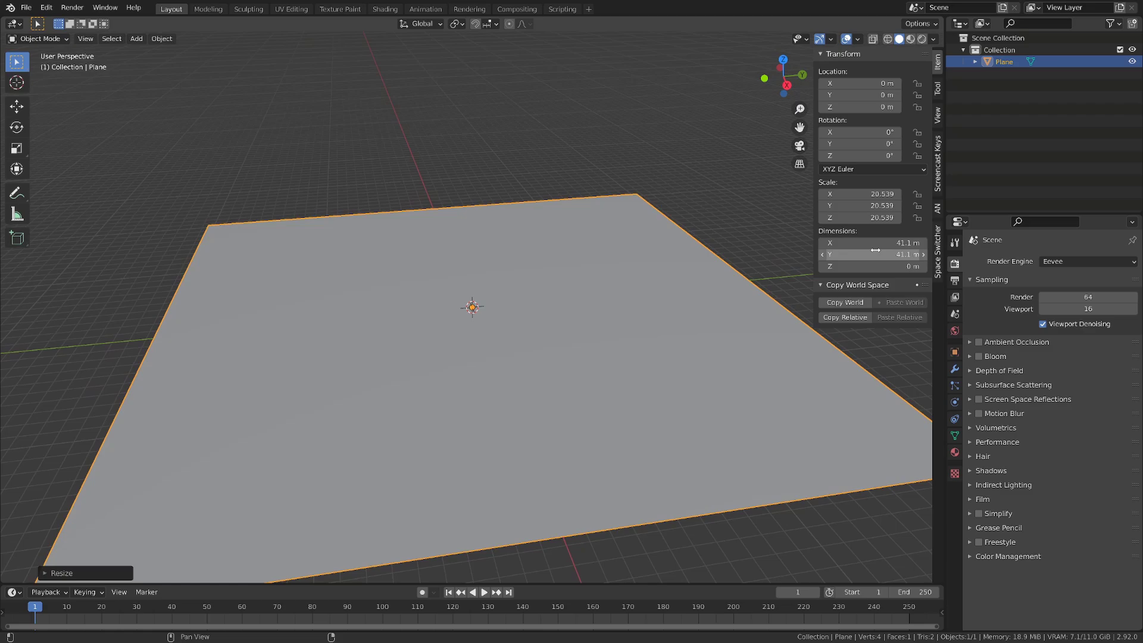
Step: Apply the scaled plane's transforms via Ctrl+A so its scale resets to 1
key(ctrl+a)
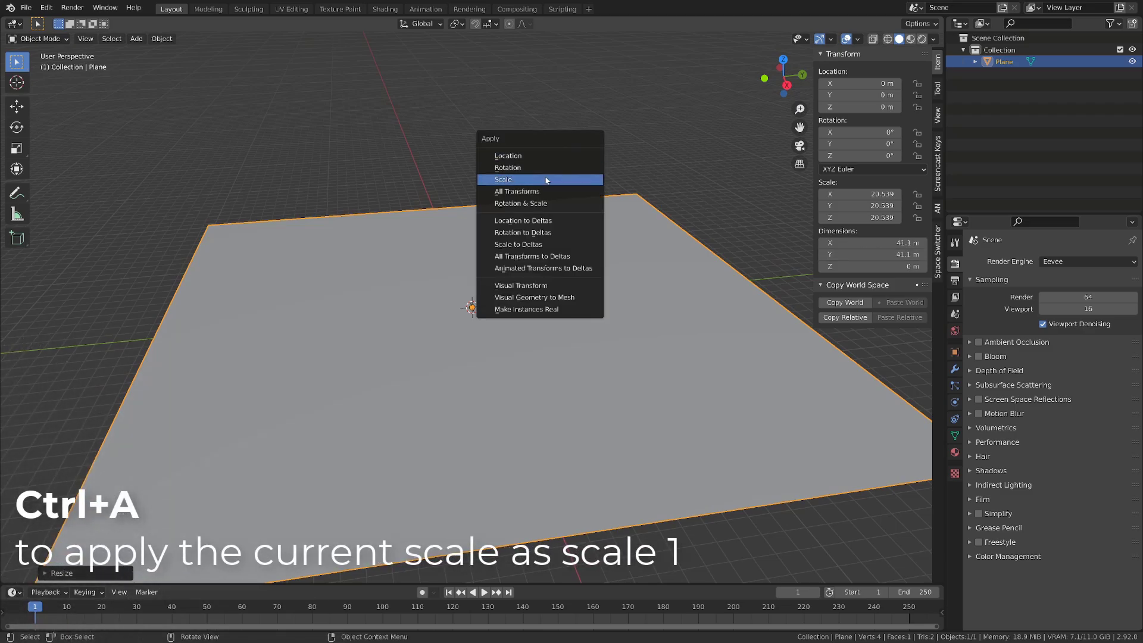
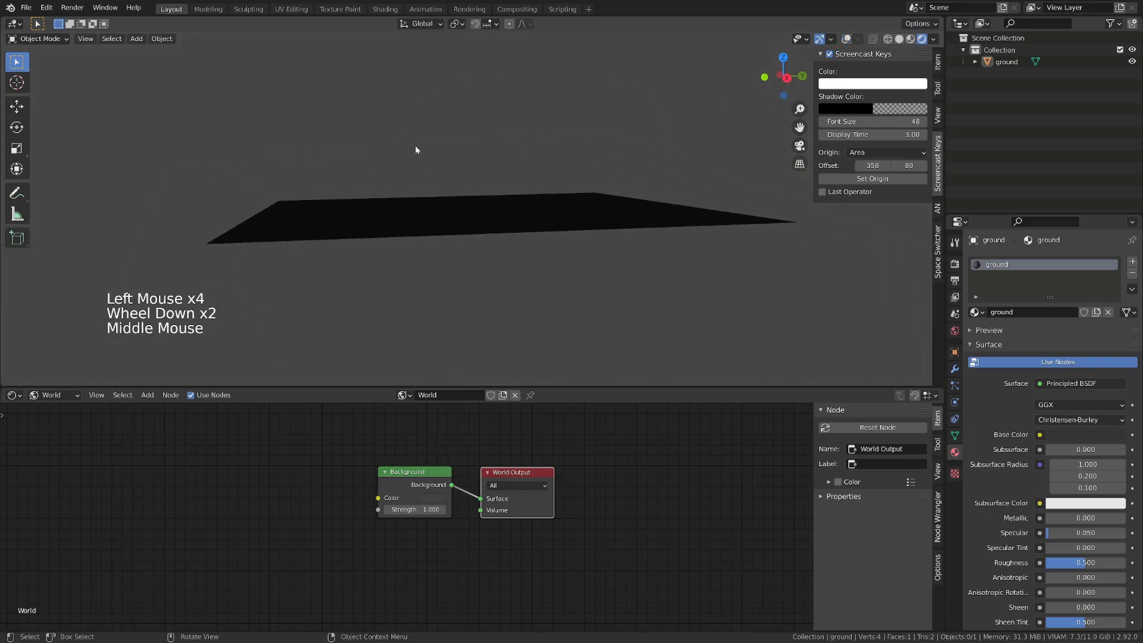
Step: Switch the lower editor to the World shader nodes showing Background into World Output
click(433, 502)
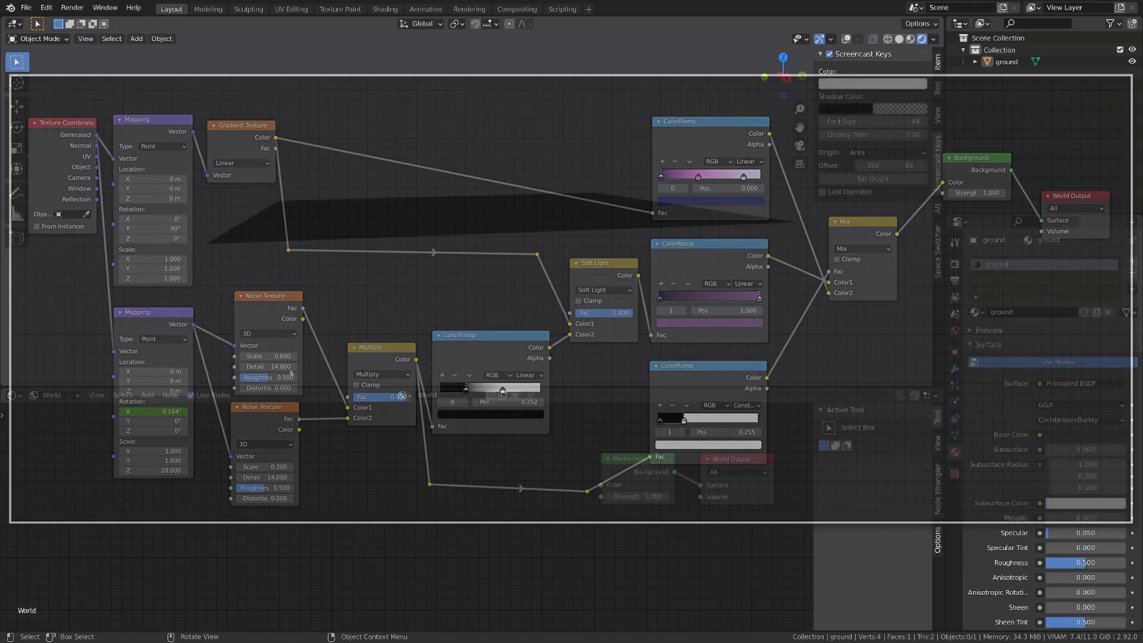
Step: Add a Node Wrangler Environment Texture setup feeding the Background colour
click(661, 465)
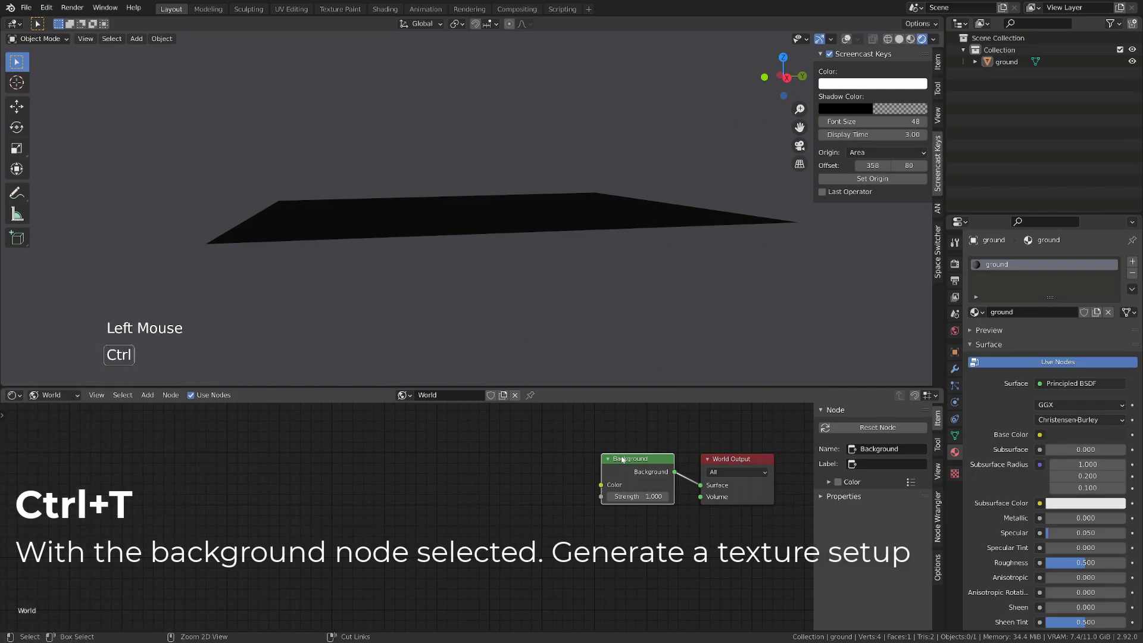
key(ctrl+t)
key(g)
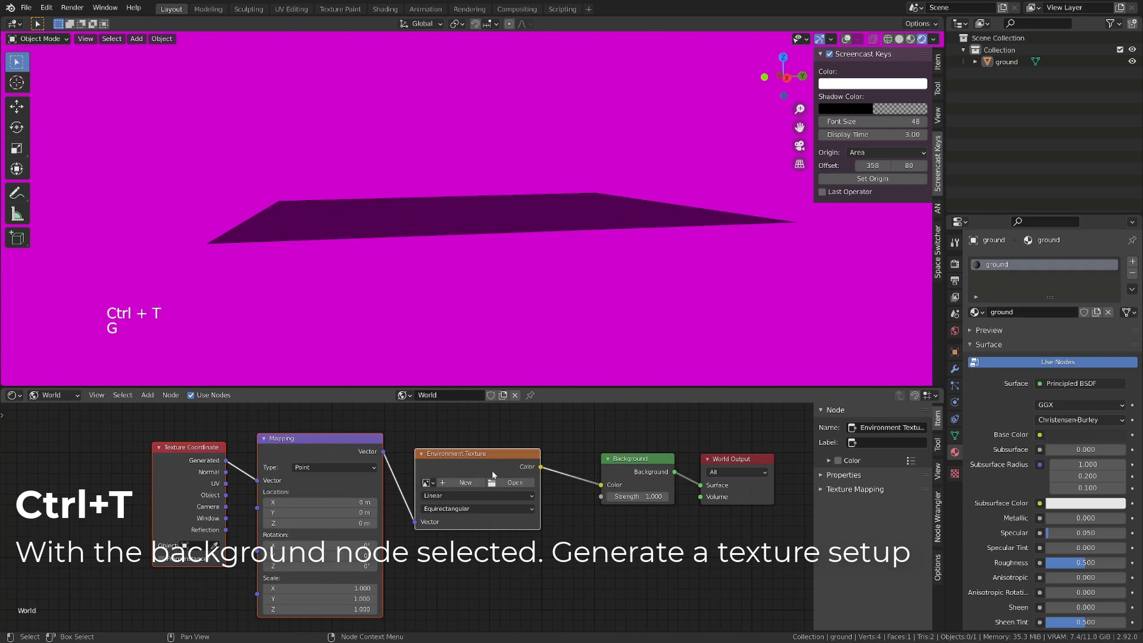
click(493, 456)
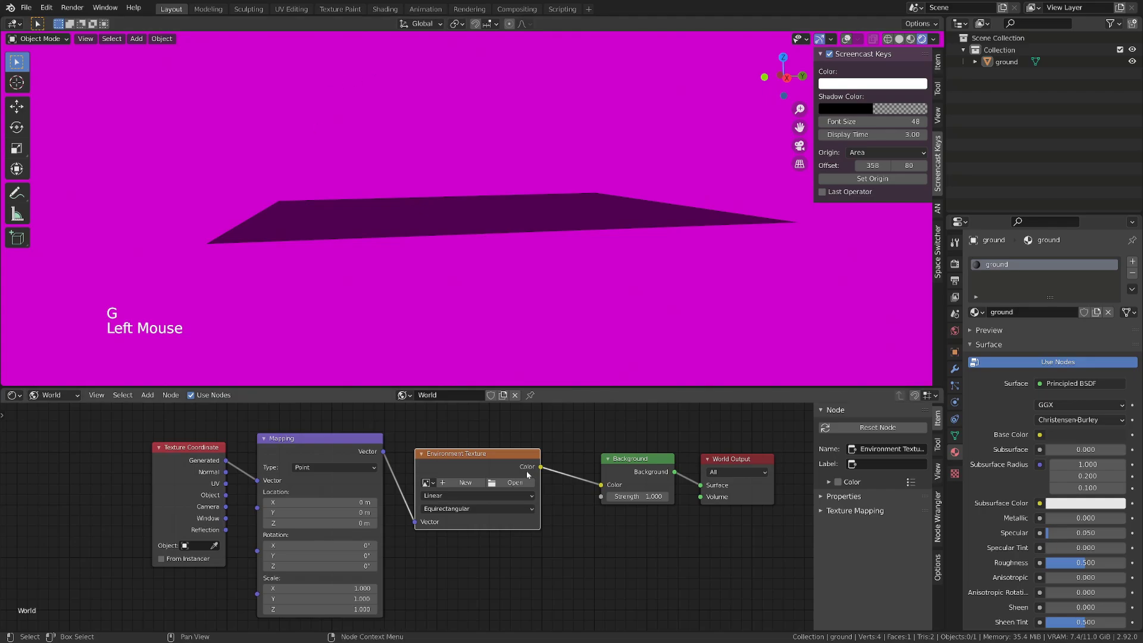
Step: Replace the Environment Texture with a Gradient Texture linked from Mapping into Background colour
key(x)
click(343, 441)
key(shift+a)
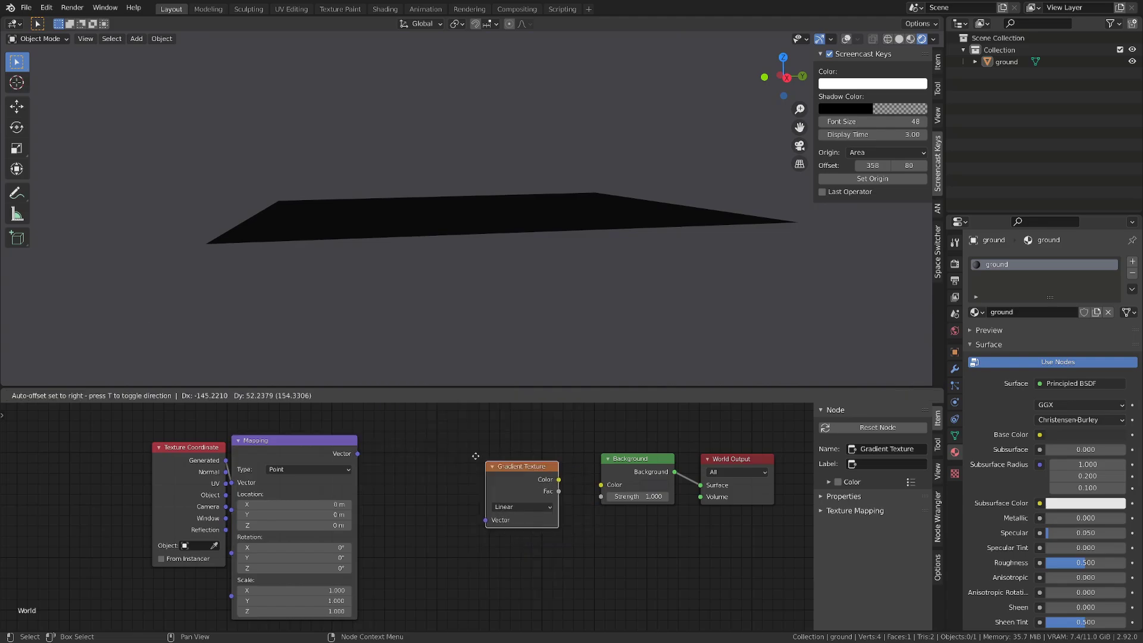
click(362, 459)
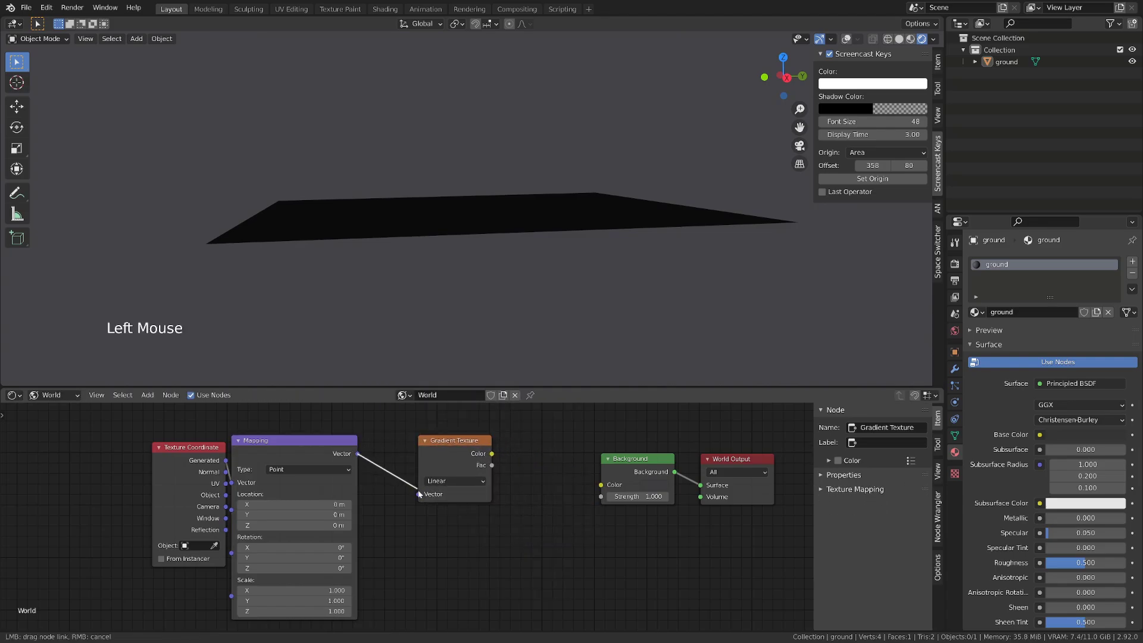
click(497, 454)
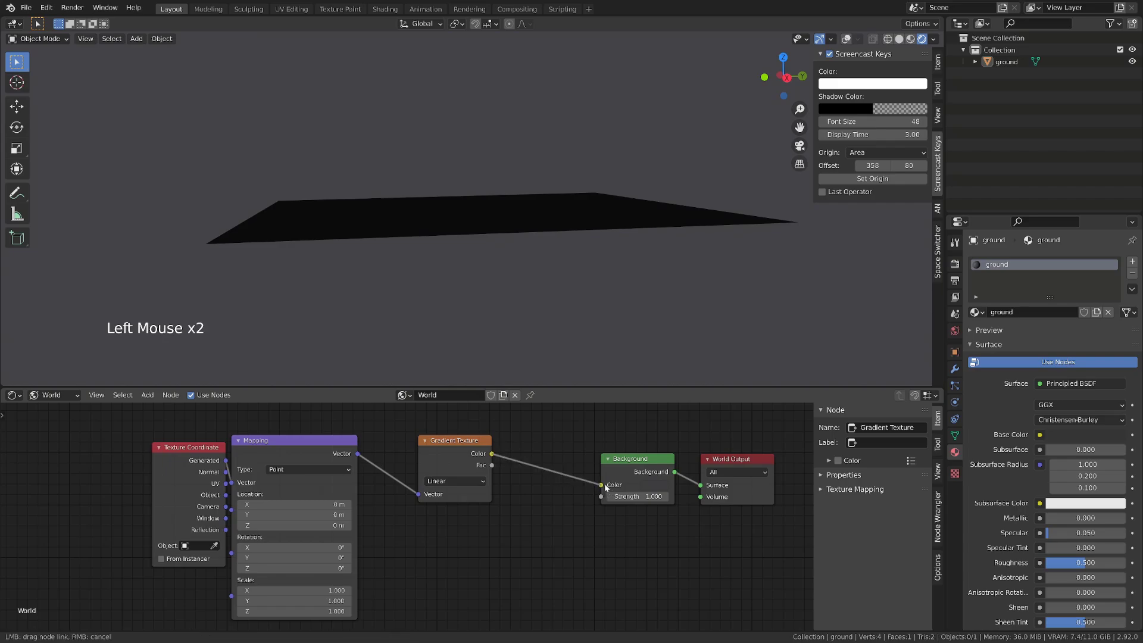
Step: Orbit the viewport to inspect the dark-to-light gradient sky around the ground plane
scroll(down, 3)
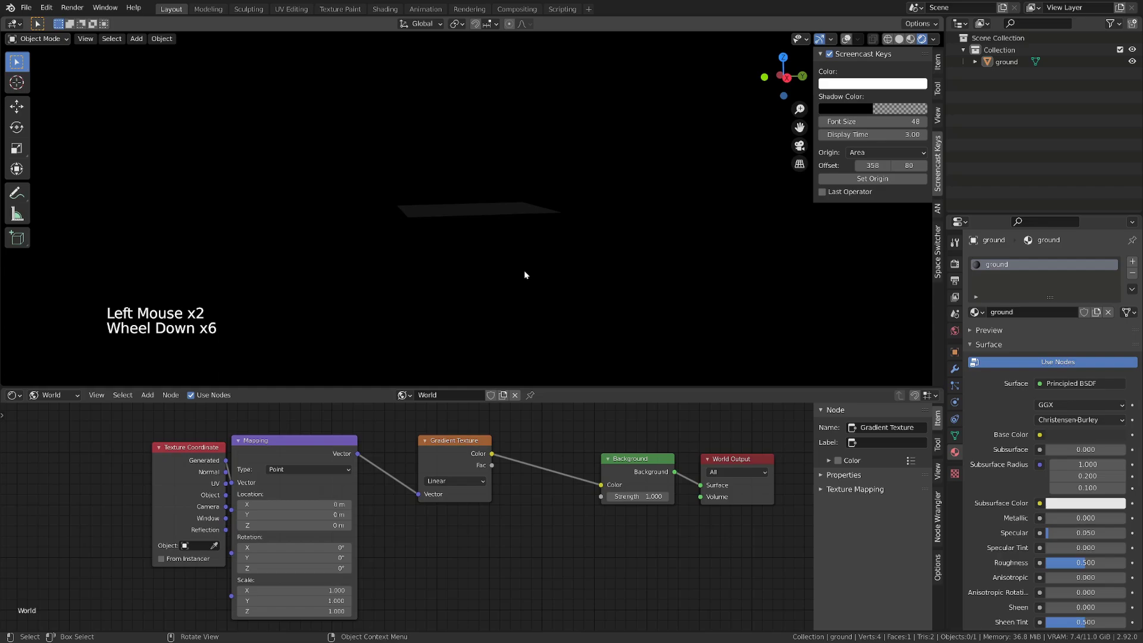
middle_click(539, 235)
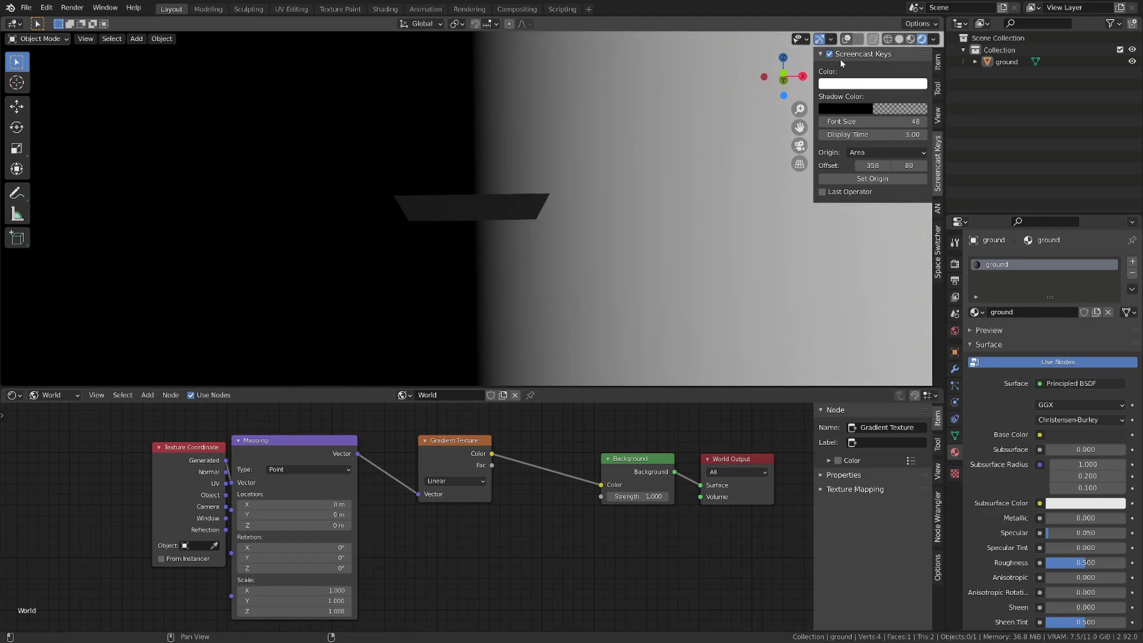
middle_click(669, 156)
click(849, 42)
middle_click(615, 162)
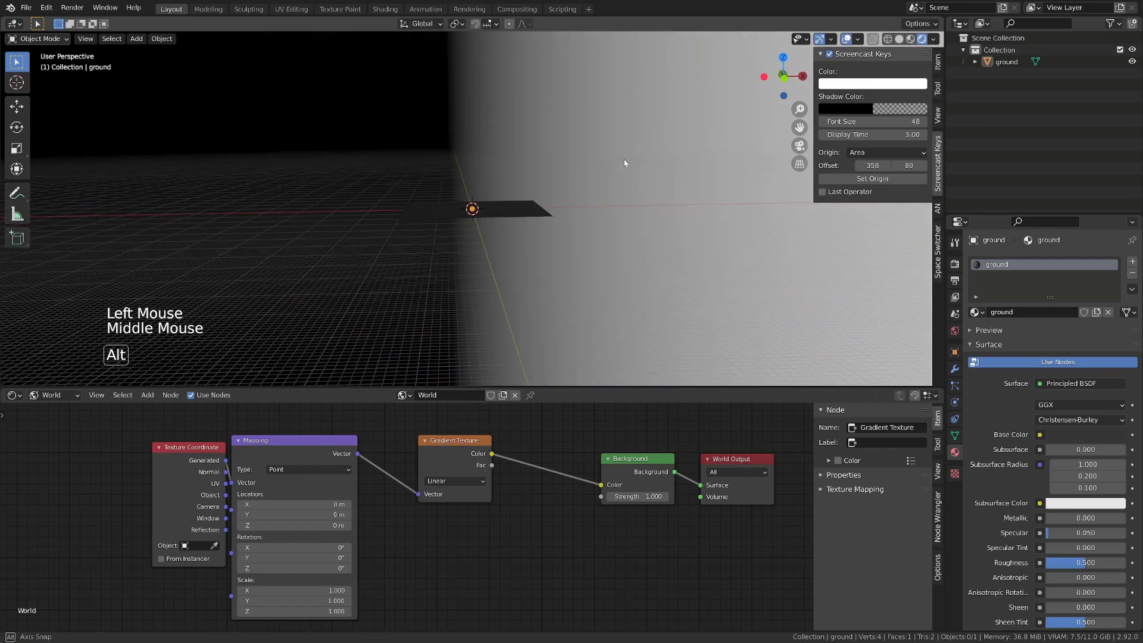
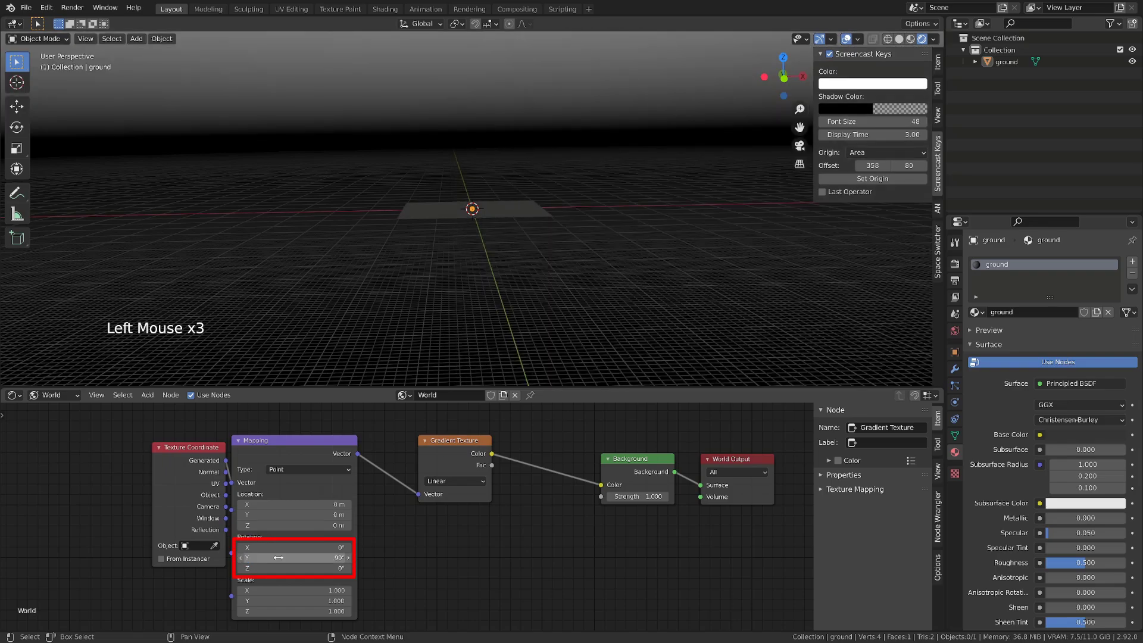
scroll(down, 3)
middle_click(567, 245)
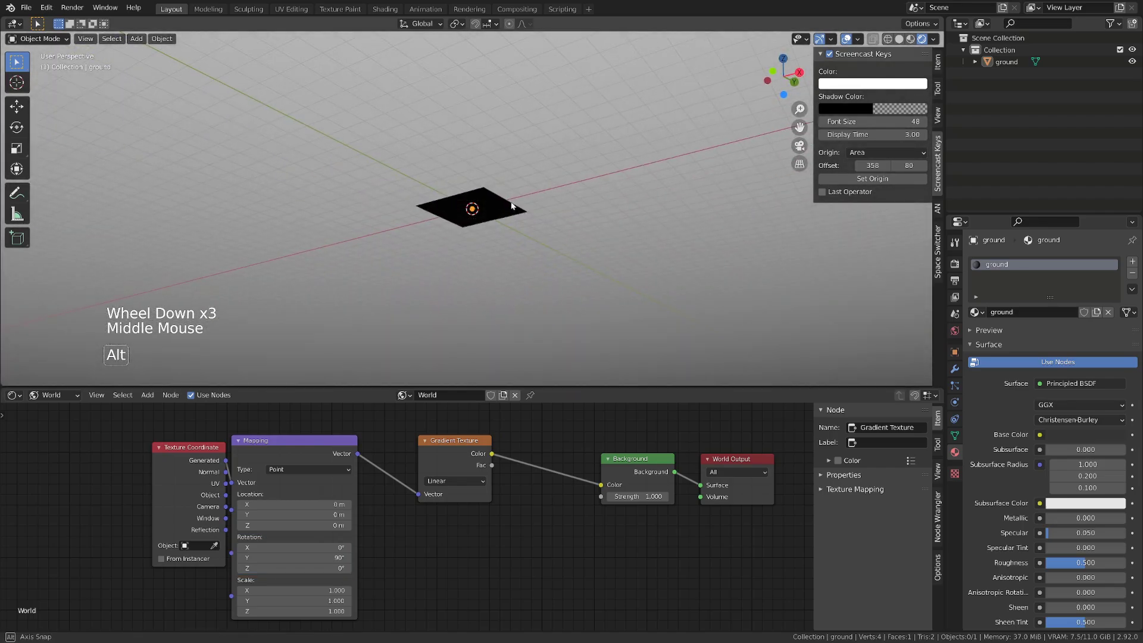
Step: Insert a ColorRamp between the Gradient Texture and the Background node
click(528, 562)
scroll(down, 3)
click(449, 468)
key(g)
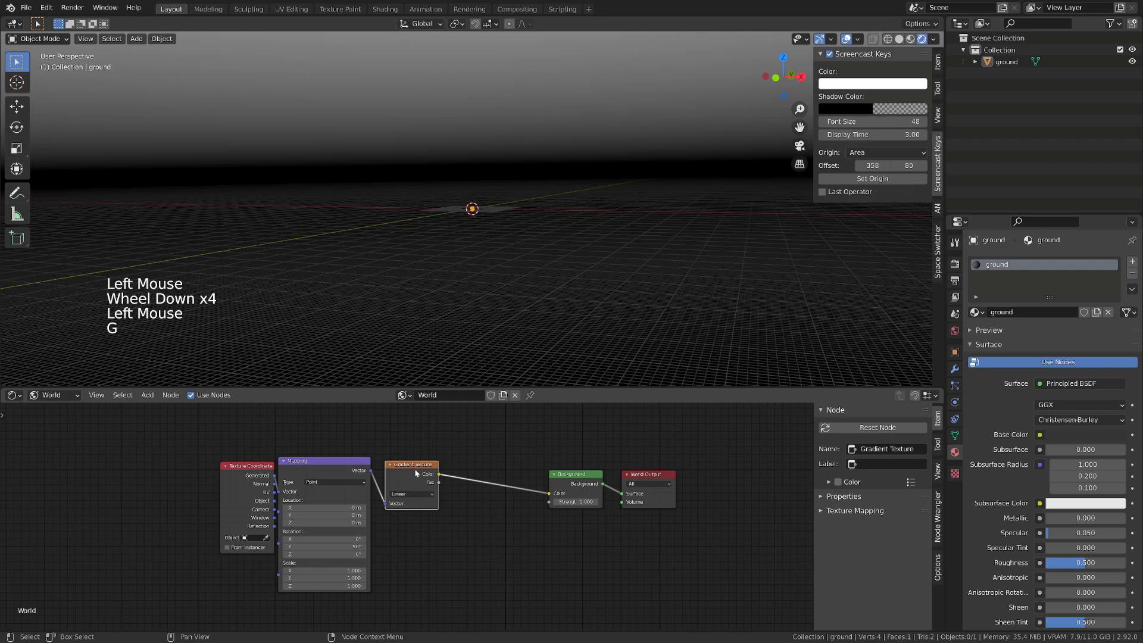
key(shift+a)
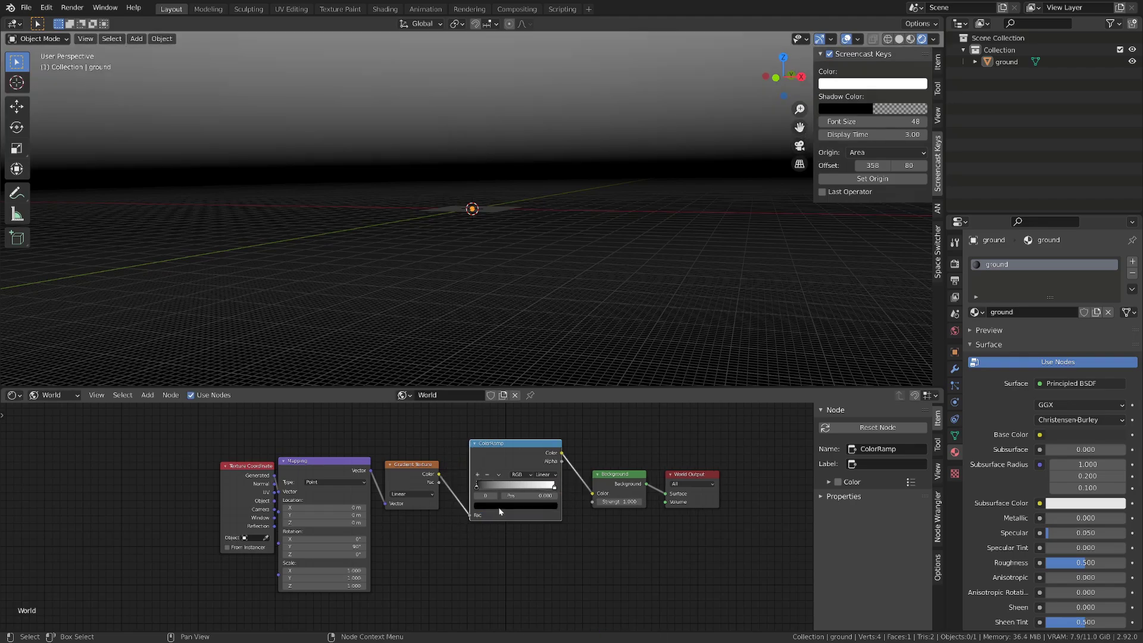
Step: Tint the ColorRamp stops purple and pink so the sky shows coloured bands
click(502, 508)
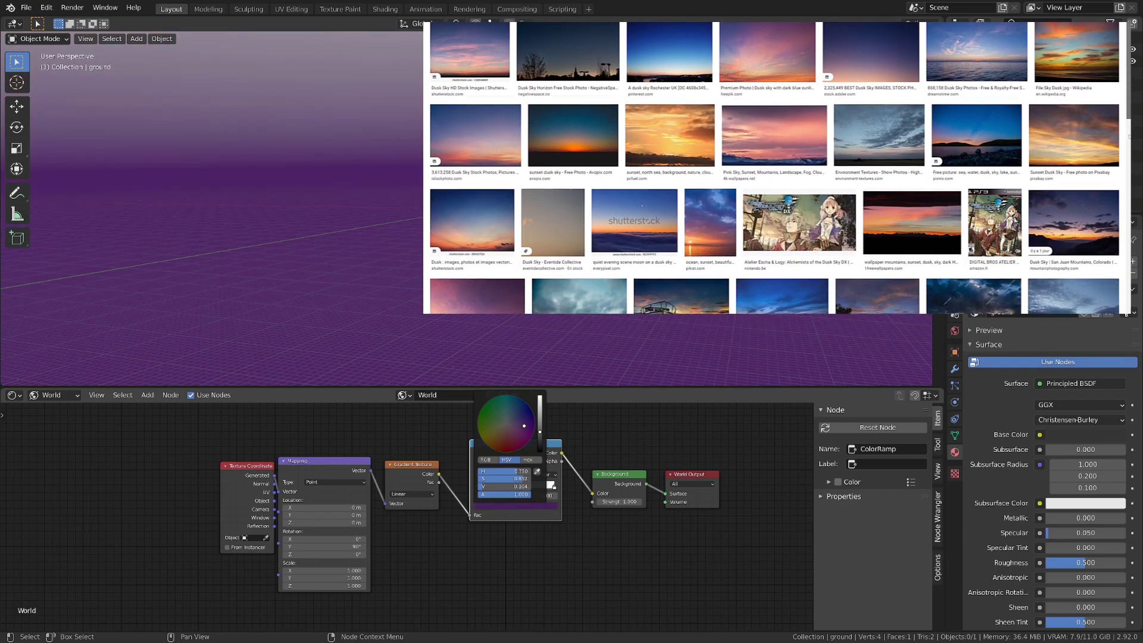
click(484, 476)
click(499, 507)
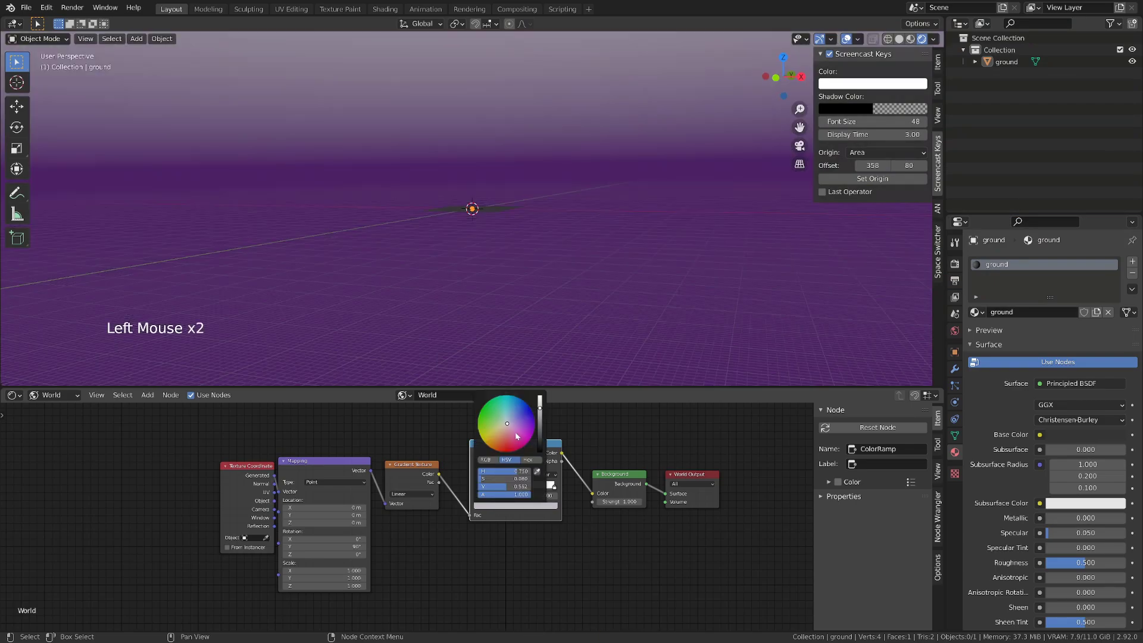
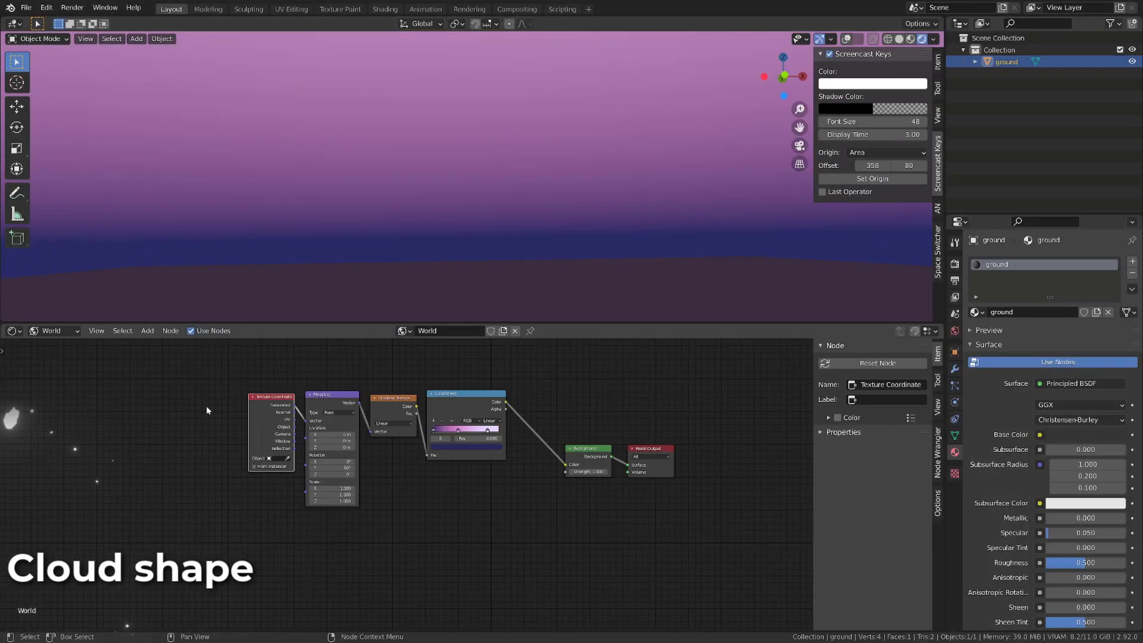
Step: Duplicate the mapping setup below and add a Noise Texture fed by the second Mapping vector
click(286, 421)
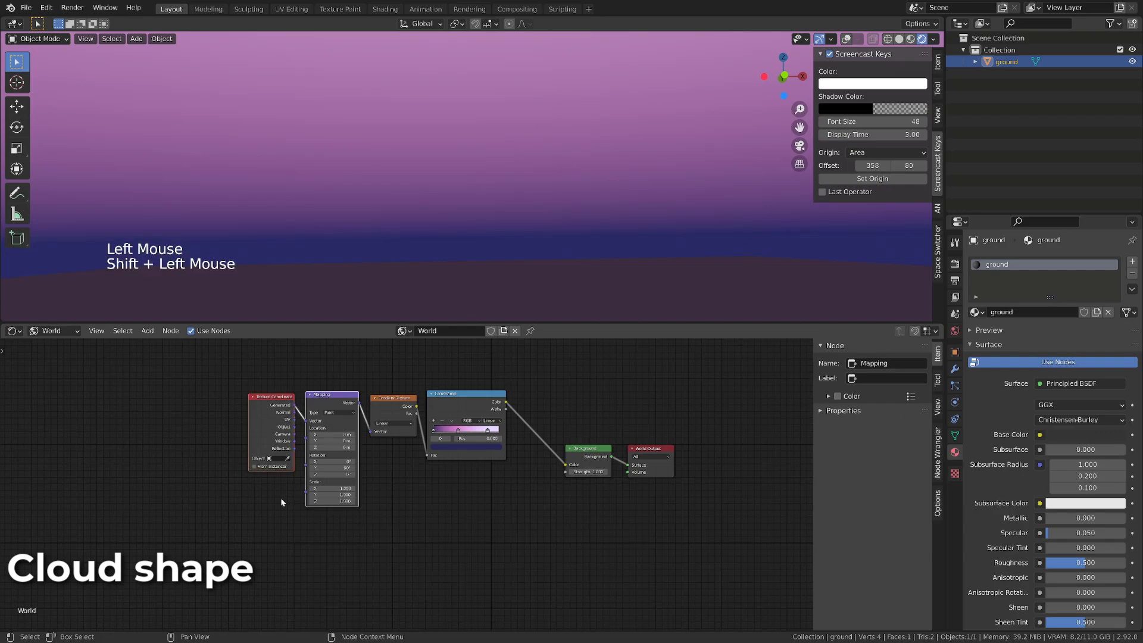
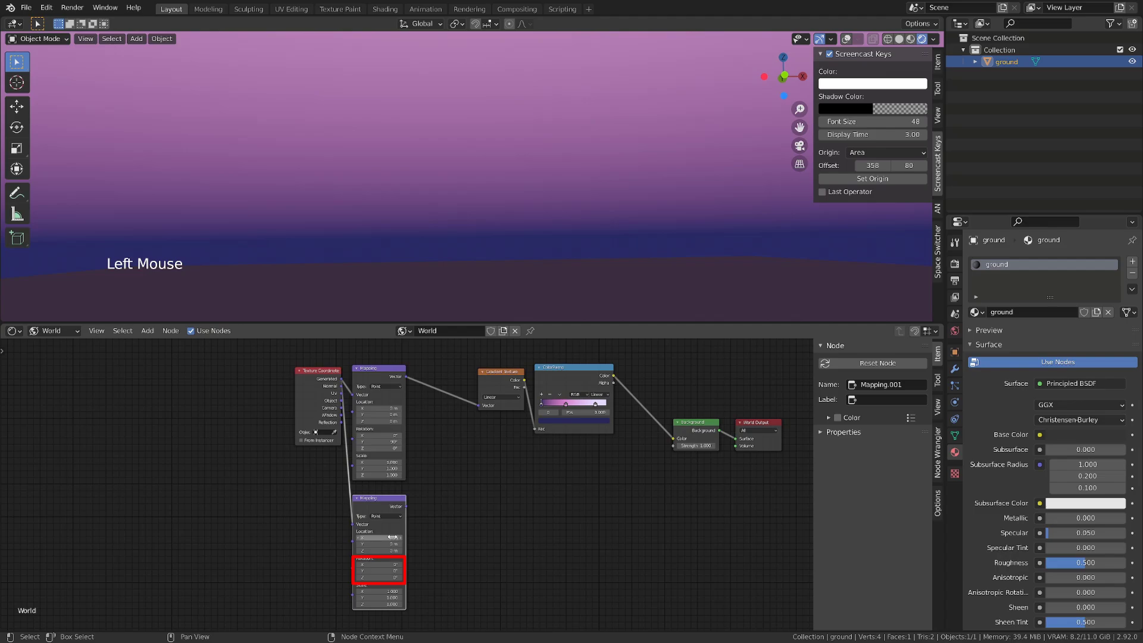
click(514, 514)
key(shift+a)
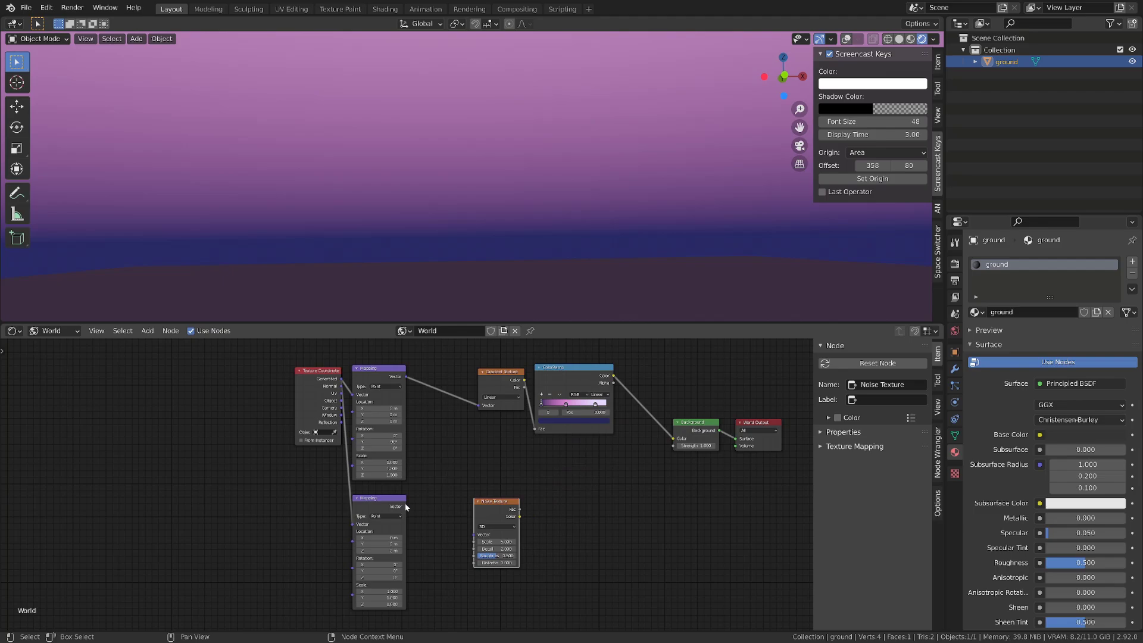
click(411, 509)
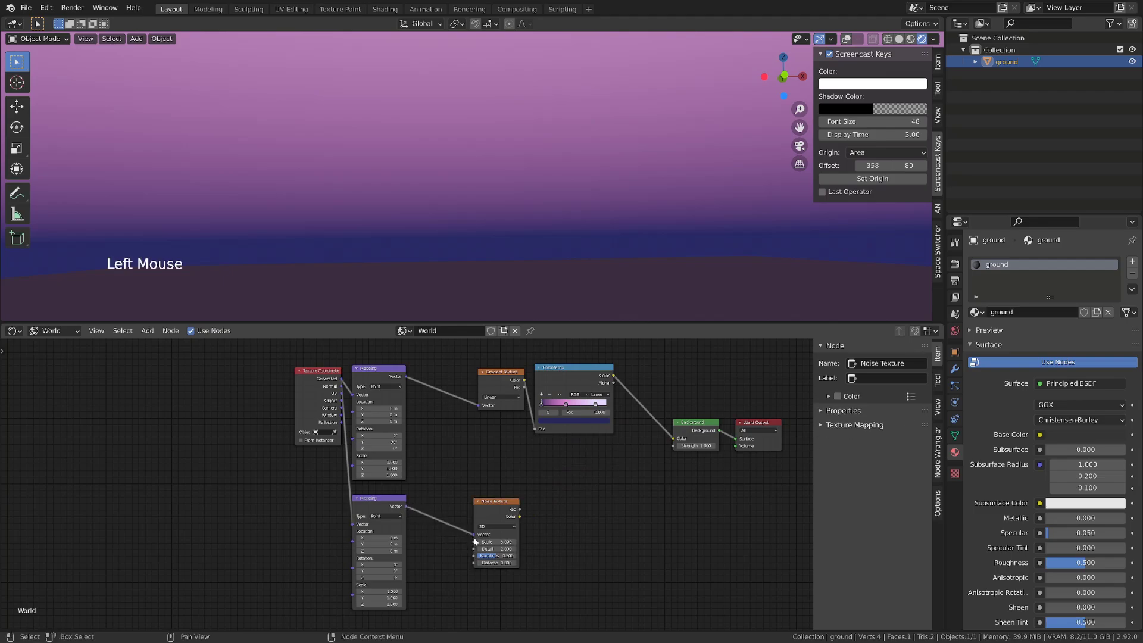
click(494, 507)
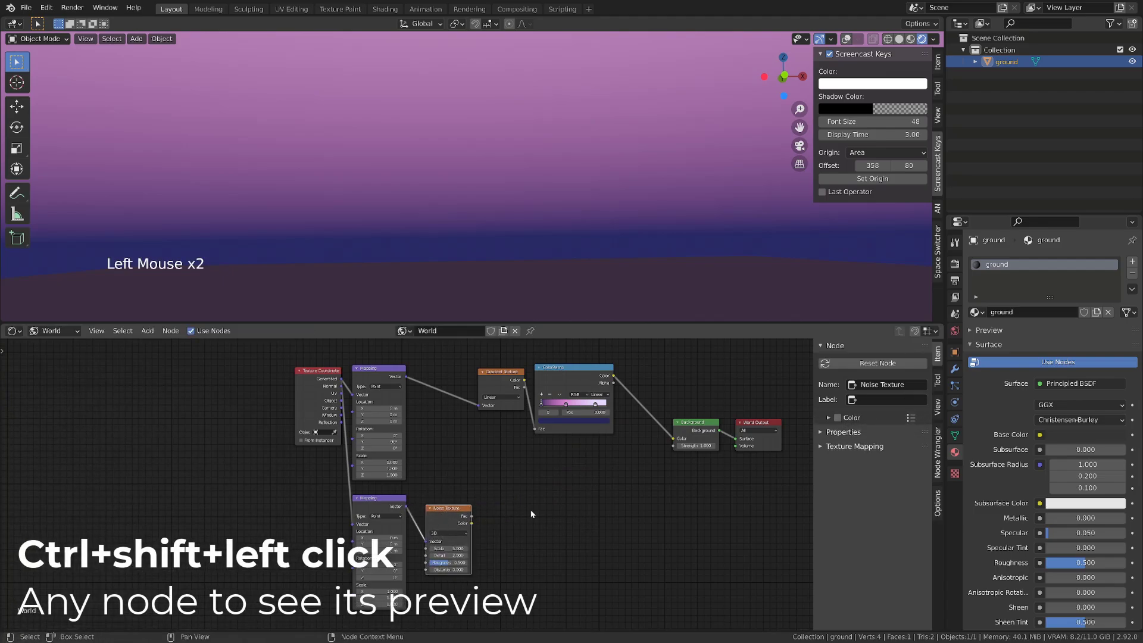
Step: Preview the Noise Texture through a new ColorRamp with stops pulled together for high-contrast clouds
click(460, 517)
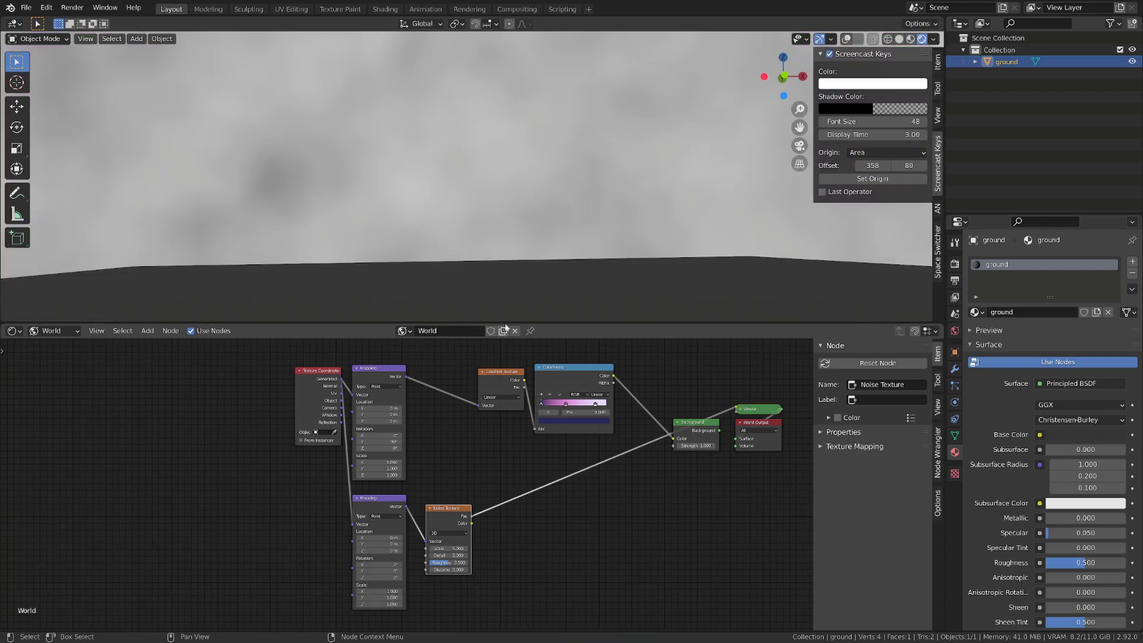
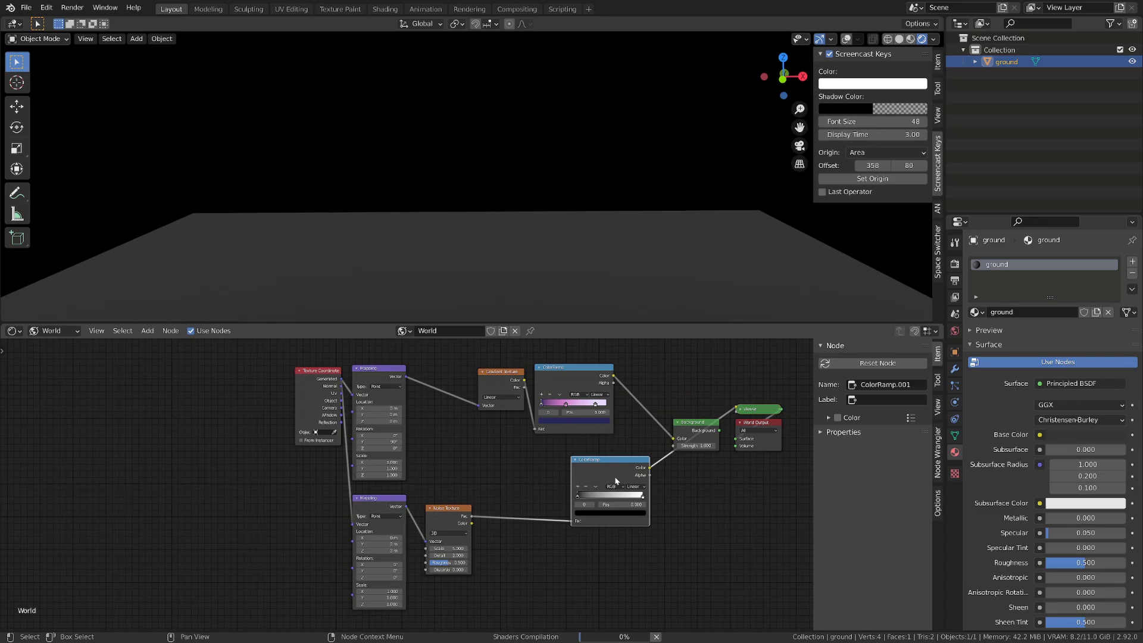
click(606, 469)
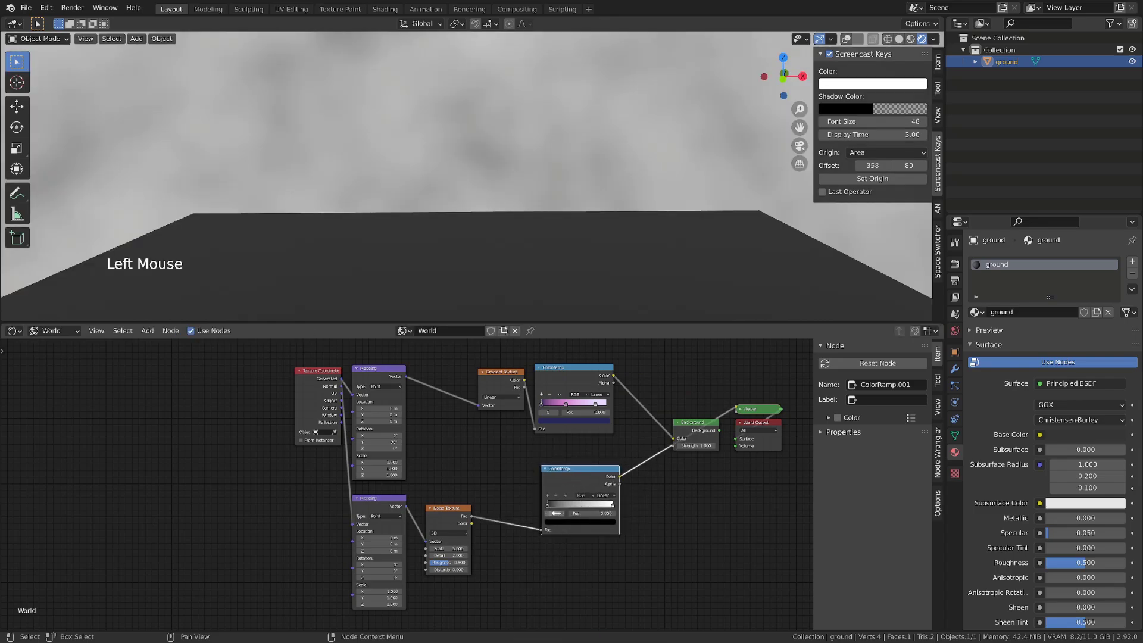
click(555, 509)
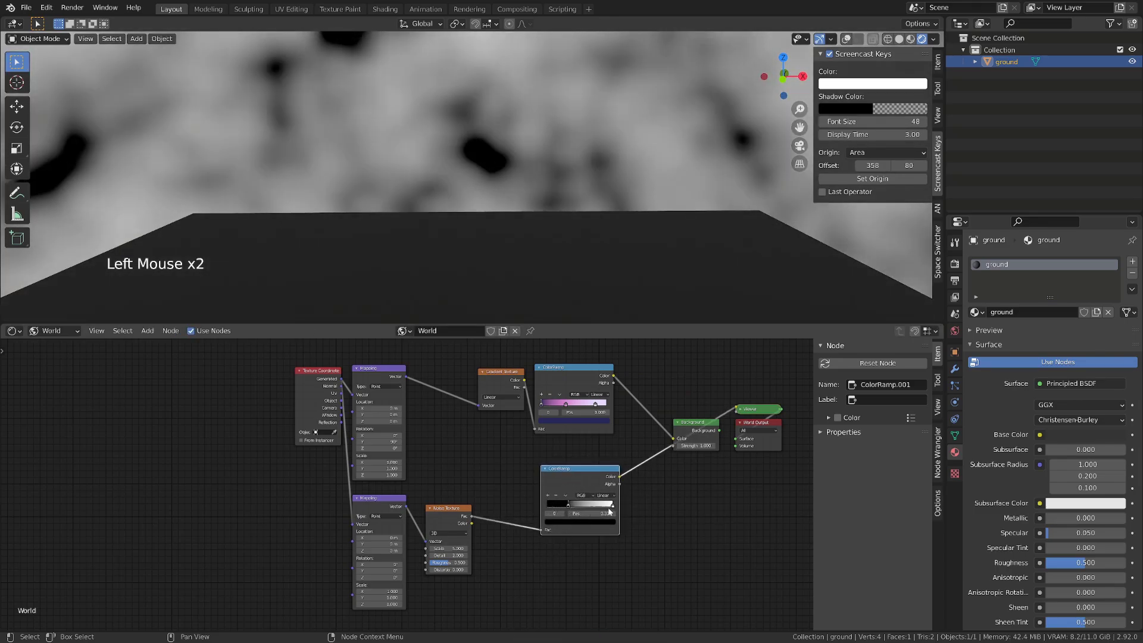
click(608, 506)
middle_click(581, 252)
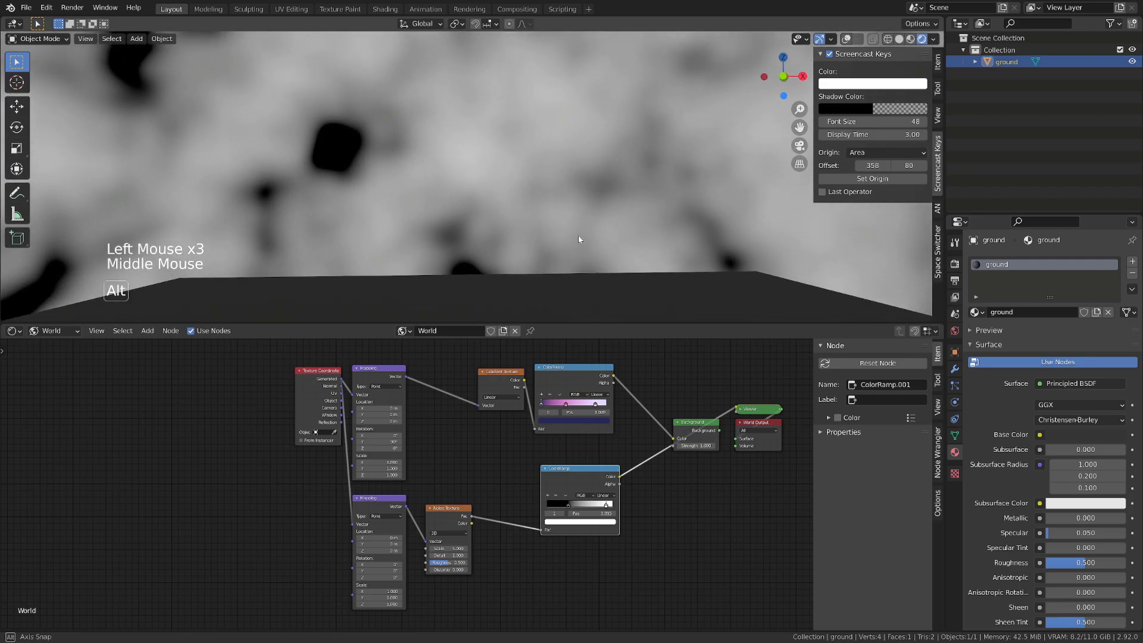
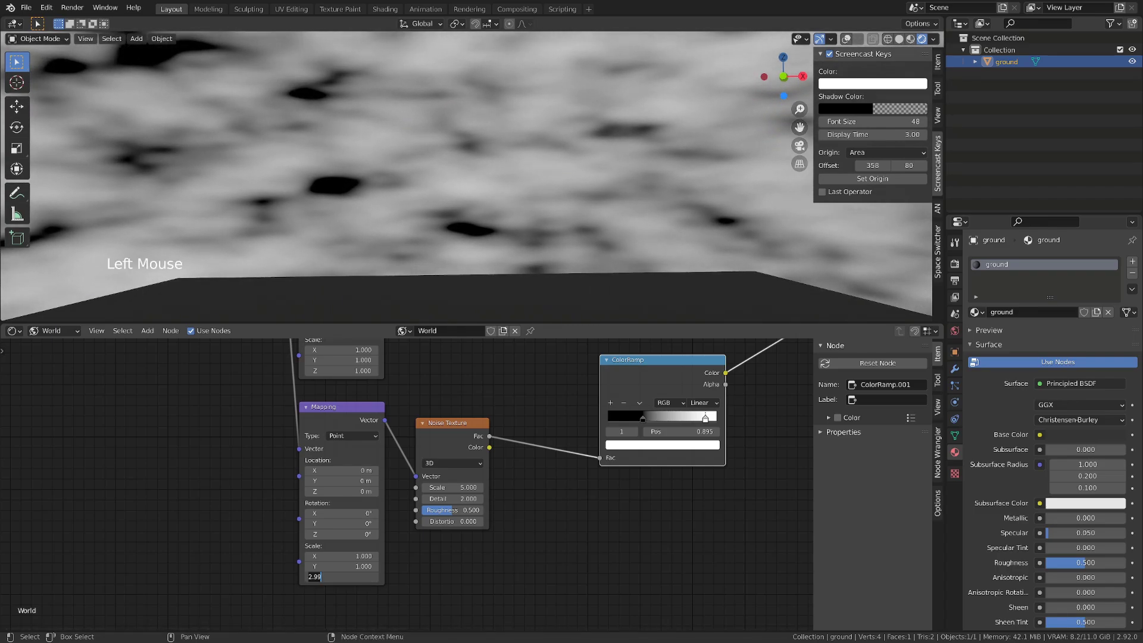
key(KP_1)
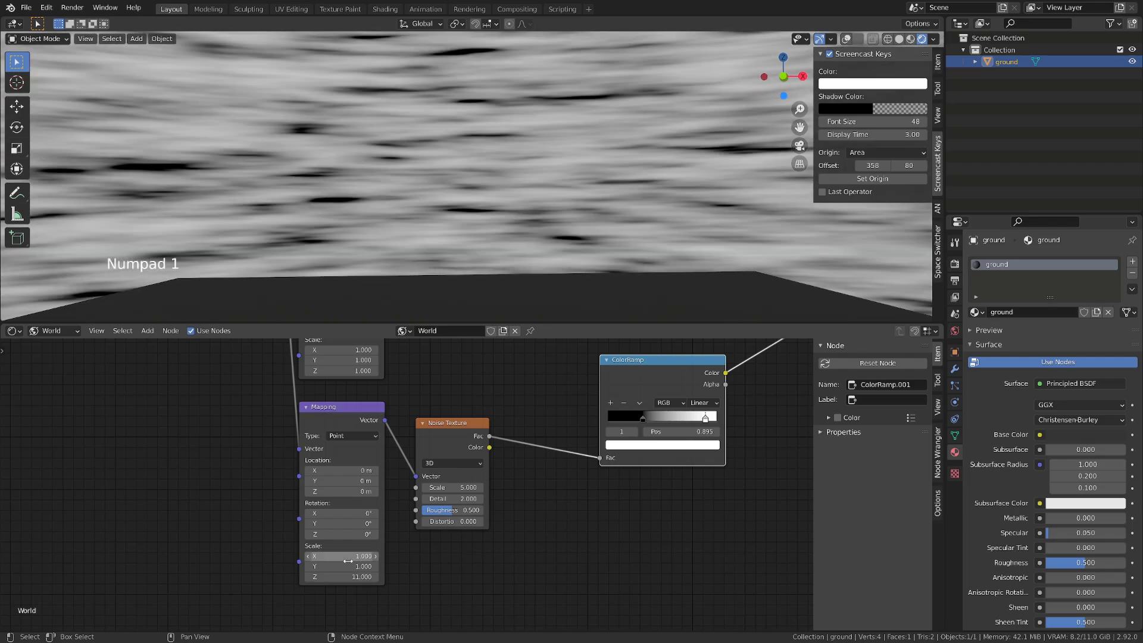
middle_click(493, 169)
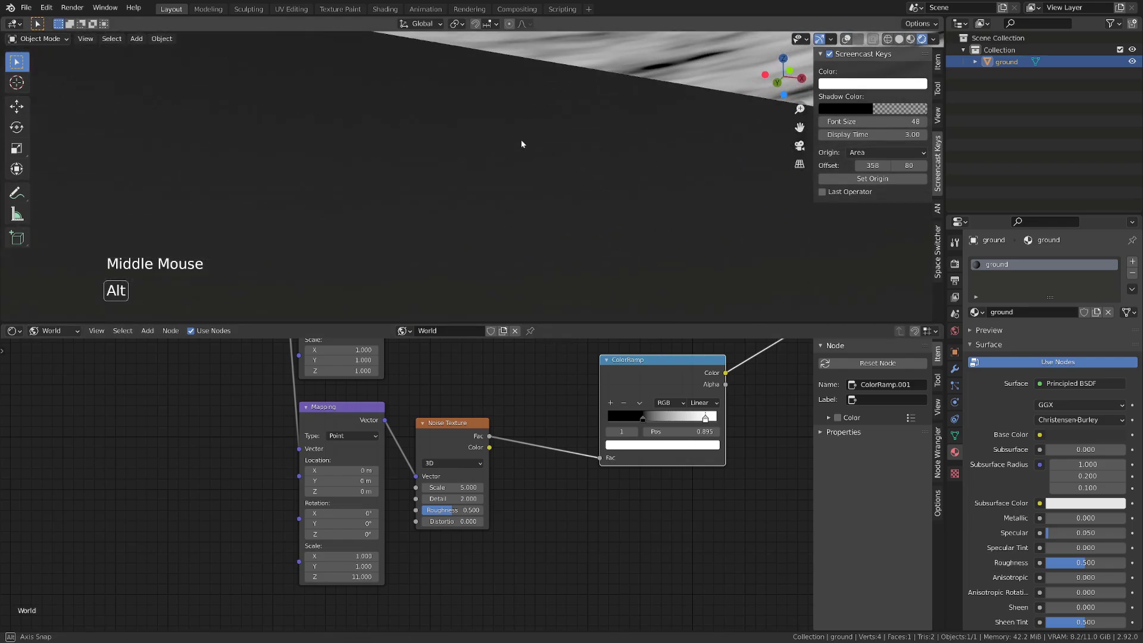
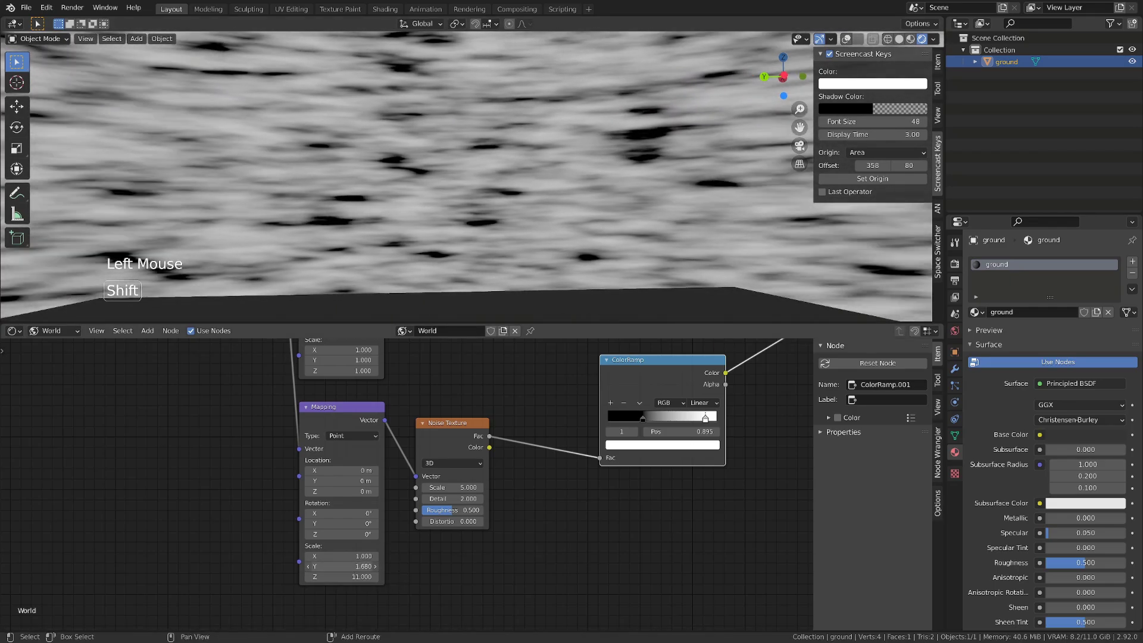
middle_click(630, 137)
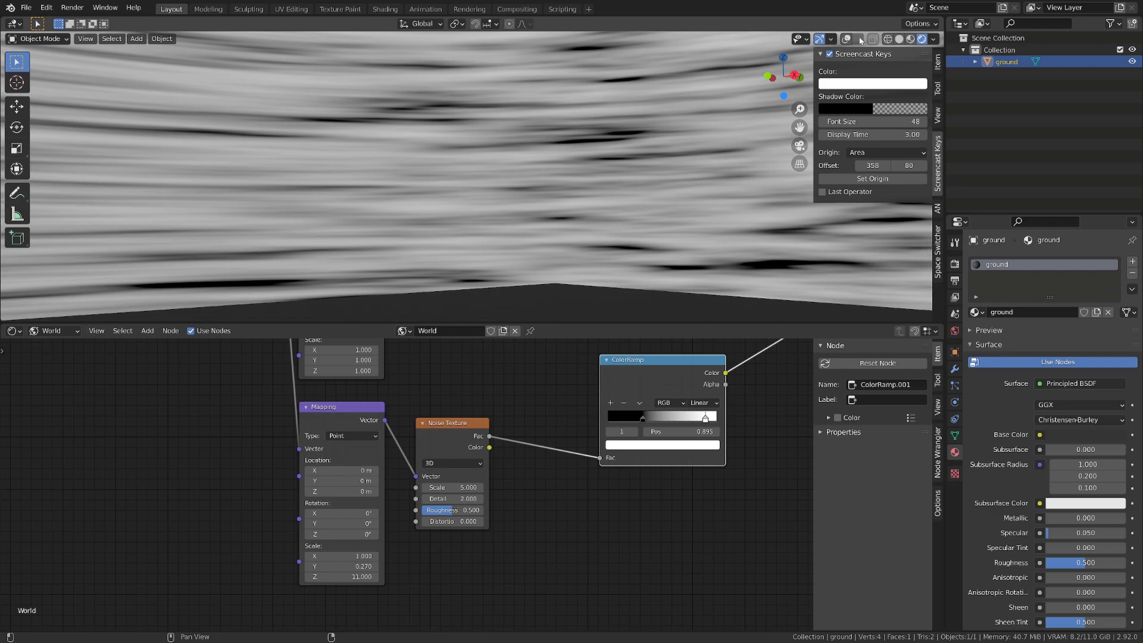
click(852, 44)
middle_click(524, 165)
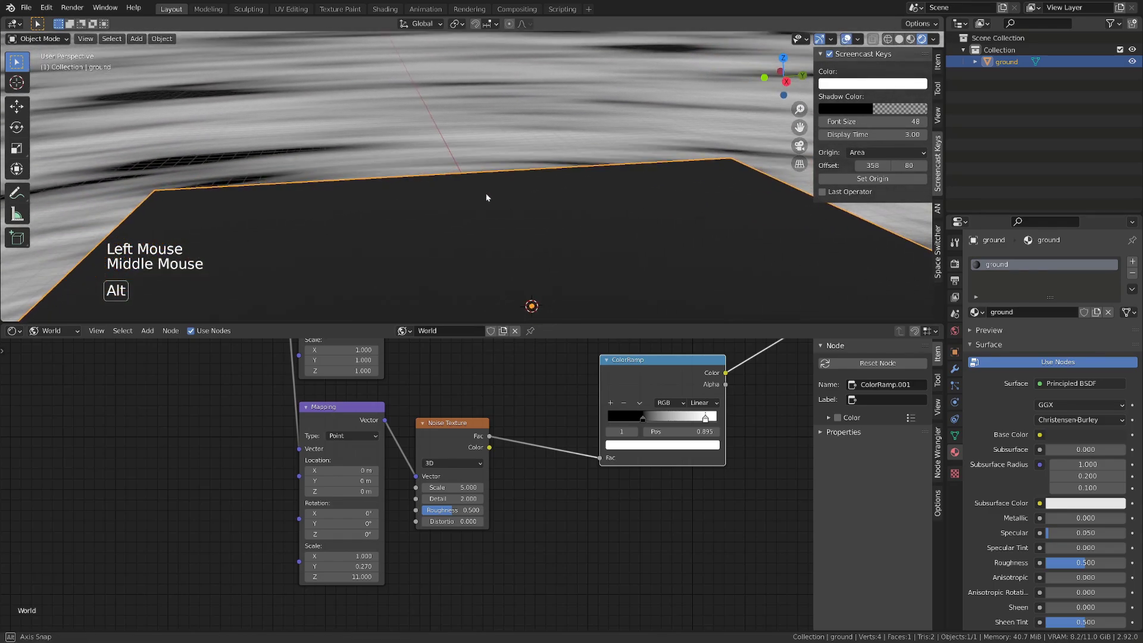
middle_click(519, 212)
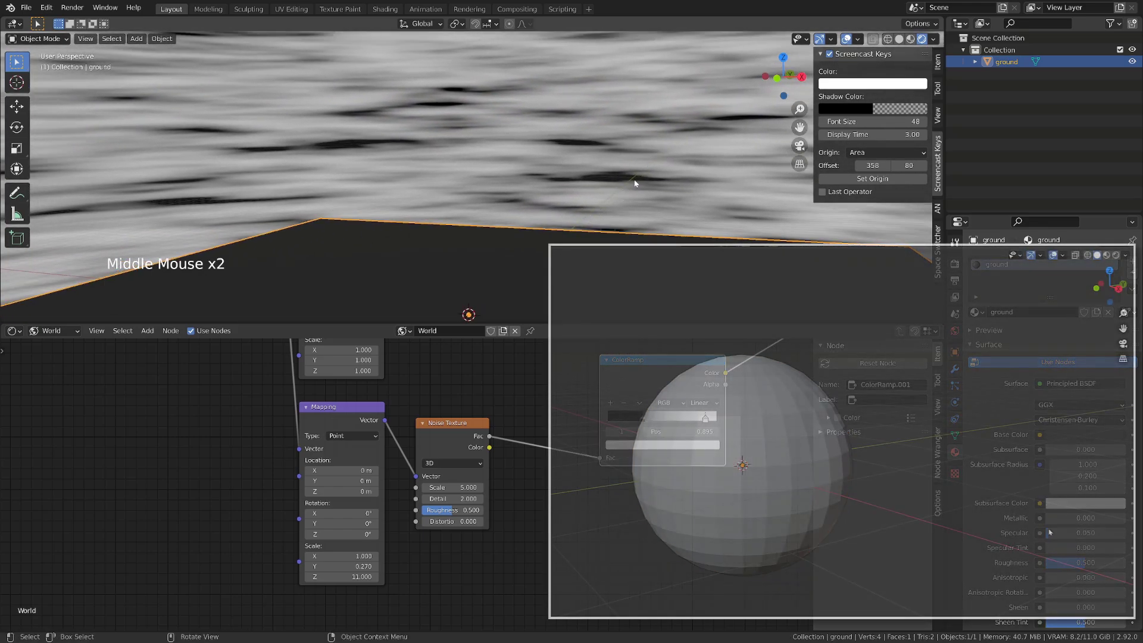
Step: Orbit the viewport to check the larger, softer cloud streaks from the 0.500 noise scale
scroll(down, 3)
middle_click(581, 214)
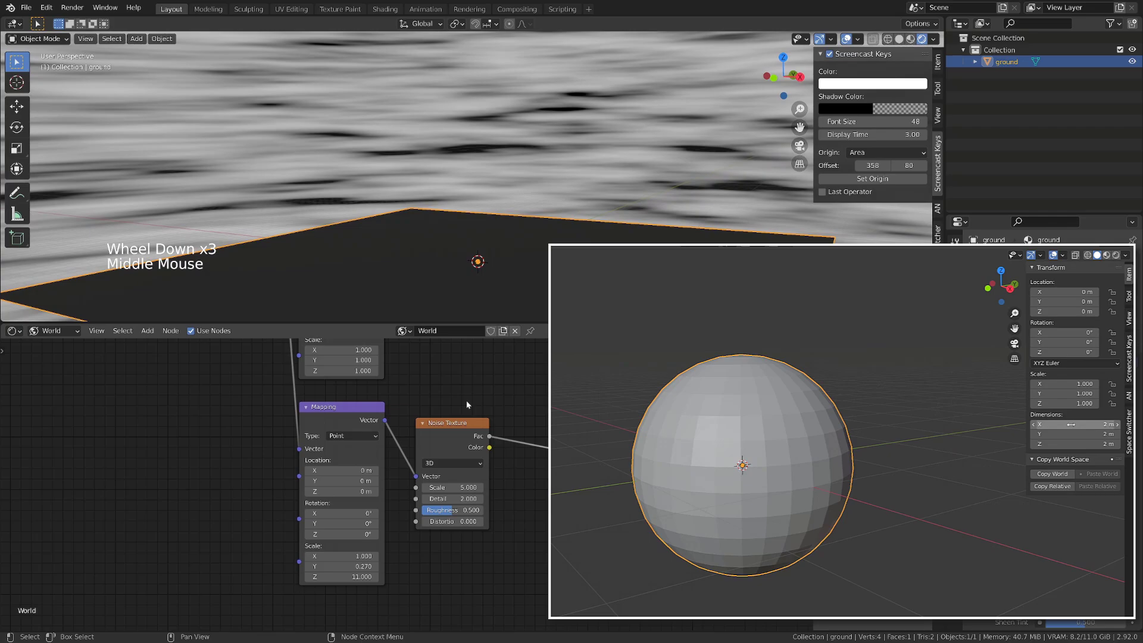
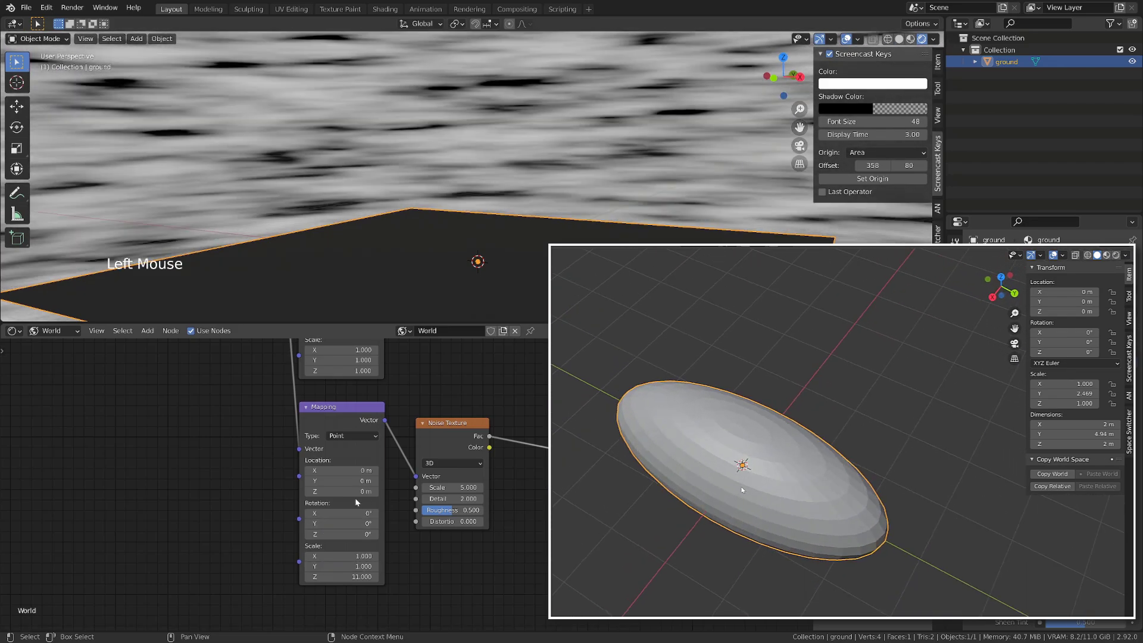
middle_click(457, 161)
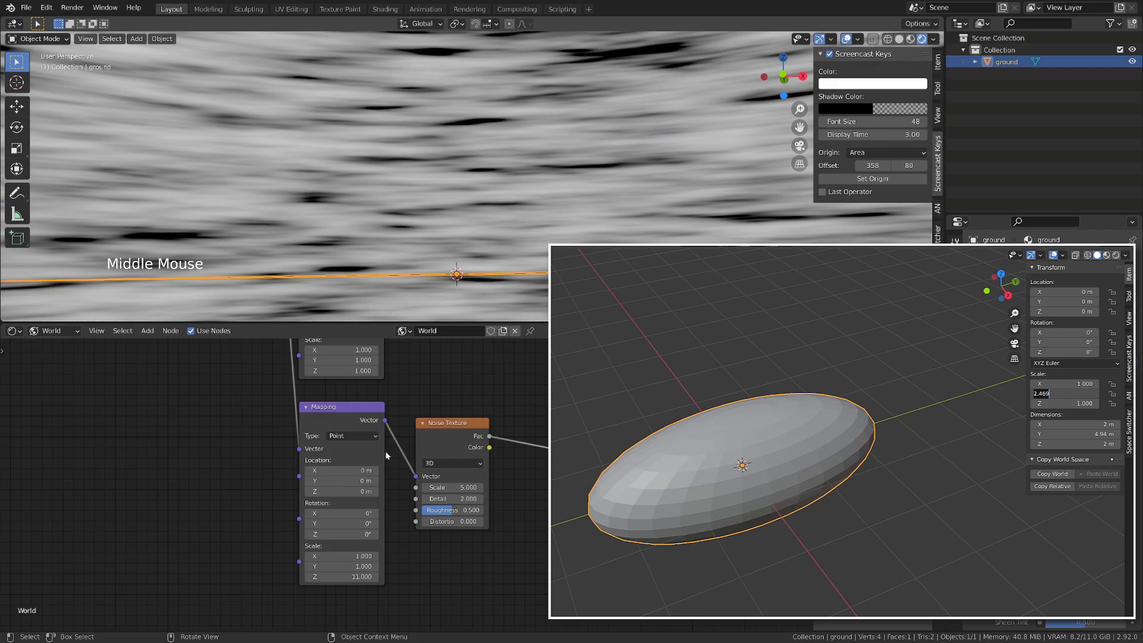
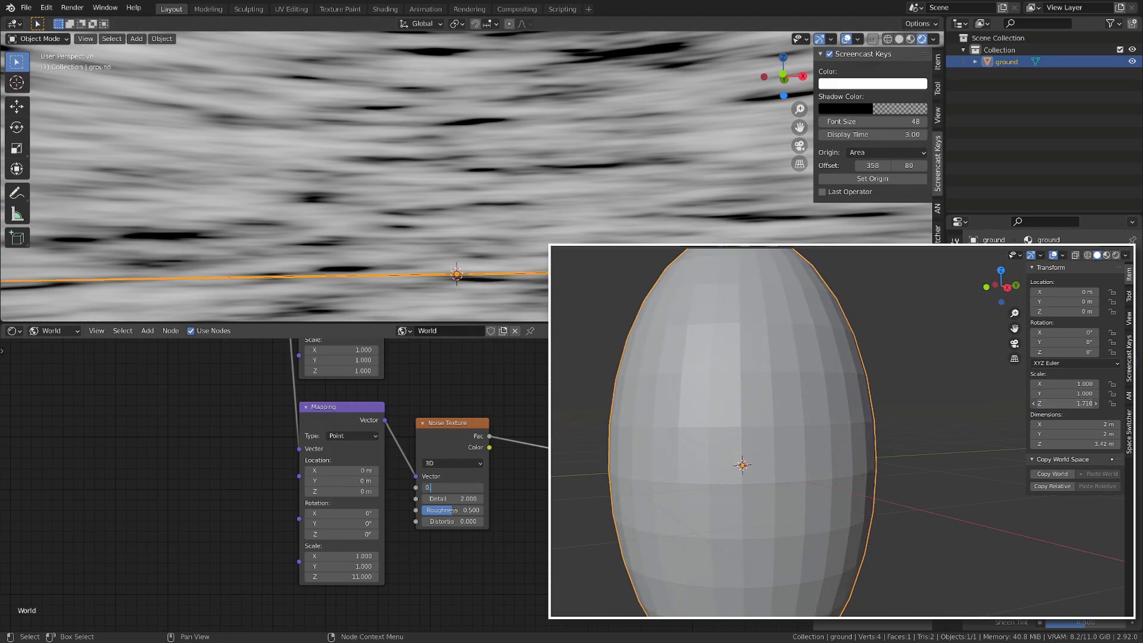
scroll(down, 3)
middle_click(550, 197)
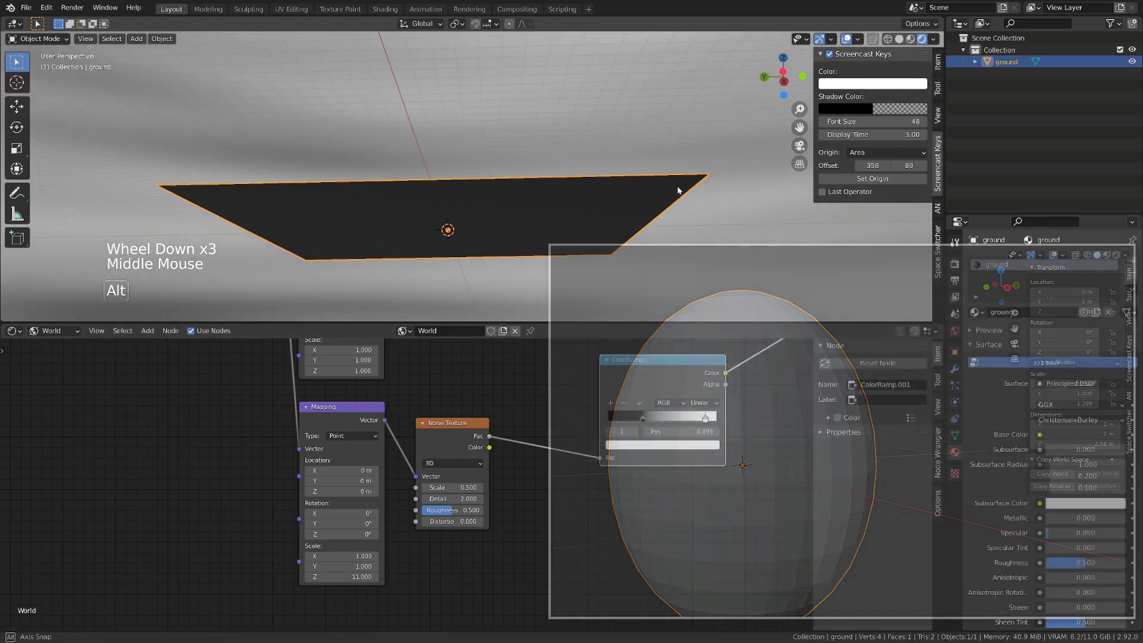
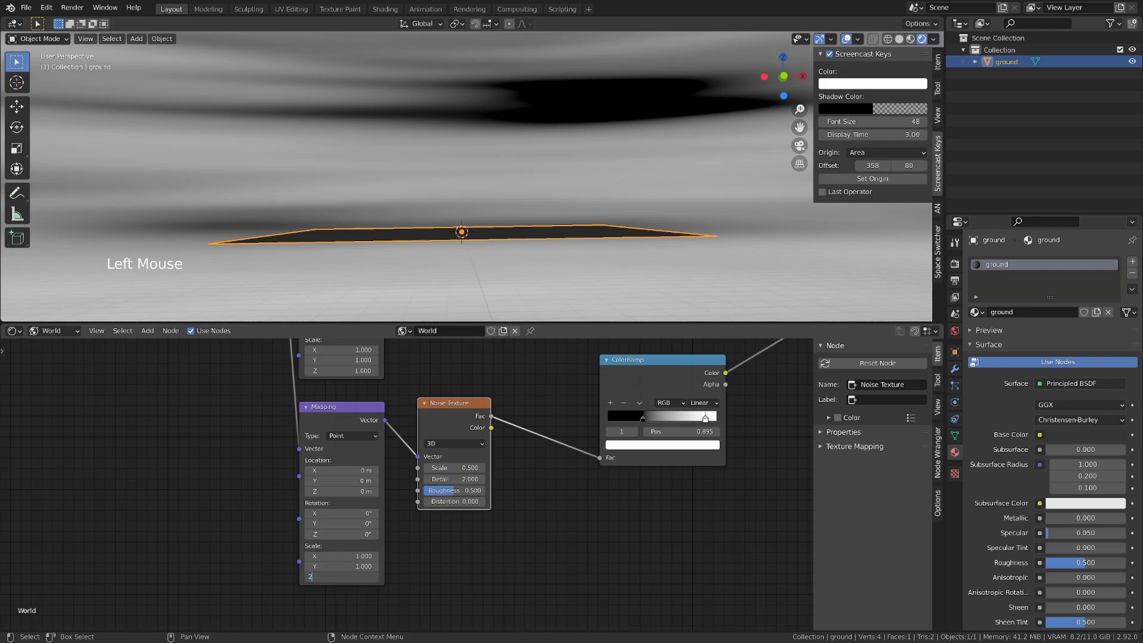
middle_click(601, 212)
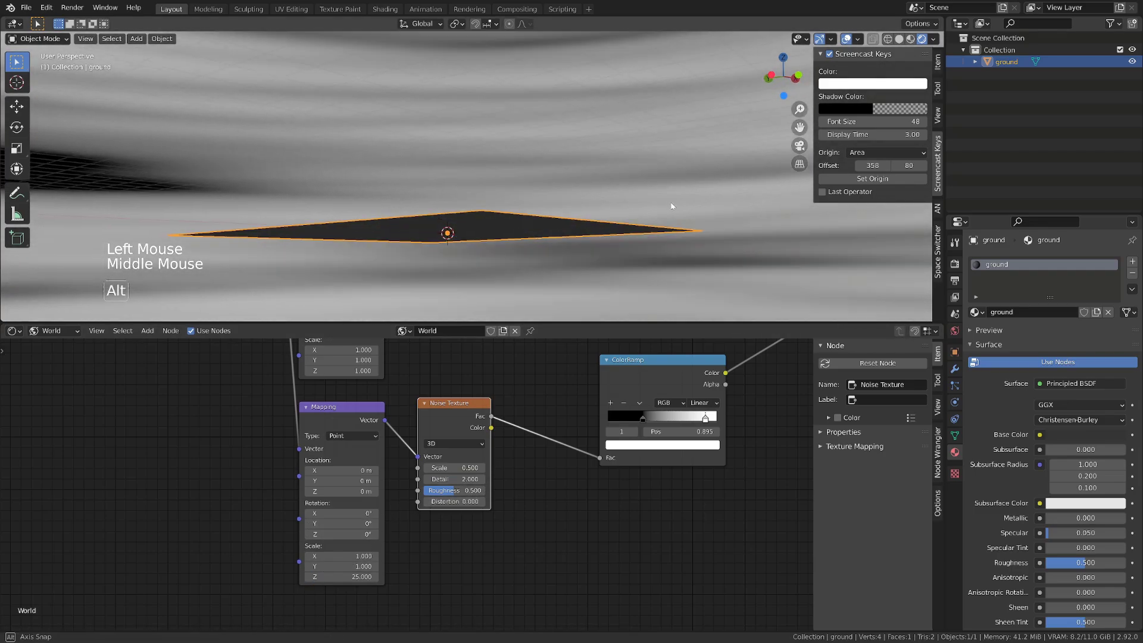
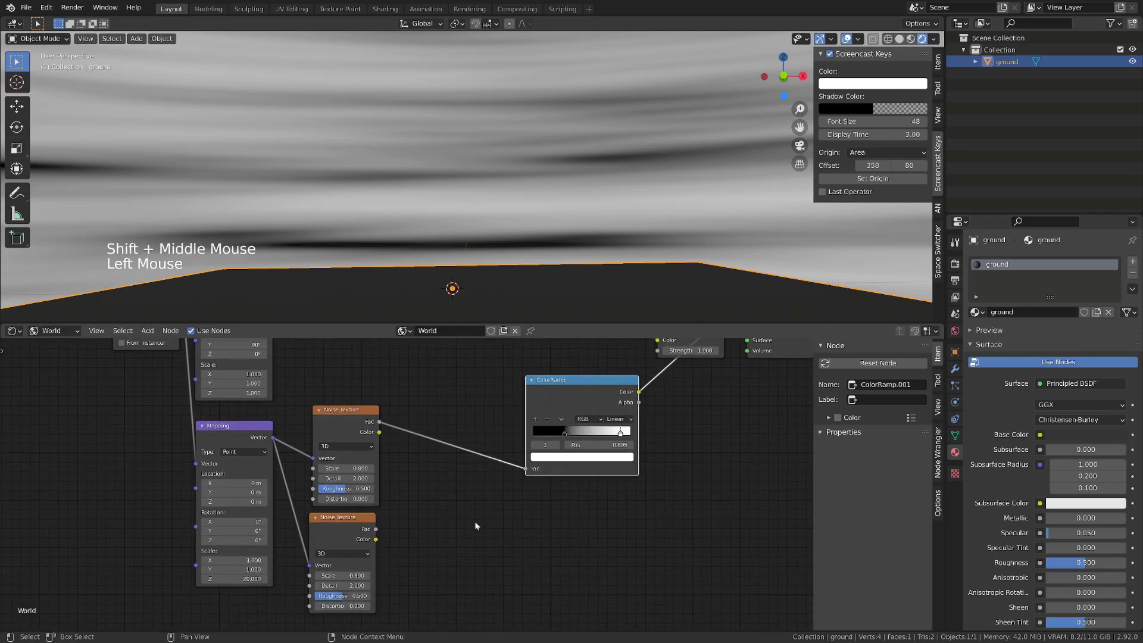
Step: Add a MixRGB combining both noise textures and feeding the ColorRamp factor
key(shift+a)
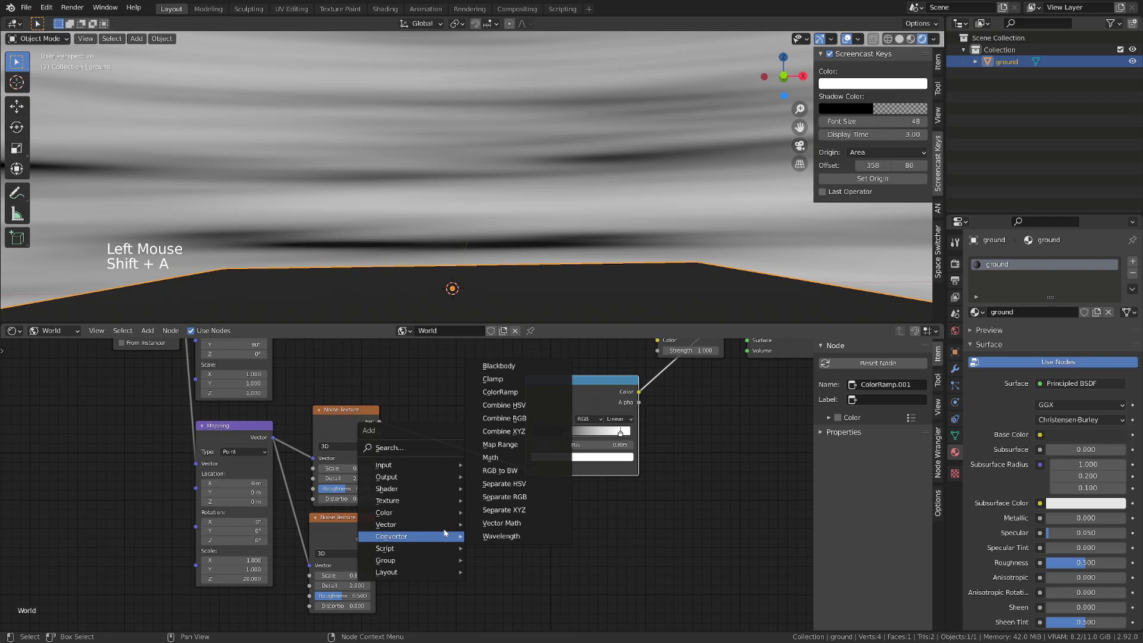
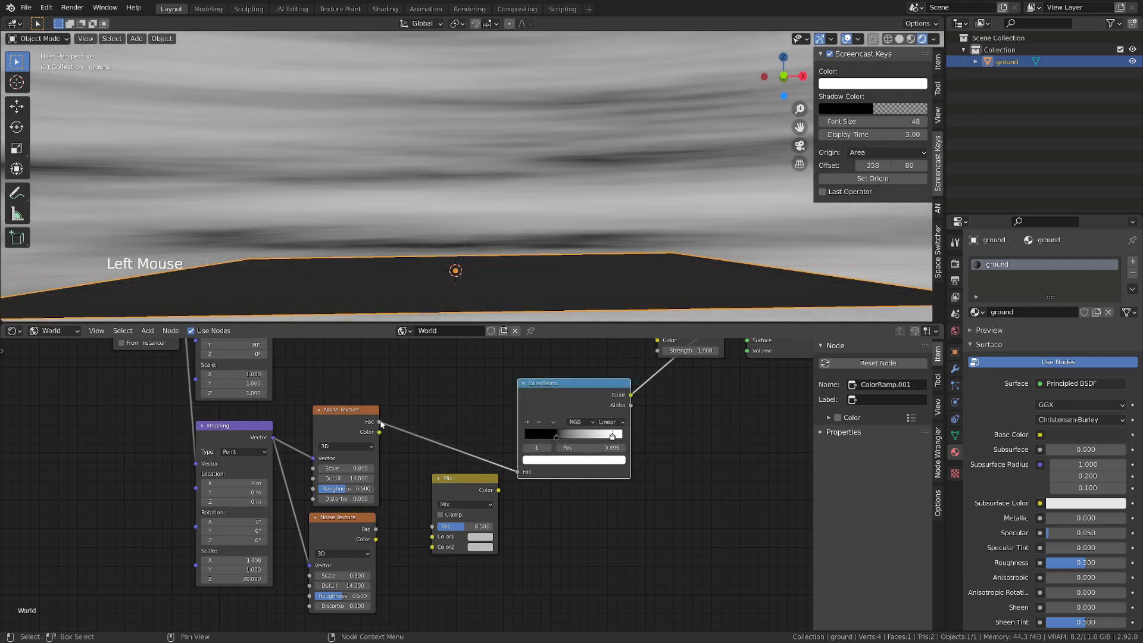
click(384, 424)
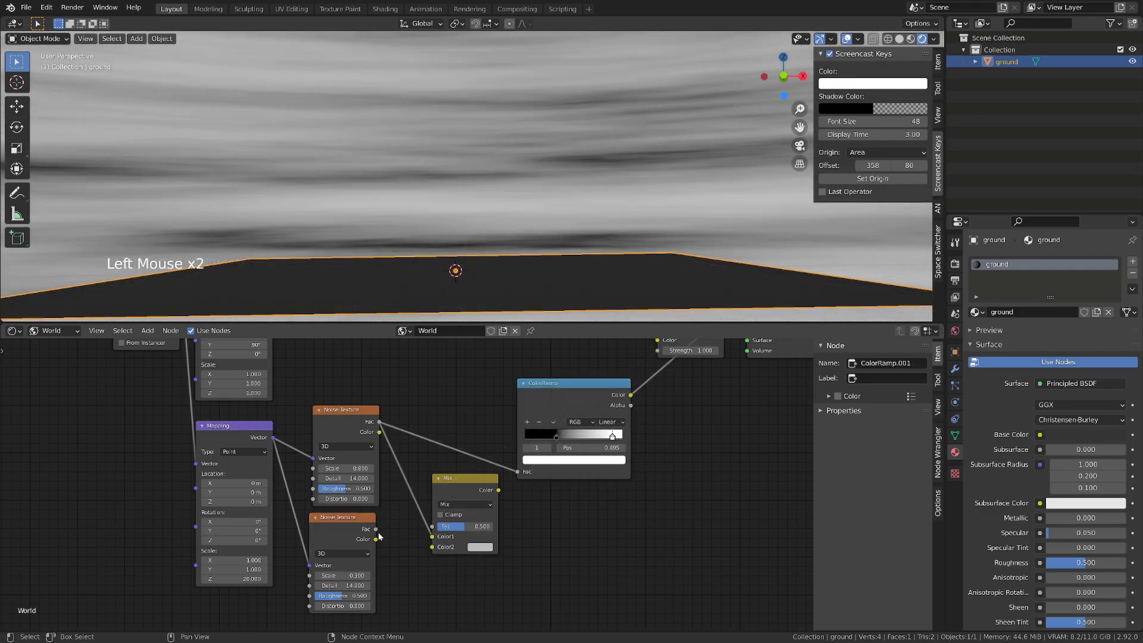
click(379, 530)
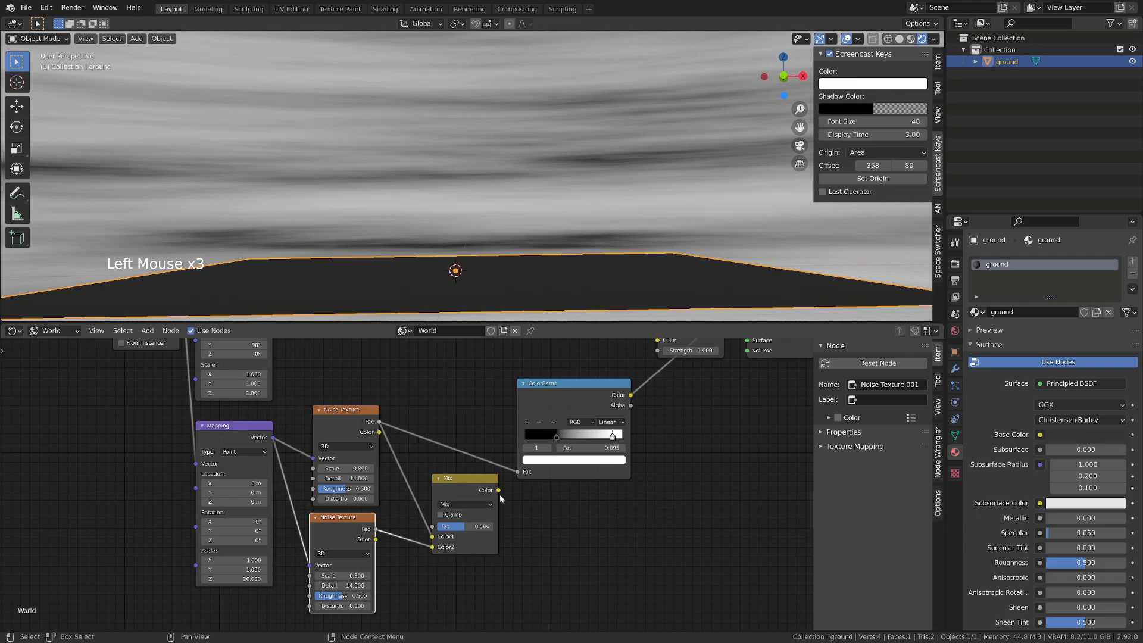
click(504, 491)
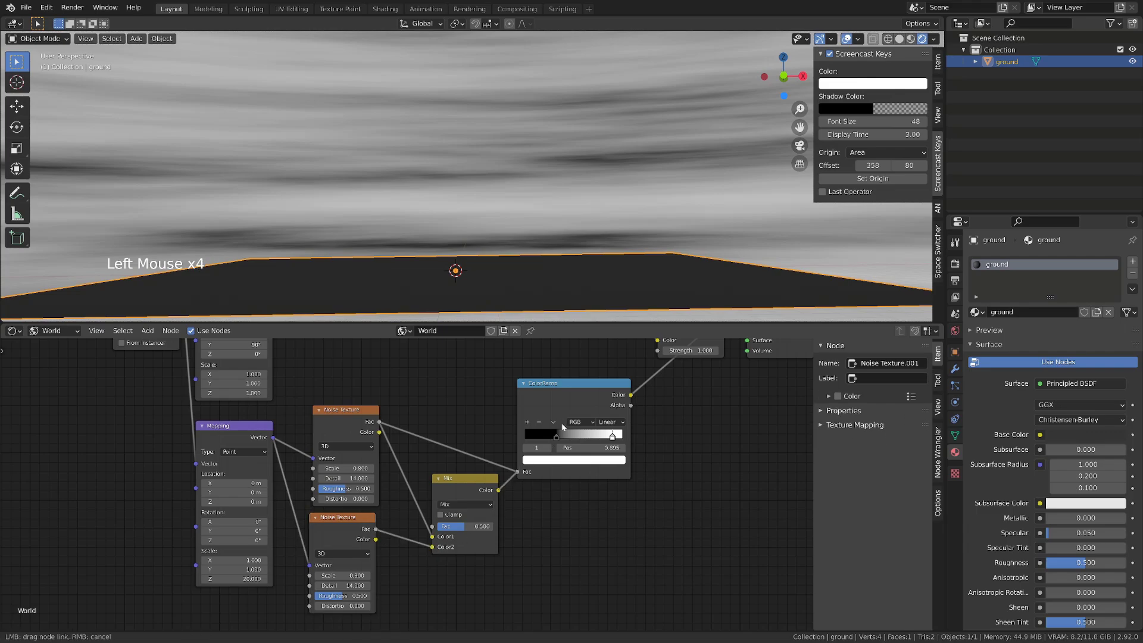
click(456, 475)
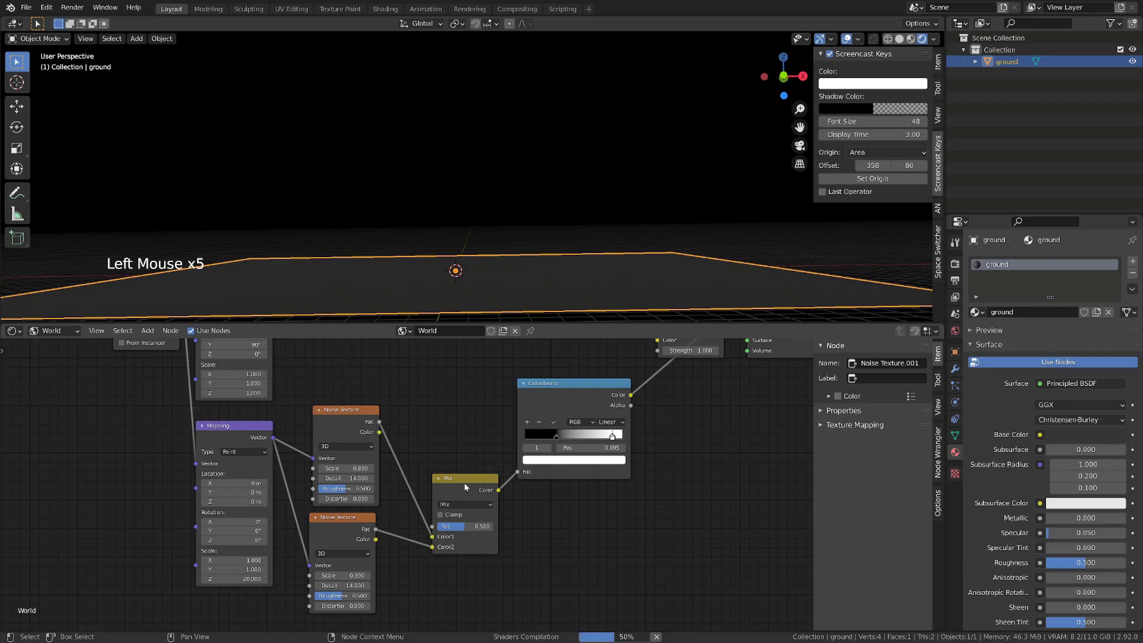
Step: Set the mix to Multiply at factor 1 and shift a ramp stop to sharpen the clouds
click(470, 483)
click(450, 486)
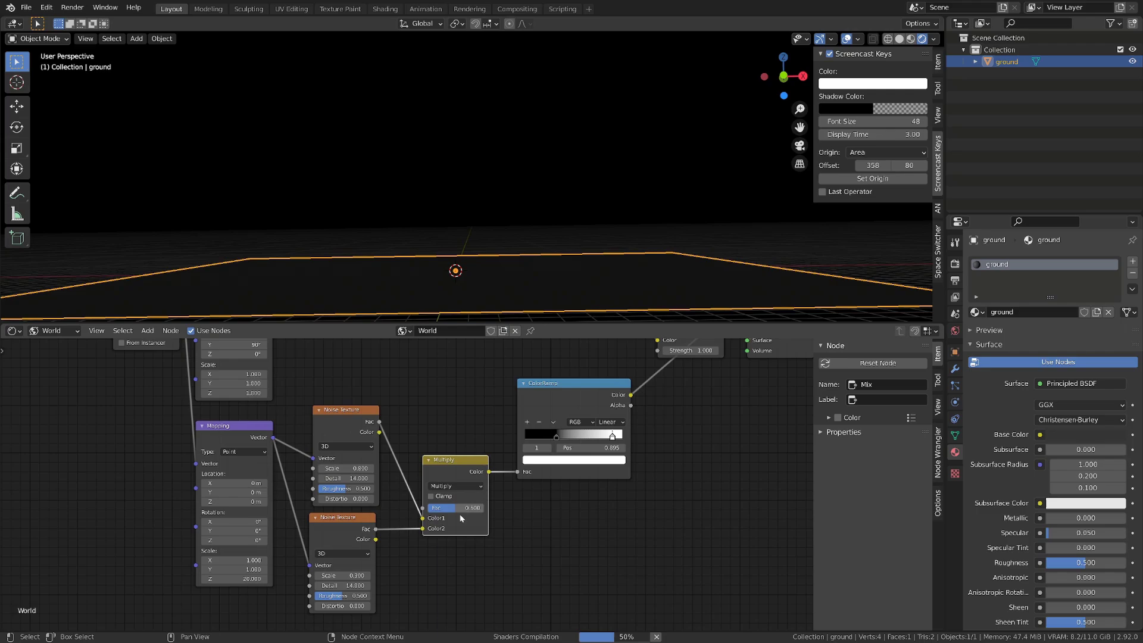
click(466, 509)
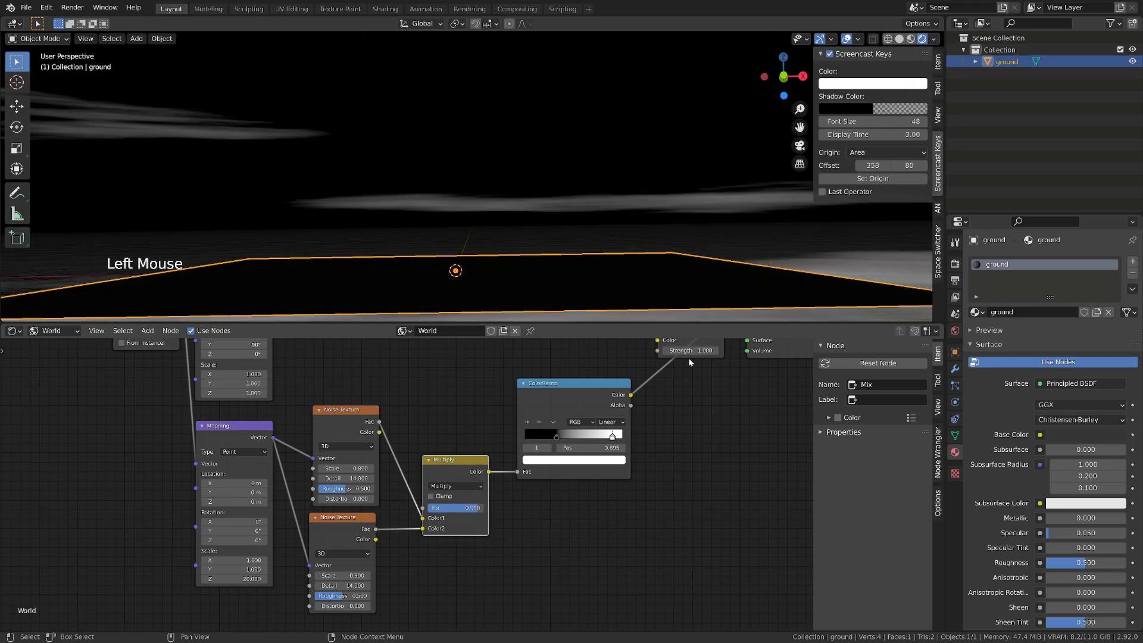
click(607, 438)
click(551, 436)
scroll(down, 3)
middle_click(501, 209)
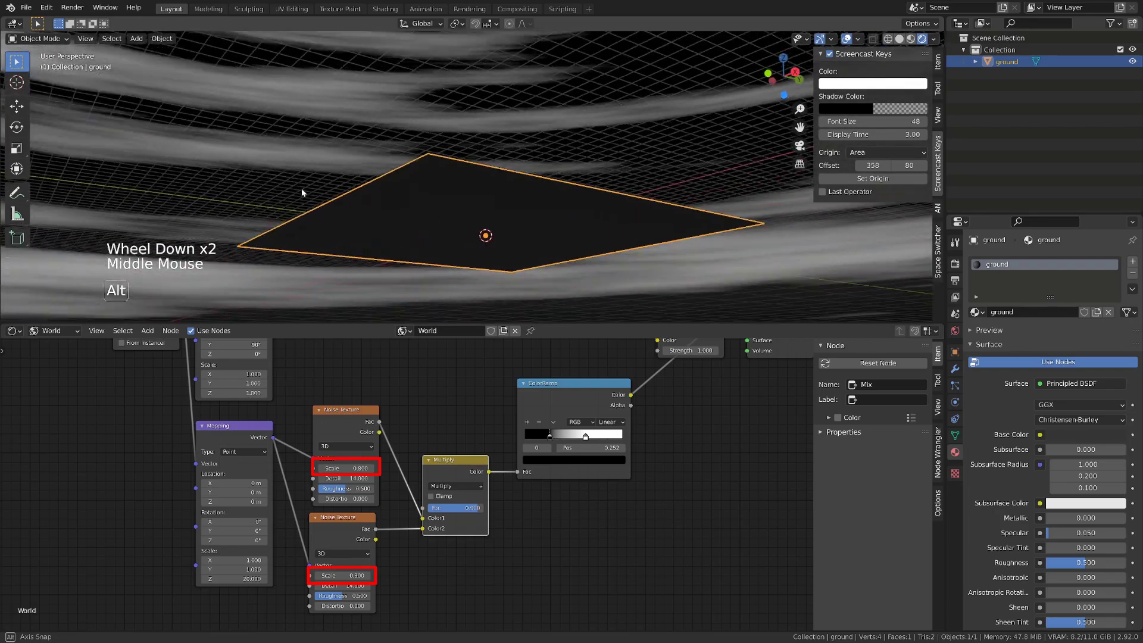
key(h)
scroll(down, 3)
middle_click(488, 176)
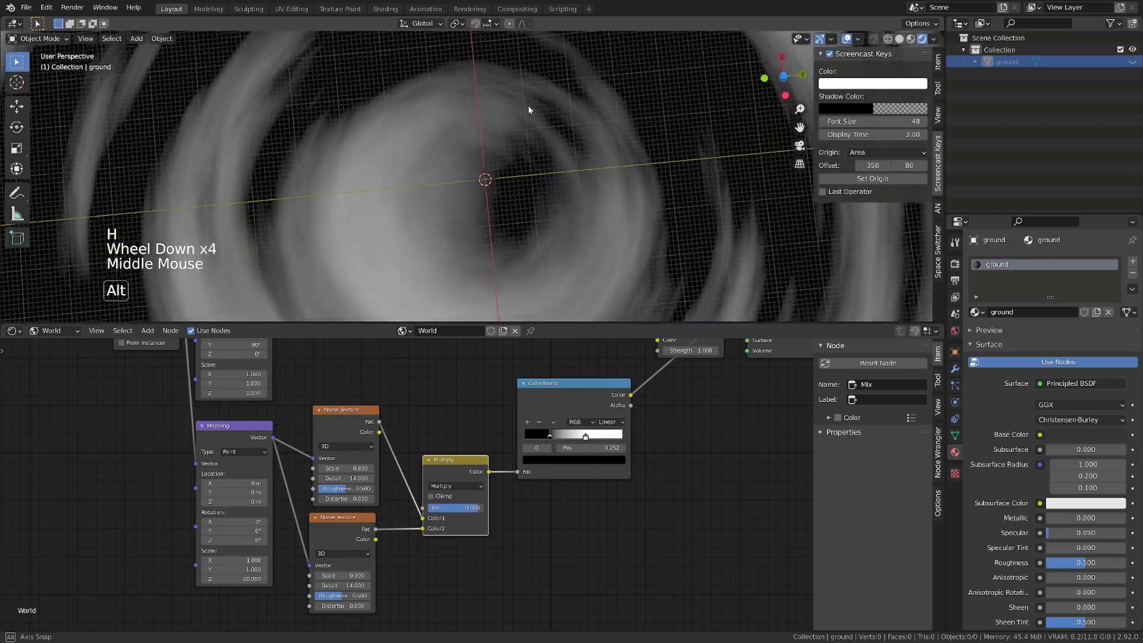
key(ctrl+space)
middle_click(600, 205)
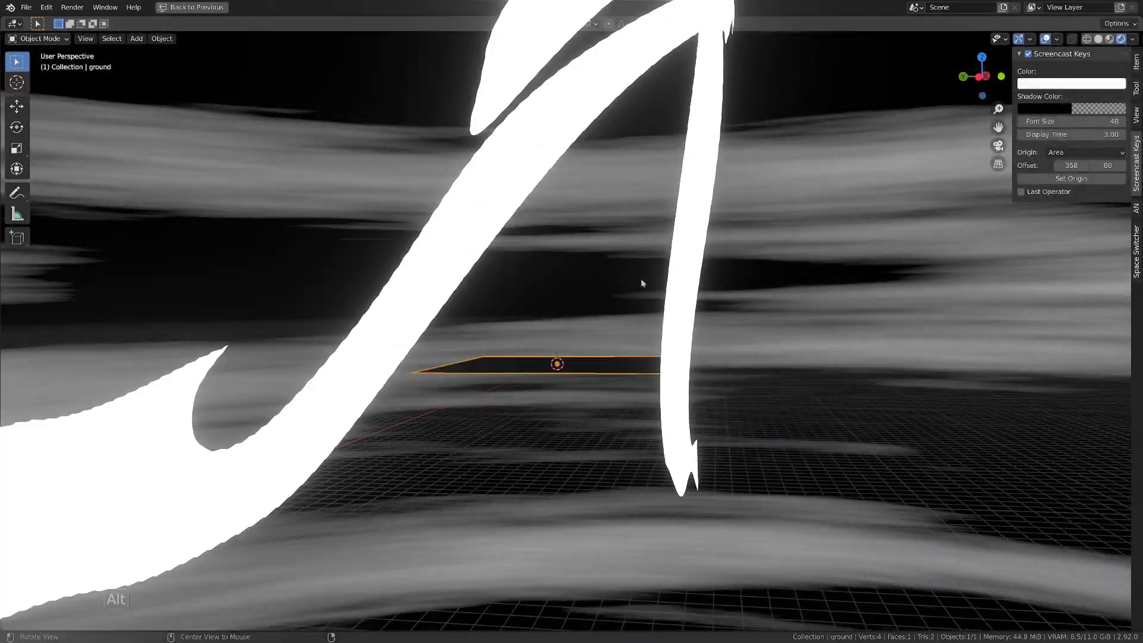
key(alt+h)
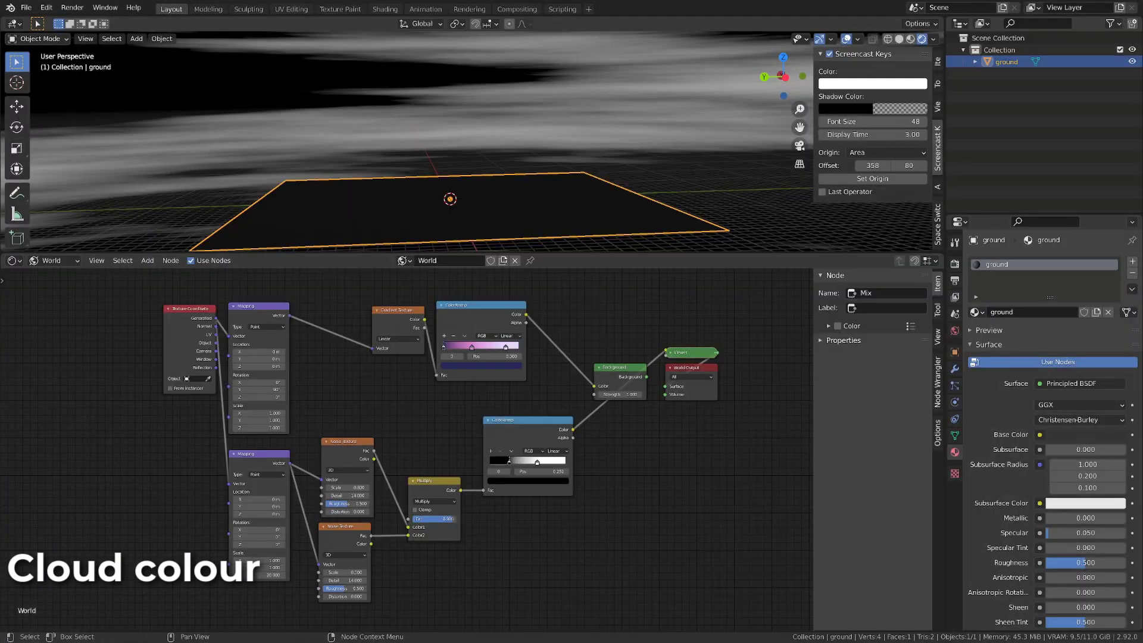
Step: Move the cloud nodes aside and add a MixRGB node combining gradient and clouds
click(426, 425)
click(130, 301)
key(g)
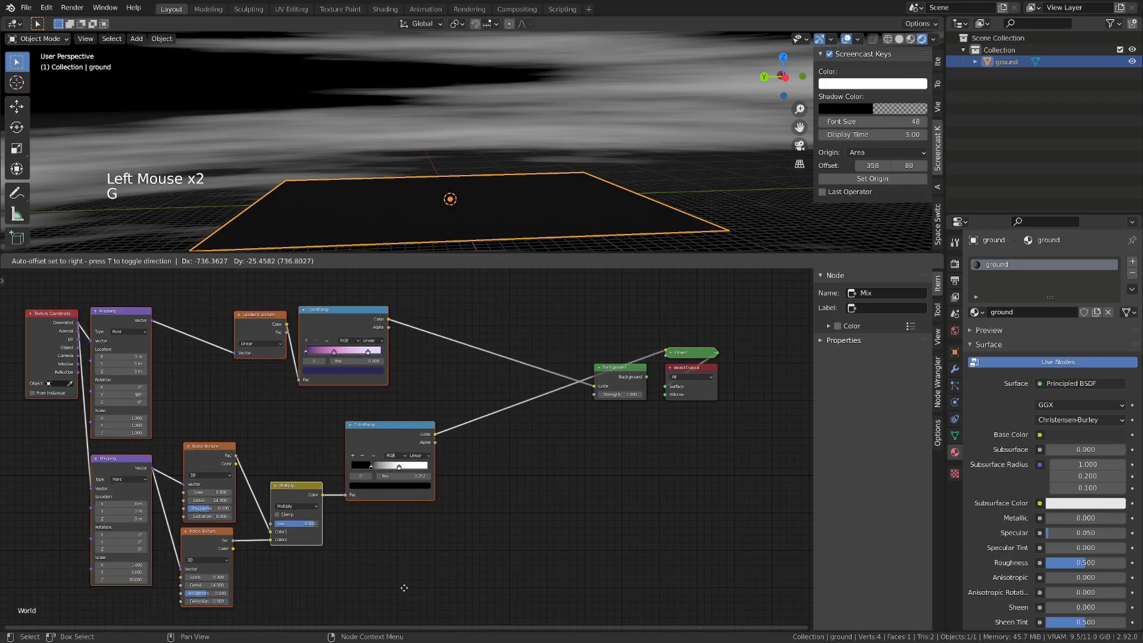
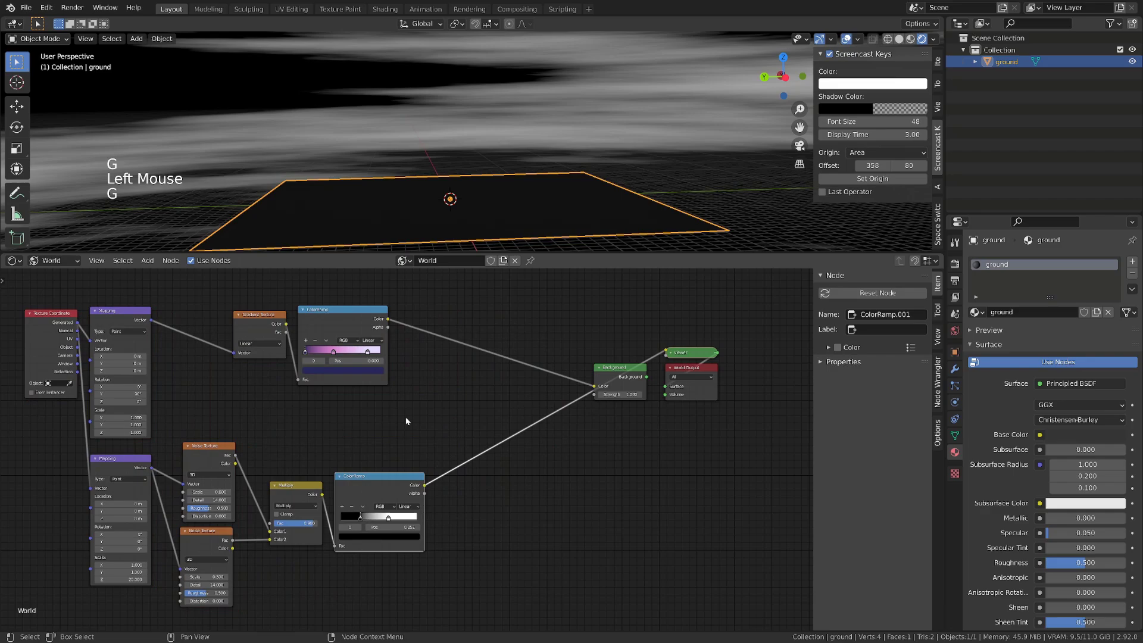
scroll(down, 3)
middle_click(635, 152)
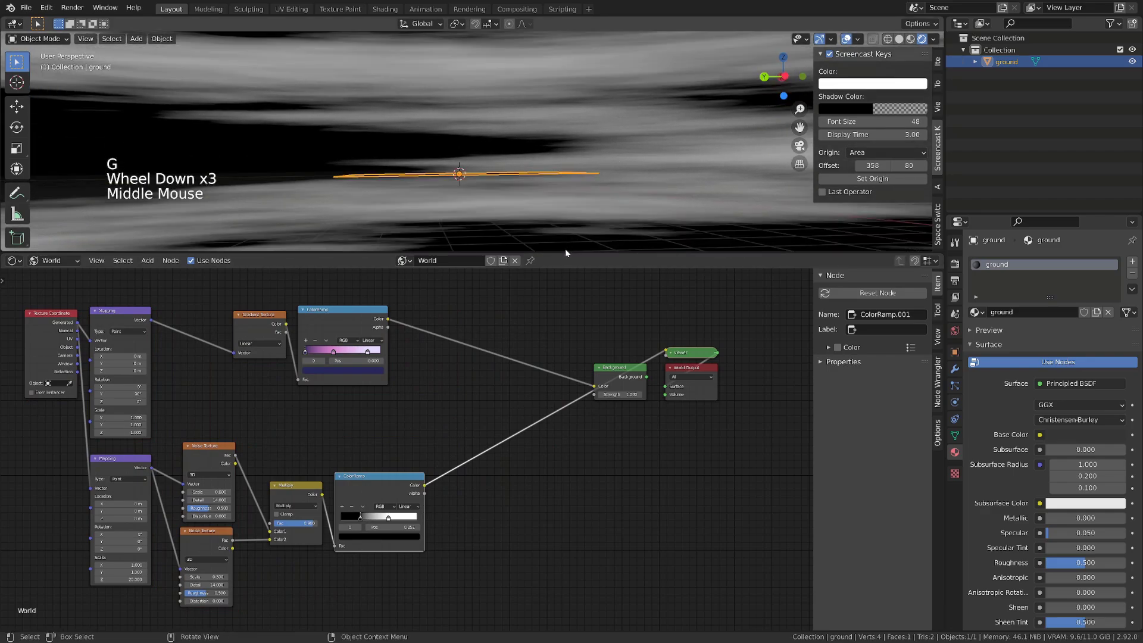
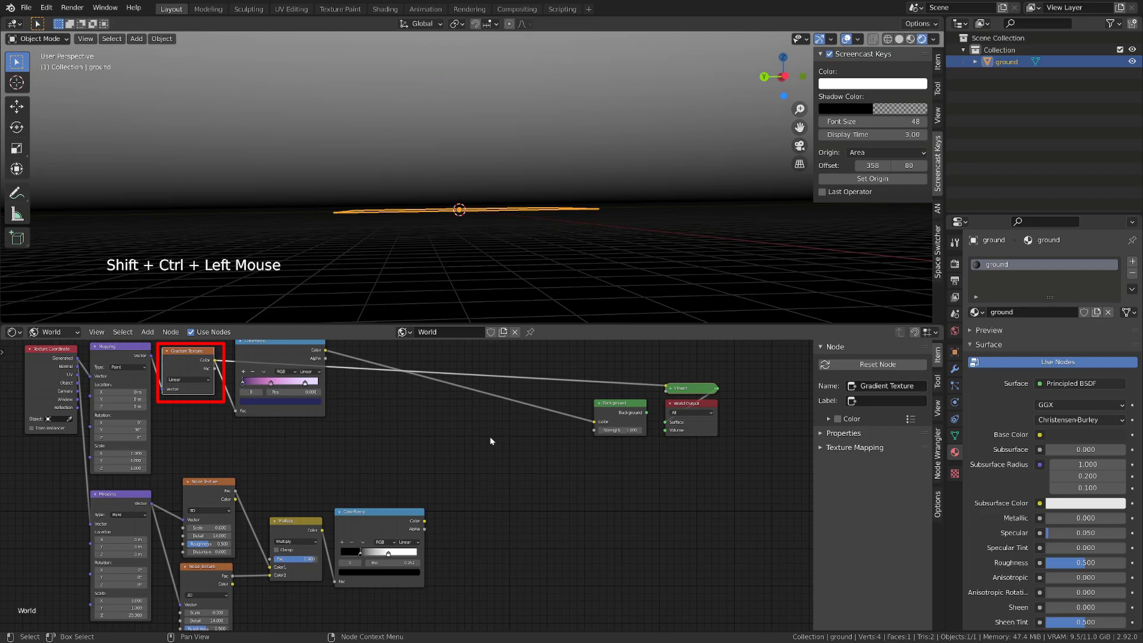
key(shift+a)
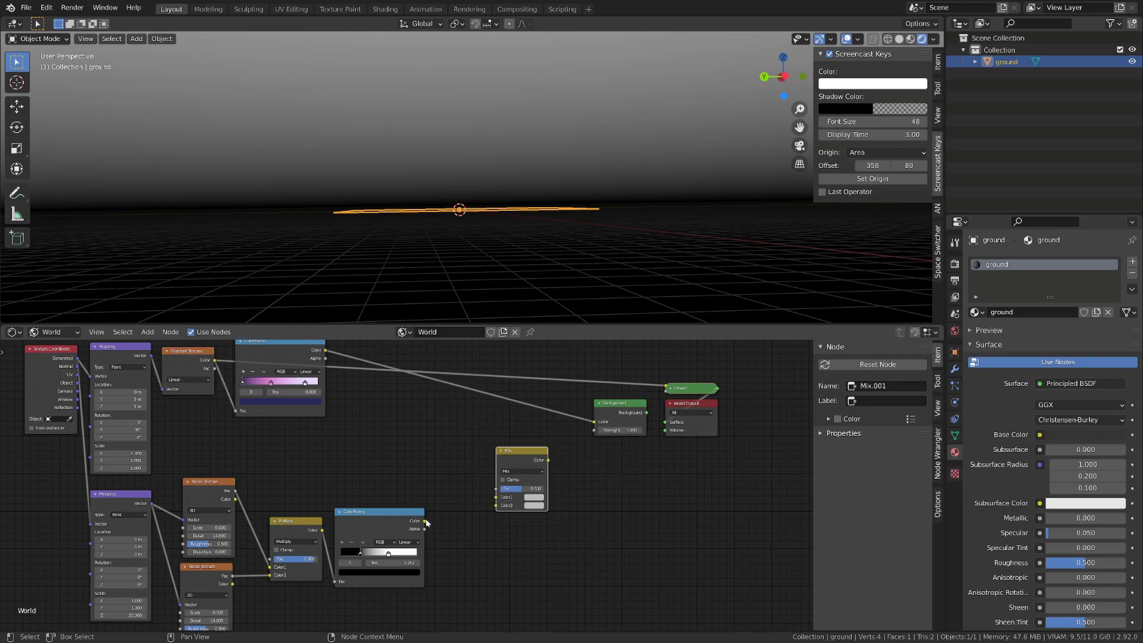
click(430, 523)
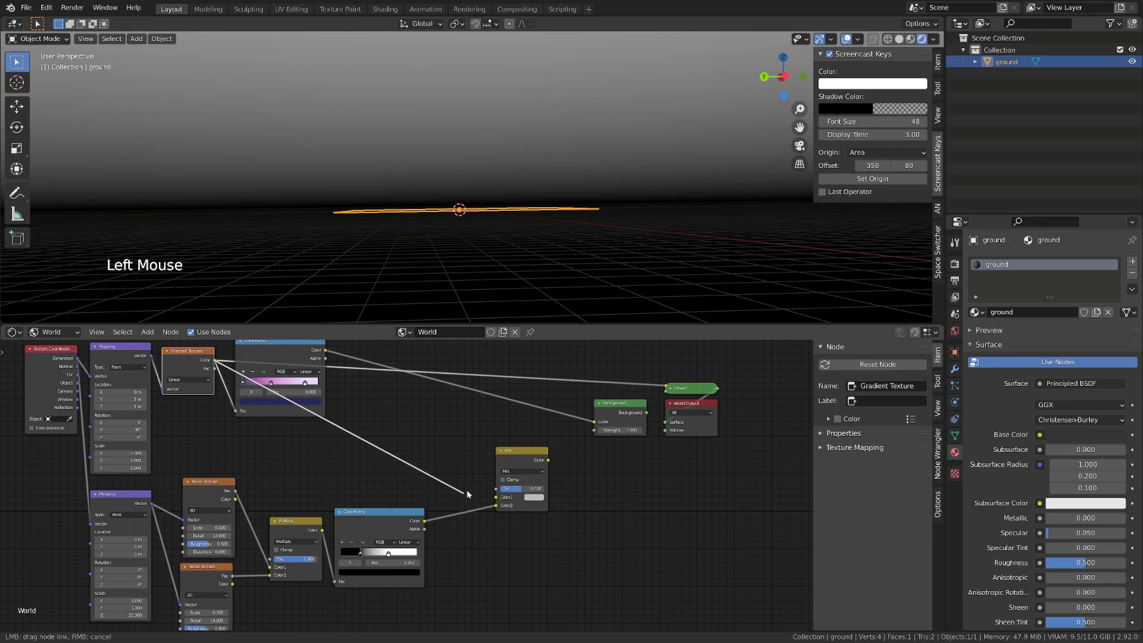
Step: Set the mix to Soft Light at factor 1 feeding the Background colour, giving grey streaky clouds
click(524, 474)
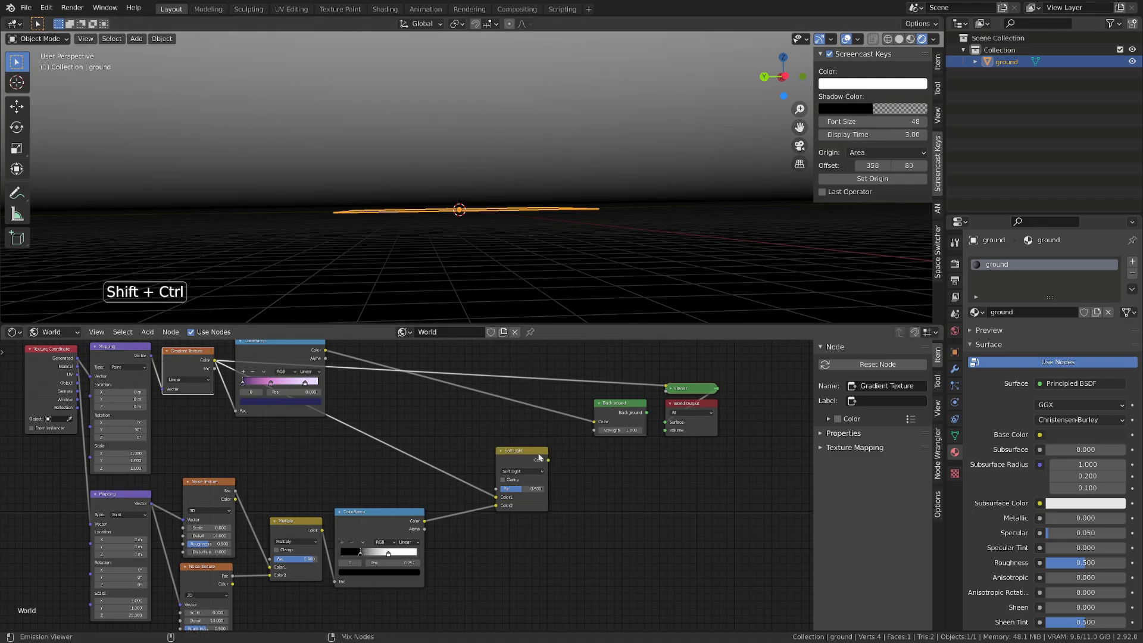
click(540, 465)
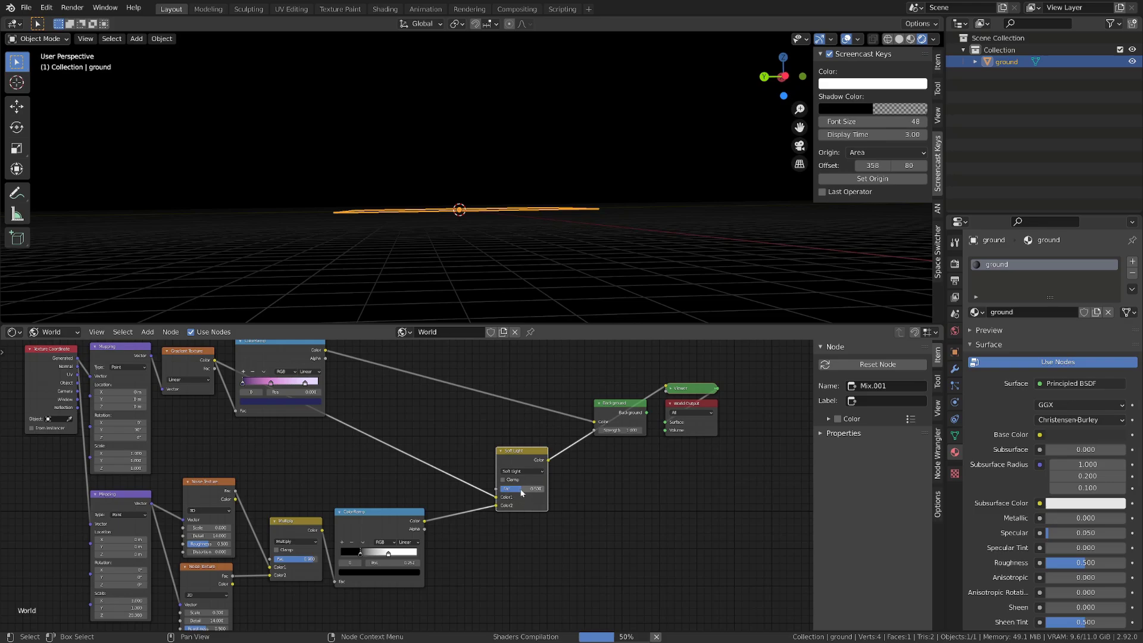
click(525, 491)
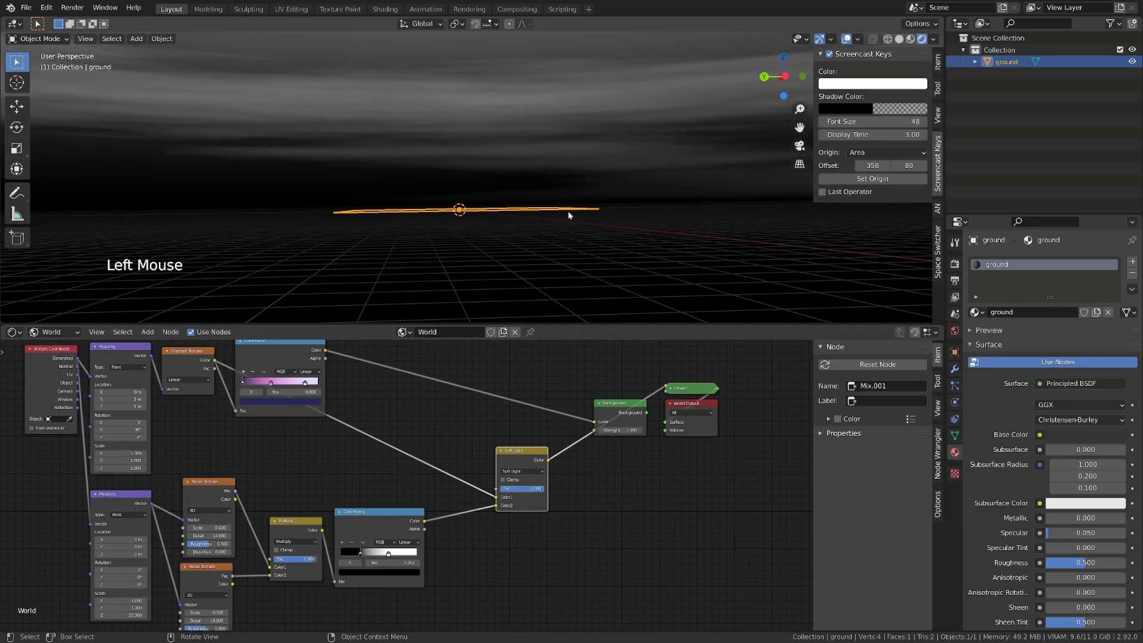
scroll(down, 3)
middle_click(589, 258)
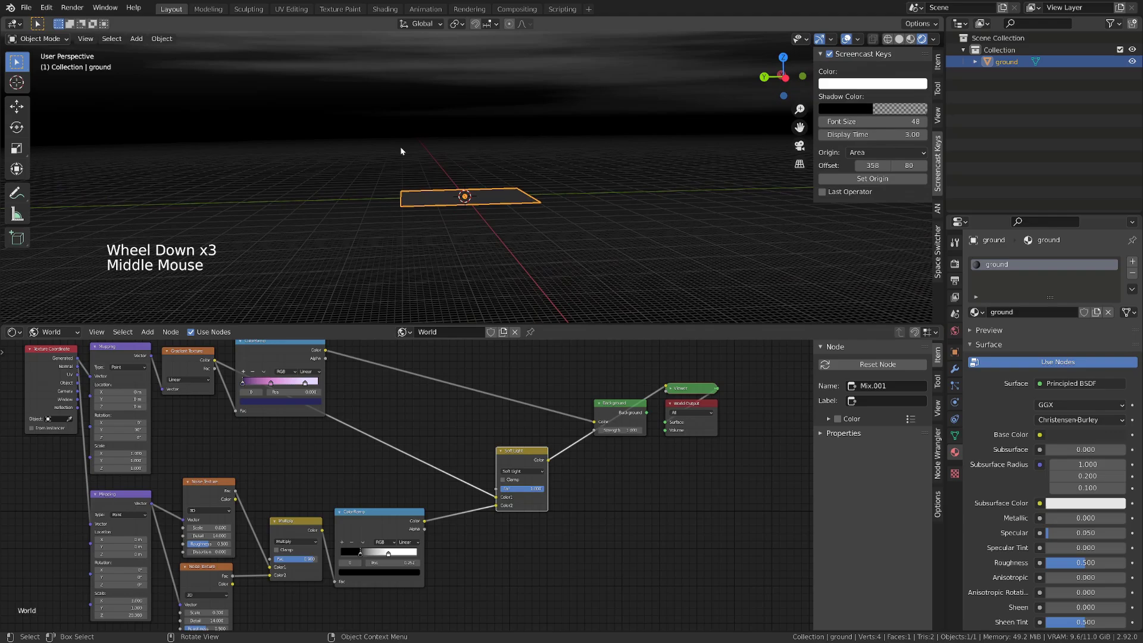
middle_click(419, 163)
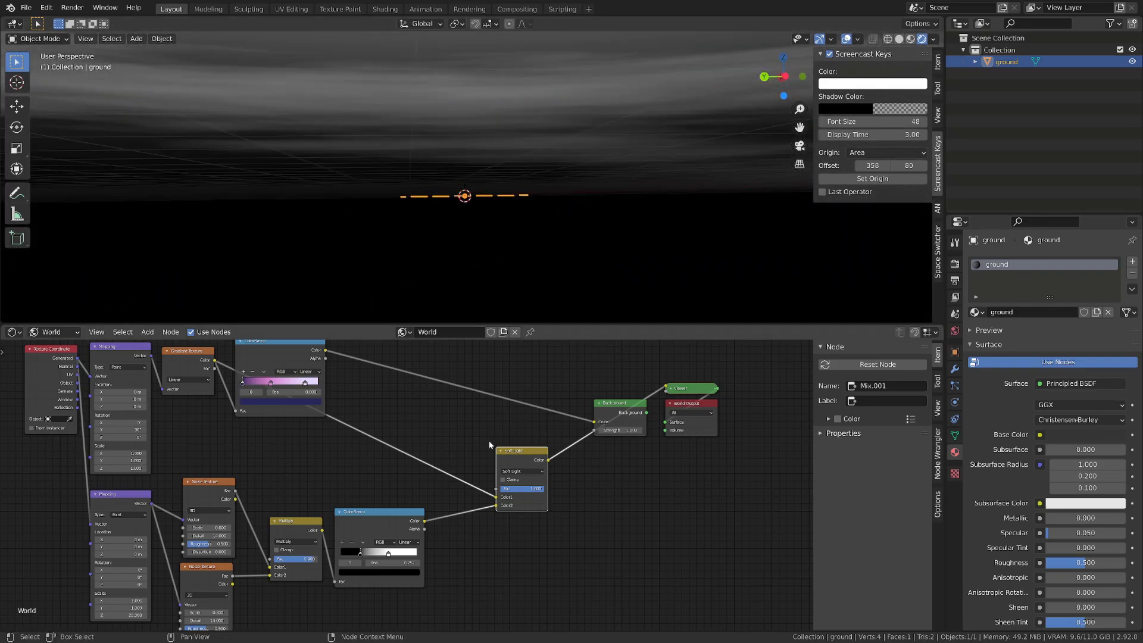
click(513, 458)
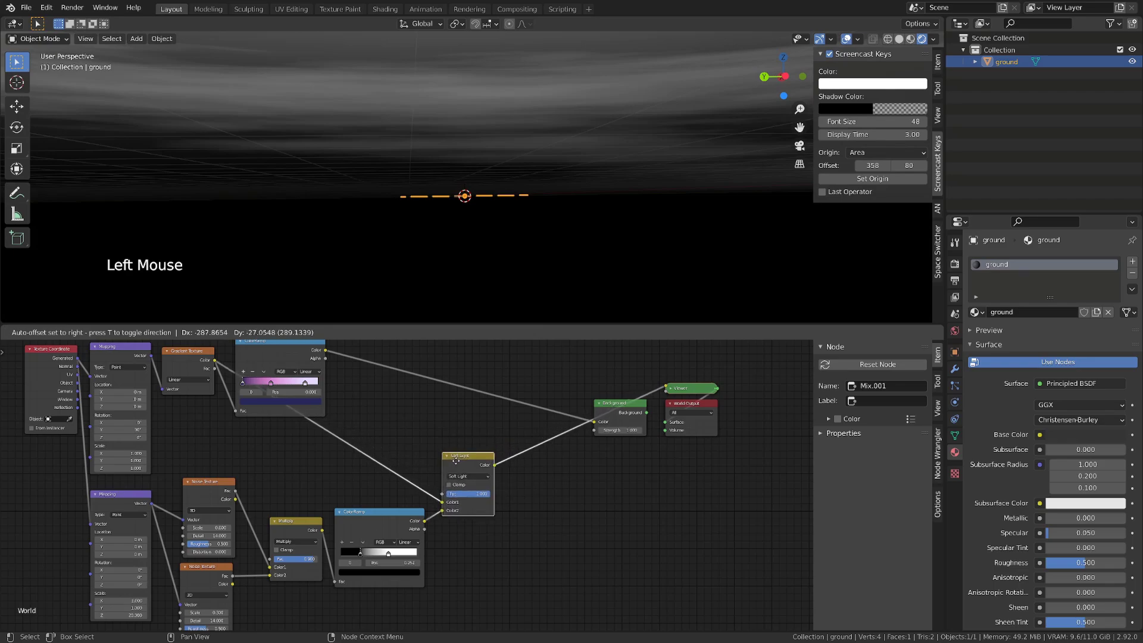
Step: Insert a ColorRamp after the Soft Light mix and set its stops from dark to purple via the colour picker
click(392, 536)
key(shift+d)
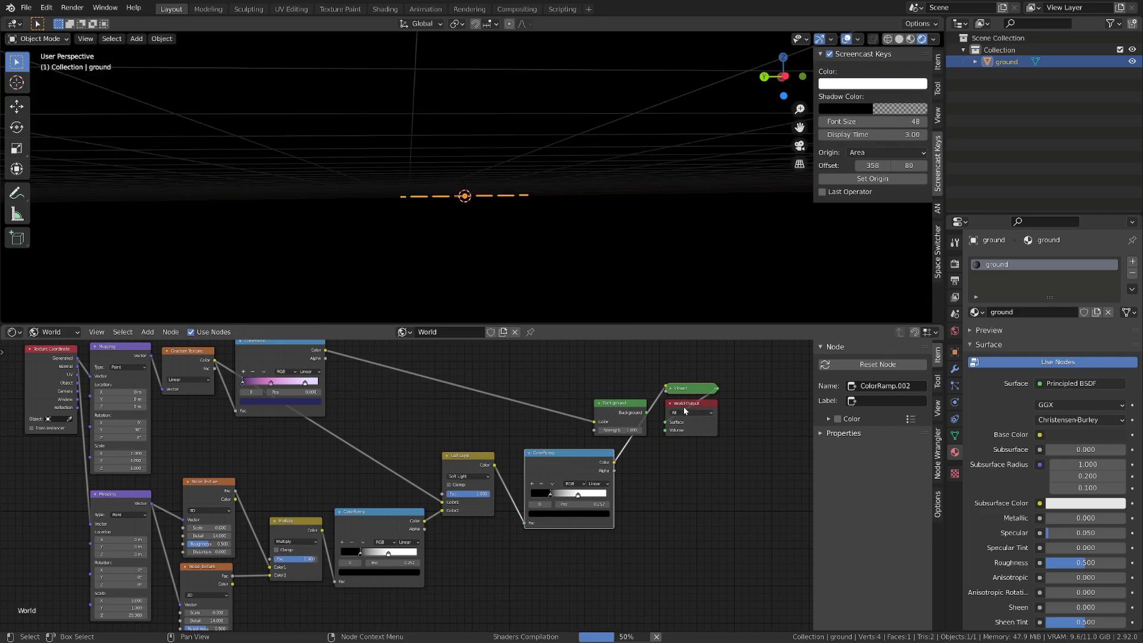
click(627, 409)
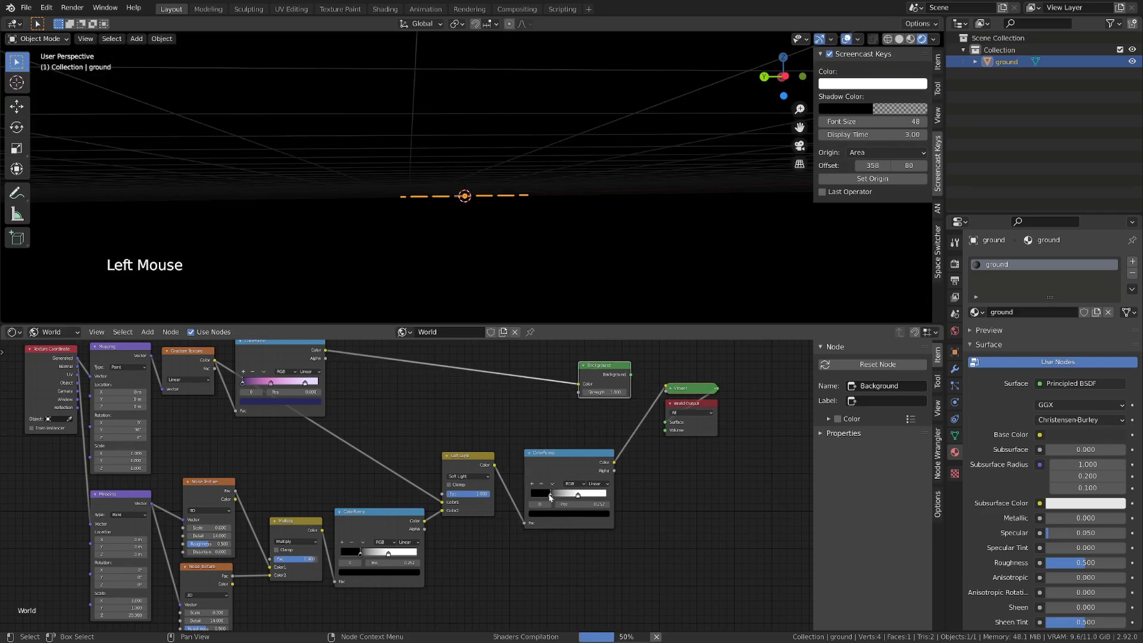
click(553, 495)
click(583, 496)
click(591, 514)
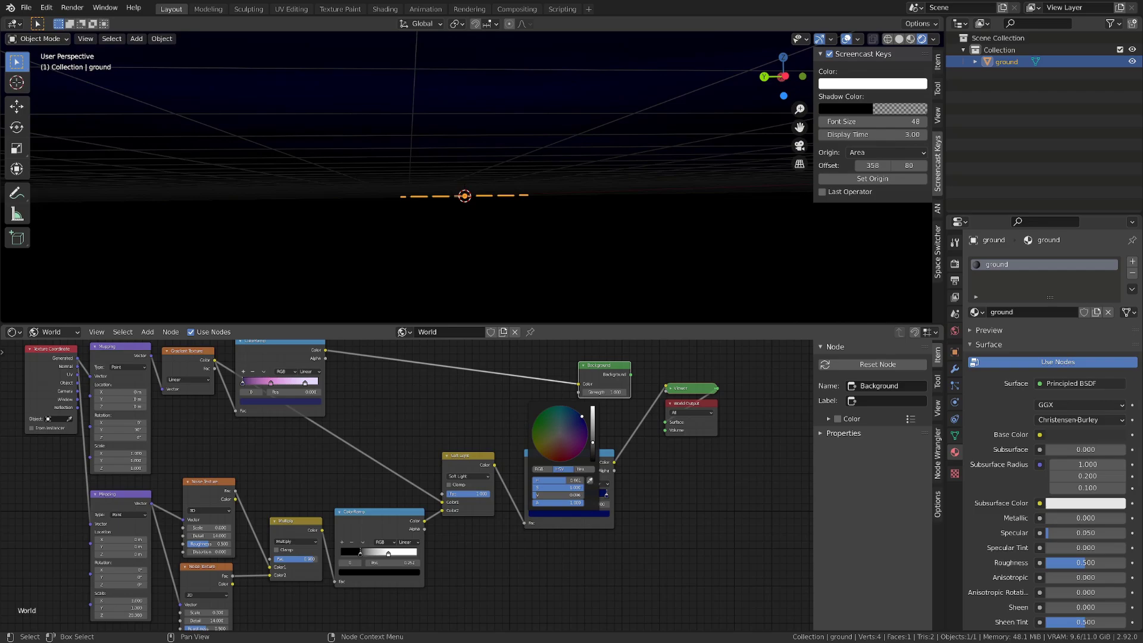
click(536, 496)
click(541, 516)
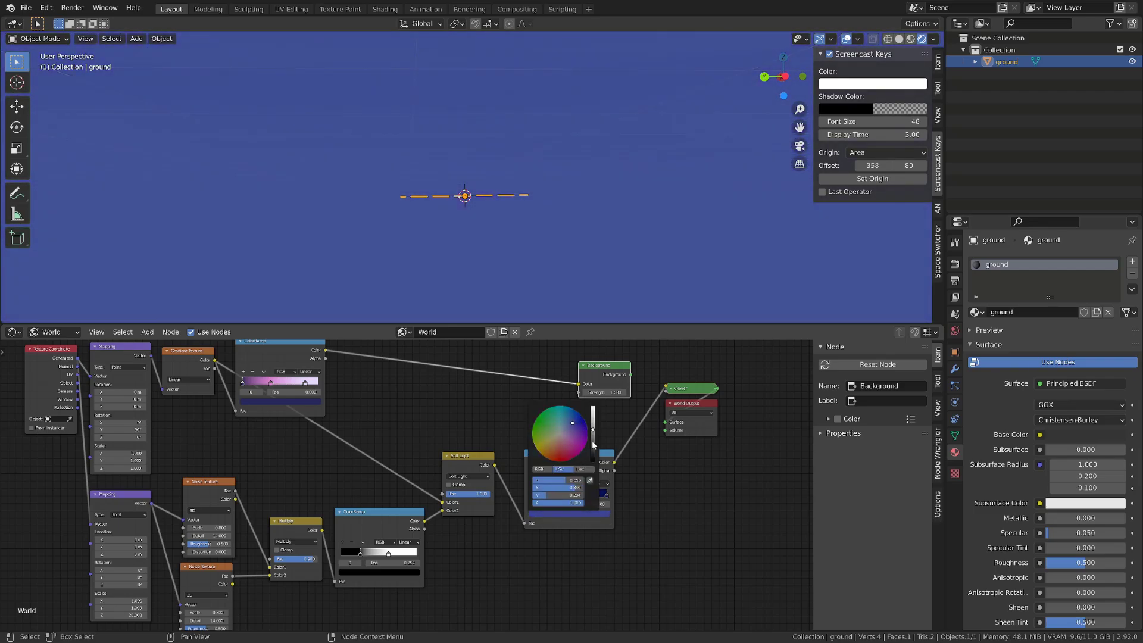
click(611, 497)
click(591, 516)
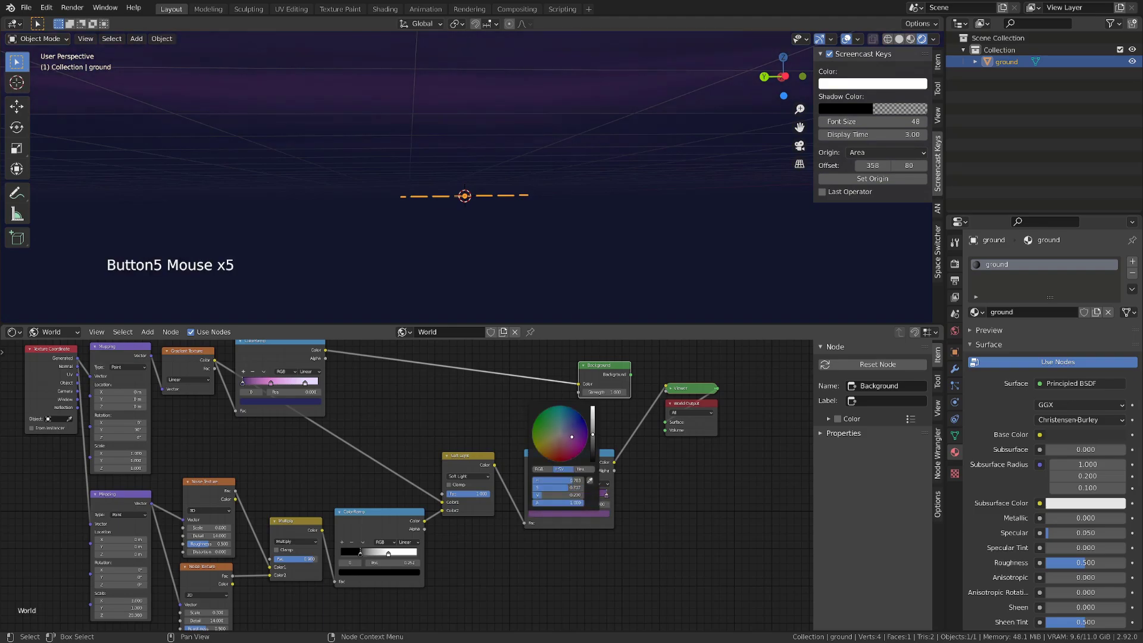
Step: Inspect the purple cloudy sky in the maximized viewport, then restore the normal layout
scroll(down, 3)
middle_click(596, 191)
key(")
key(ctrl+space)
scroll(down, 3)
middle_click(620, 200)
middle_click(601, 262)
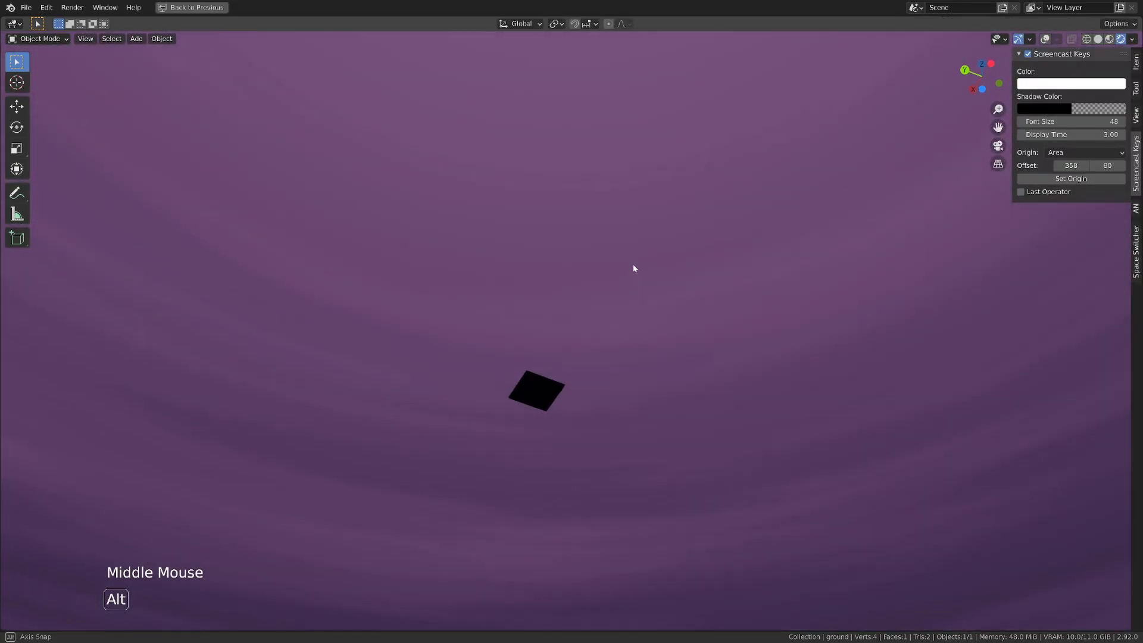
key(ctrl+space)
click(553, 463)
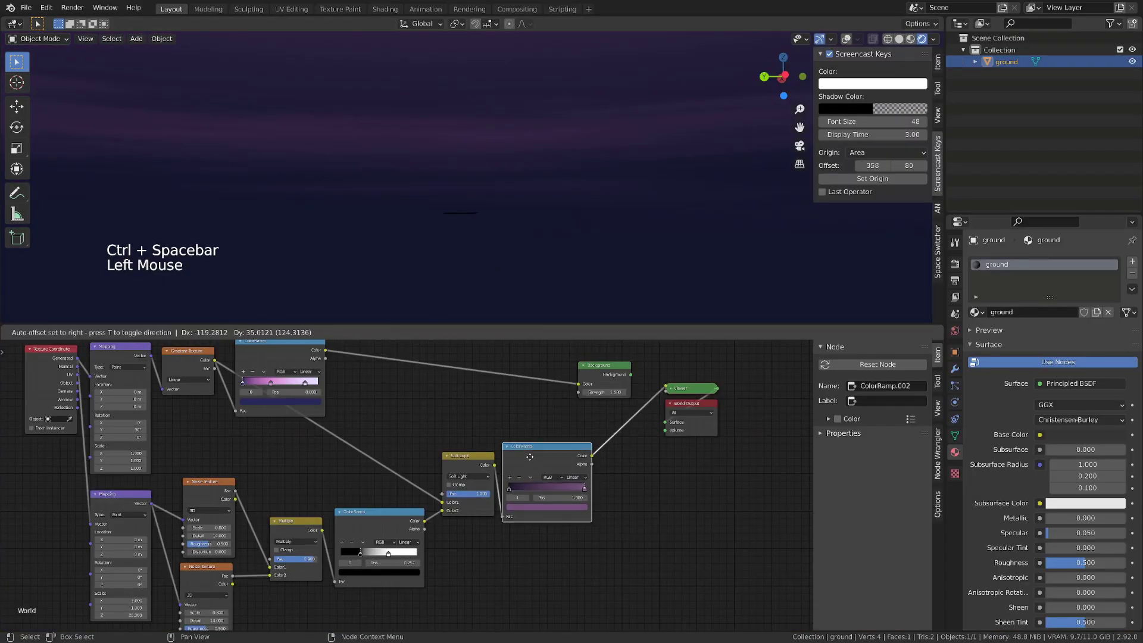
Step: Add two reroute points on the world shader links and position them to tidy the wiring
click(402, 421)
key(shift+a)
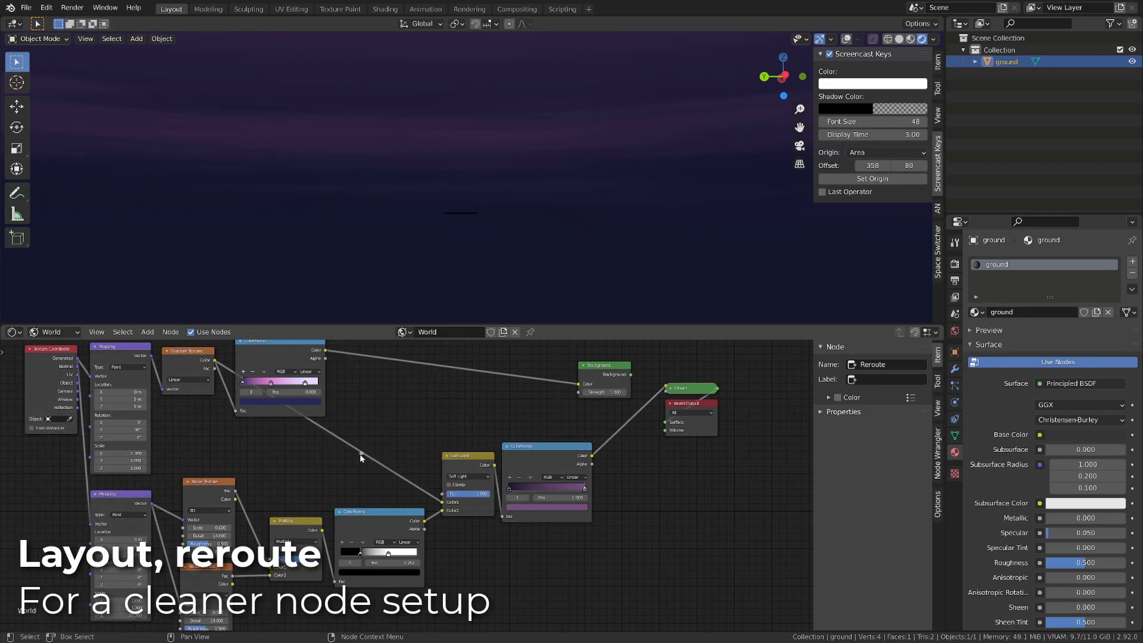
key(g)
key(g)
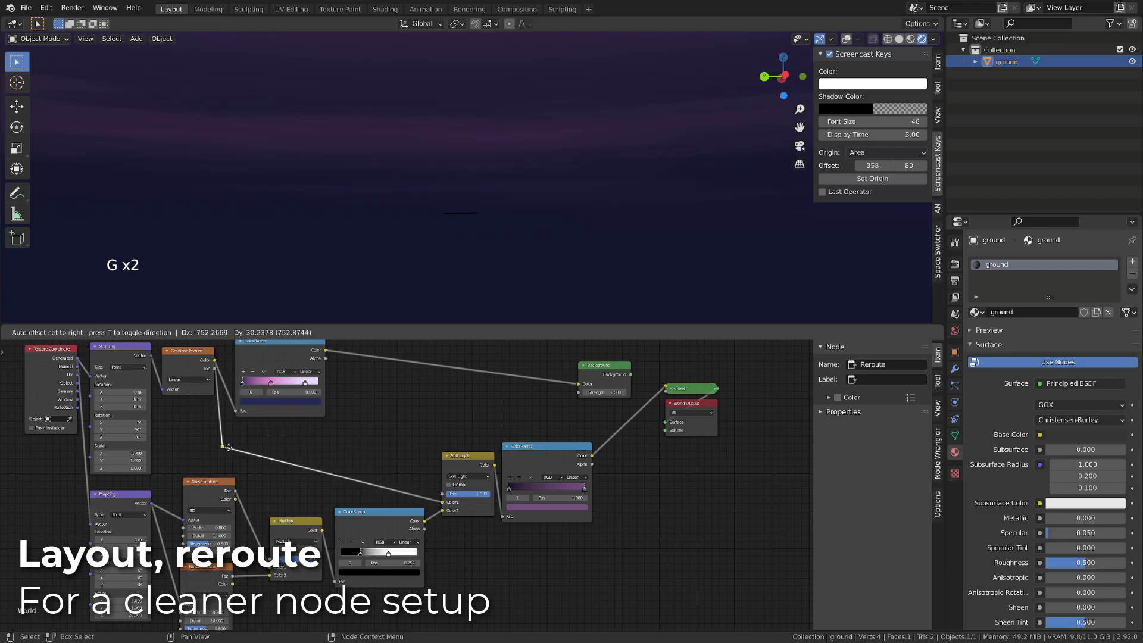
key(shift+d)
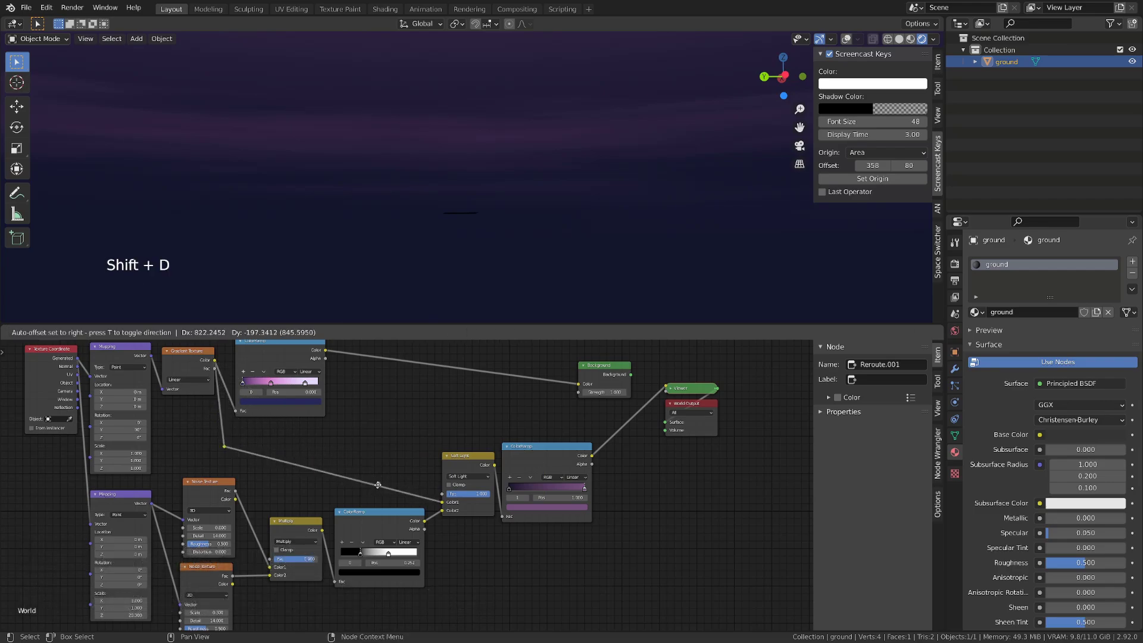
key(g)
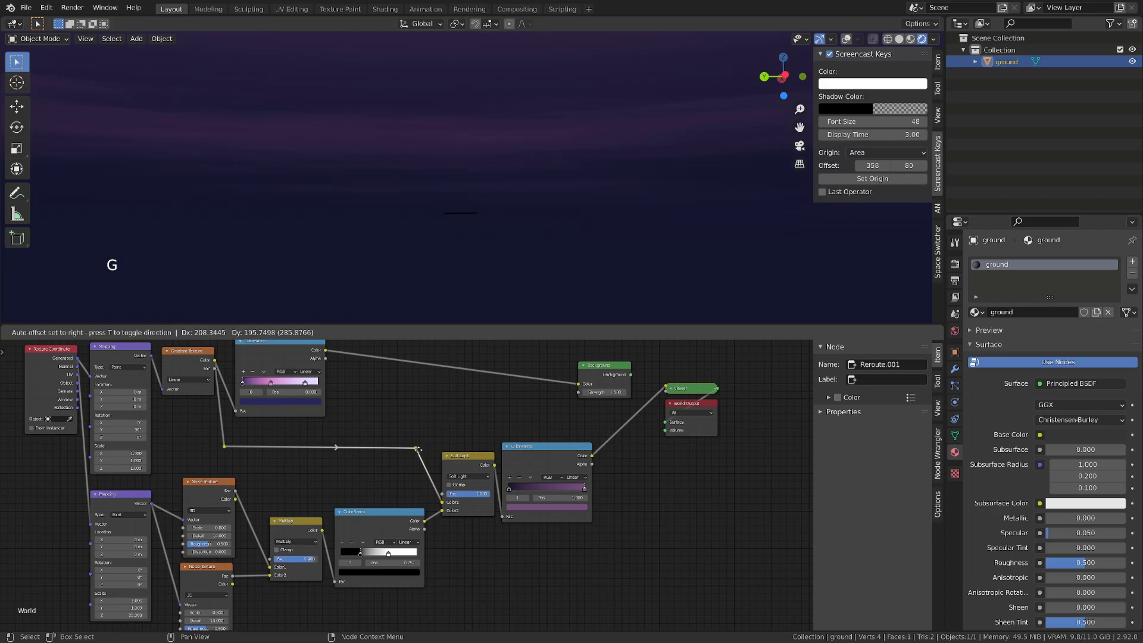
click(295, 353)
key(g)
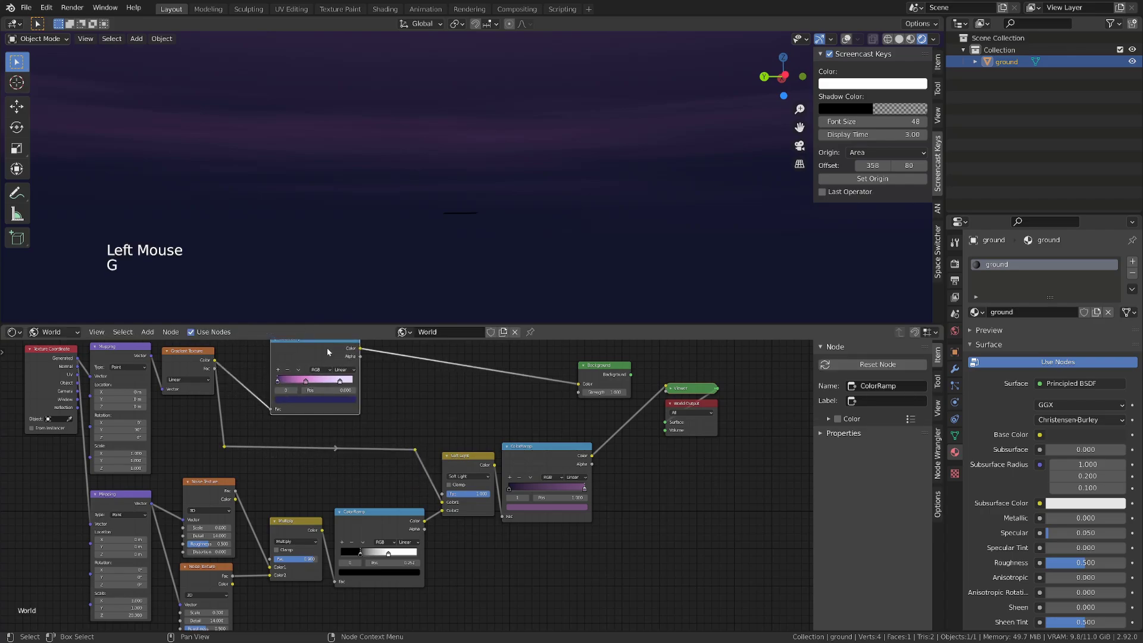
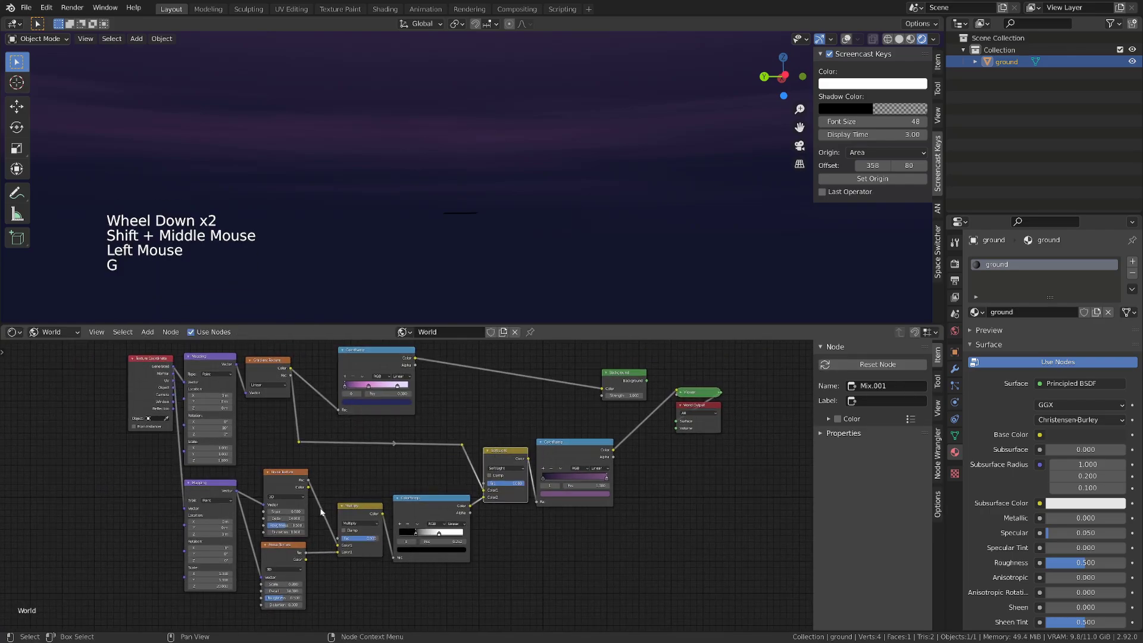
Step: Rearrange the World Output and Background nodes beside the rerouted links
click(712, 407)
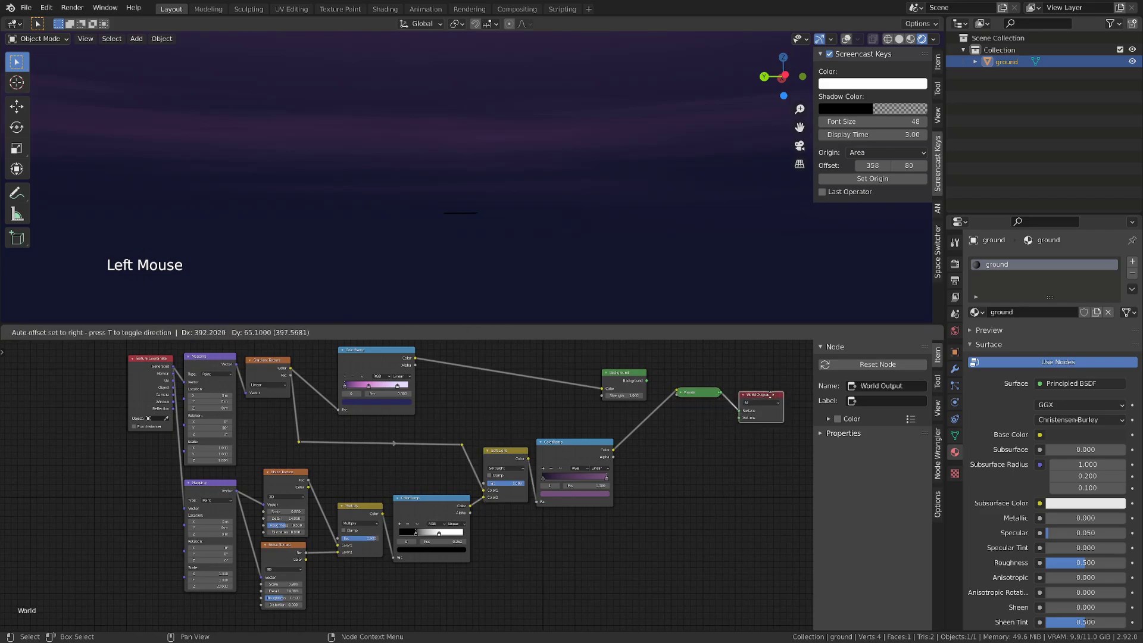
click(638, 375)
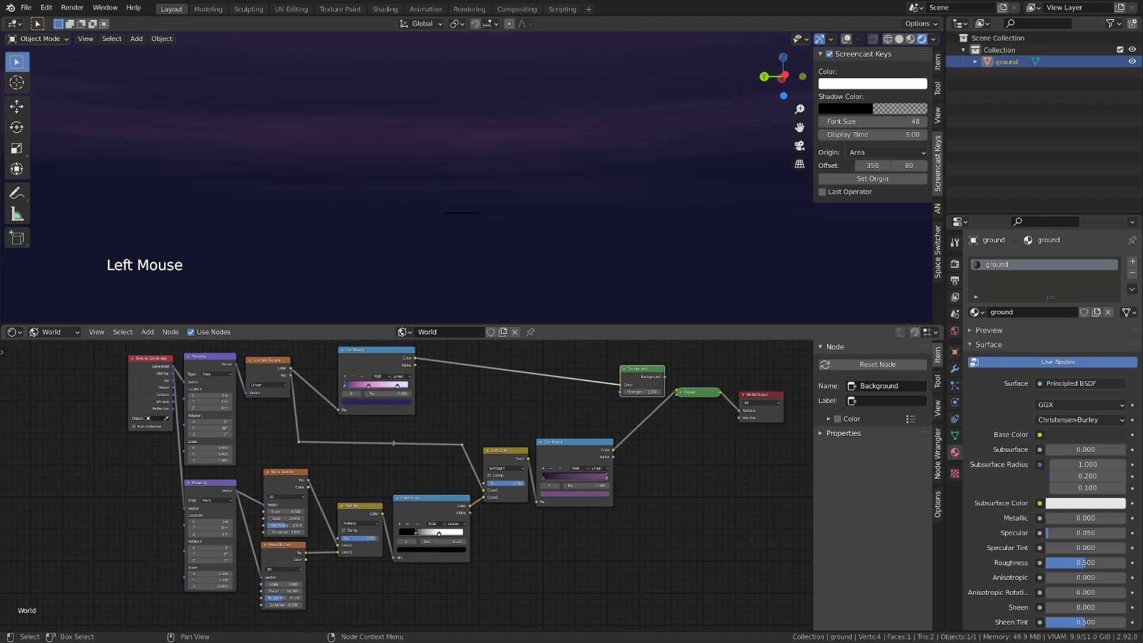
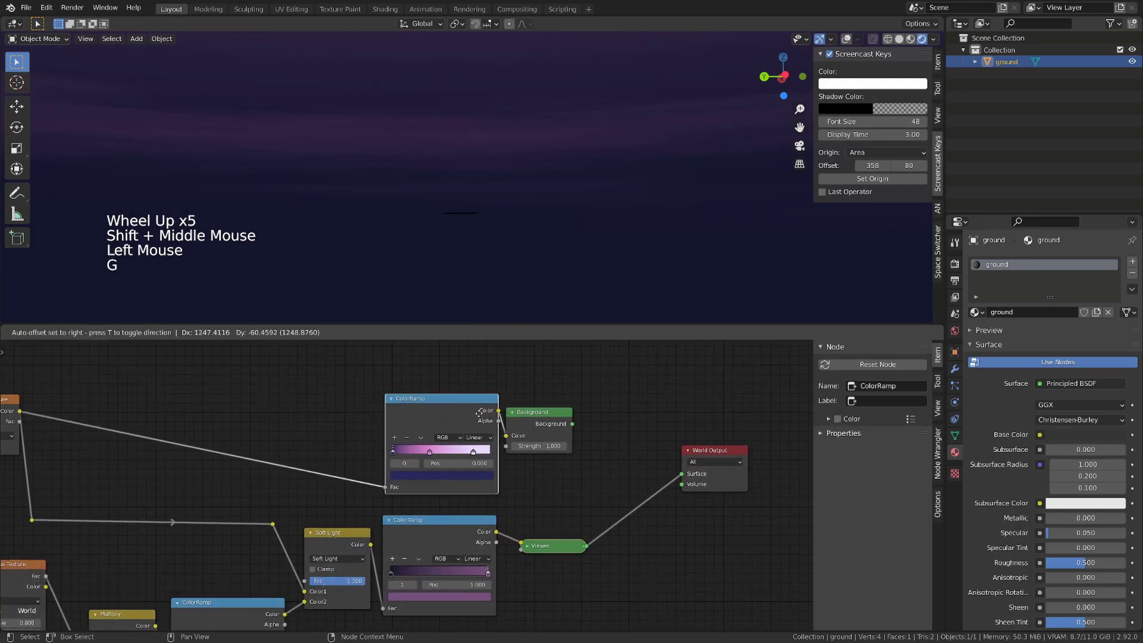
Step: Make room among the ramps and add a MixRGB node between them and the Background
click(537, 419)
key(g)
middle_click(601, 497)
scroll(down, 3)
click(533, 491)
key(shift+x)
key(shift+a)
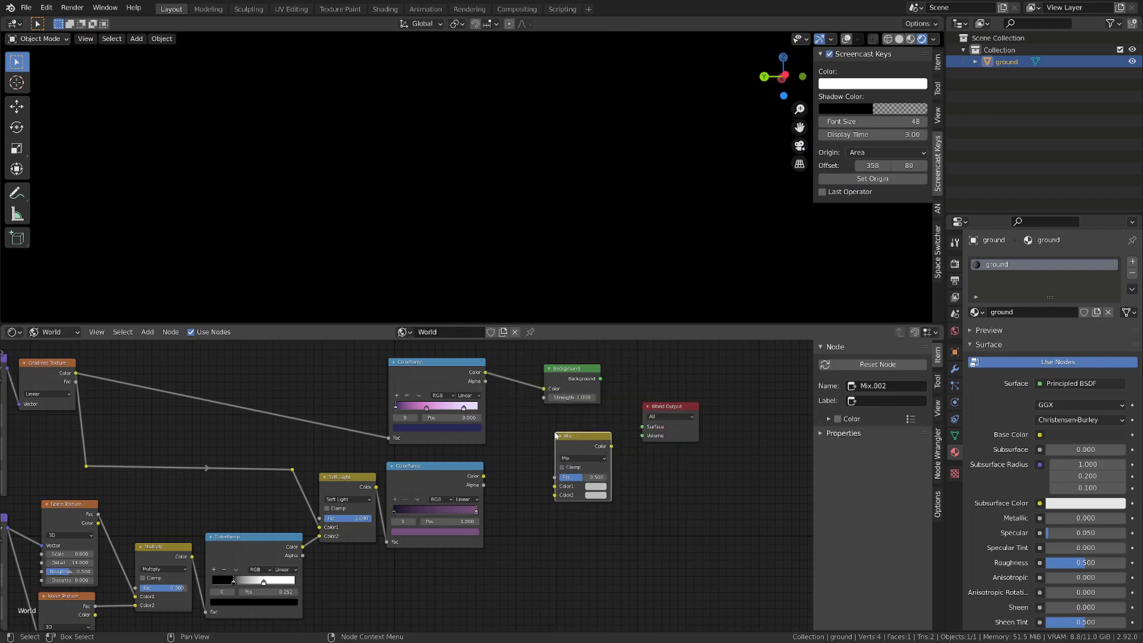
Step: Wire the pink ramp to Color1, the purple ramp to Color2, Mix into Background, Background into World Output
click(491, 375)
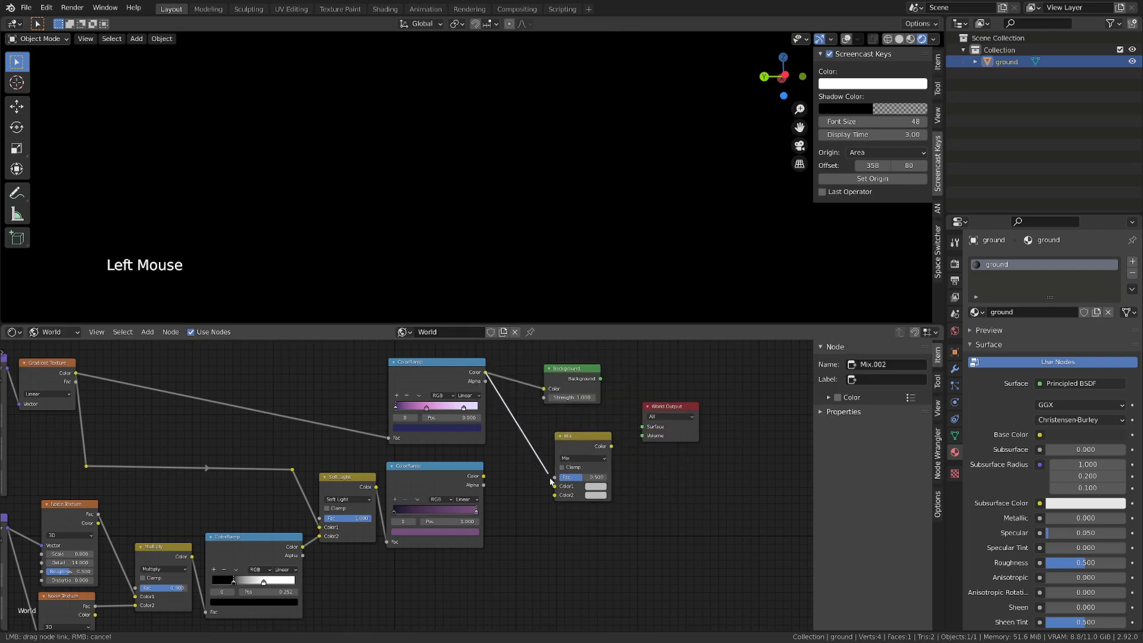
click(488, 477)
click(680, 412)
click(585, 373)
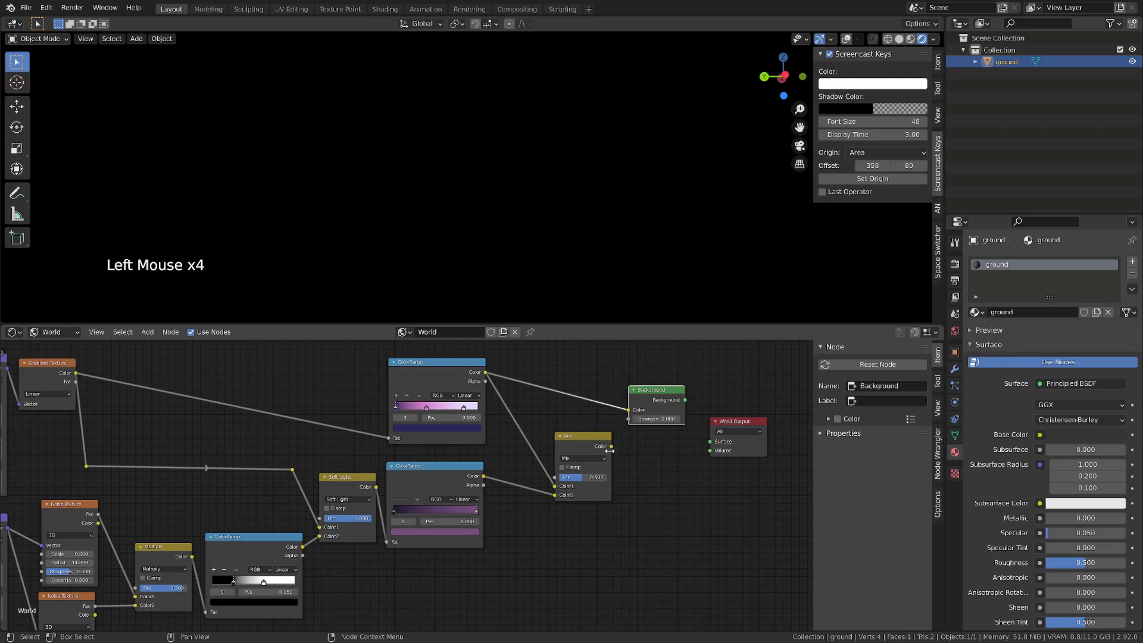
click(618, 447)
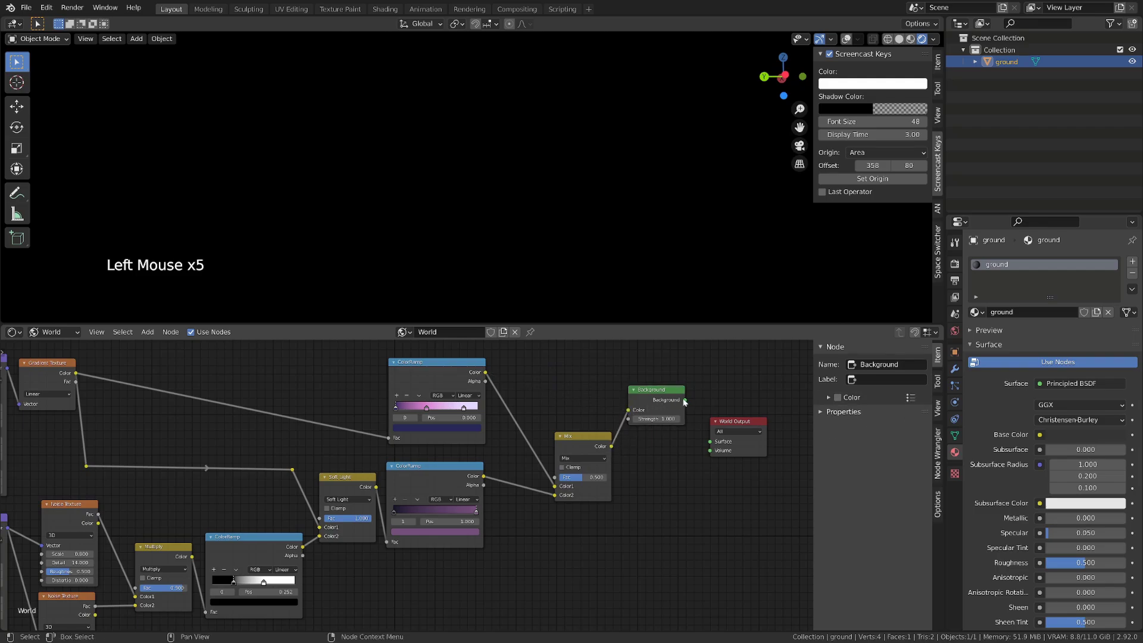
click(689, 401)
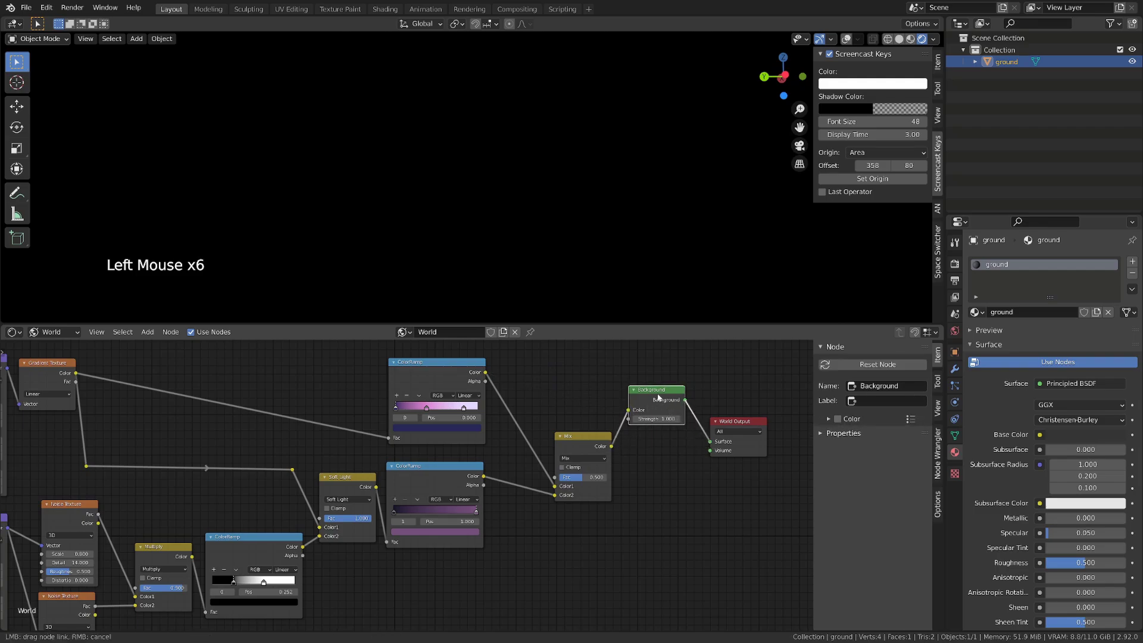
click(682, 399)
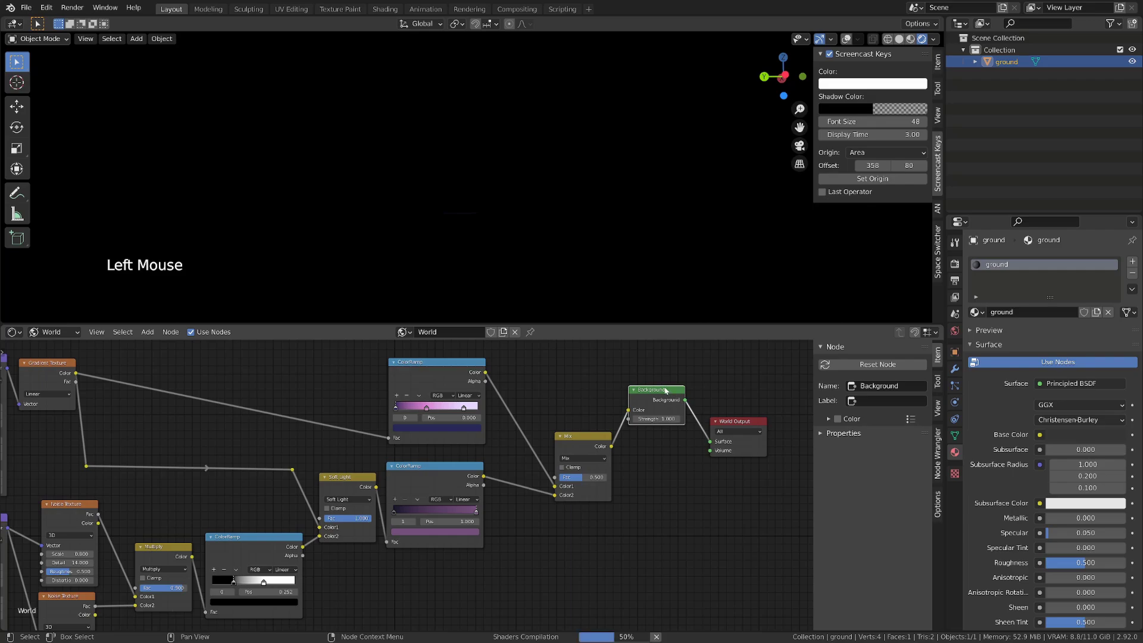
Step: Set the Mix factor to 1 and check the dark purple cloudy sky from several angles
scroll(down, 3)
middle_click(547, 220)
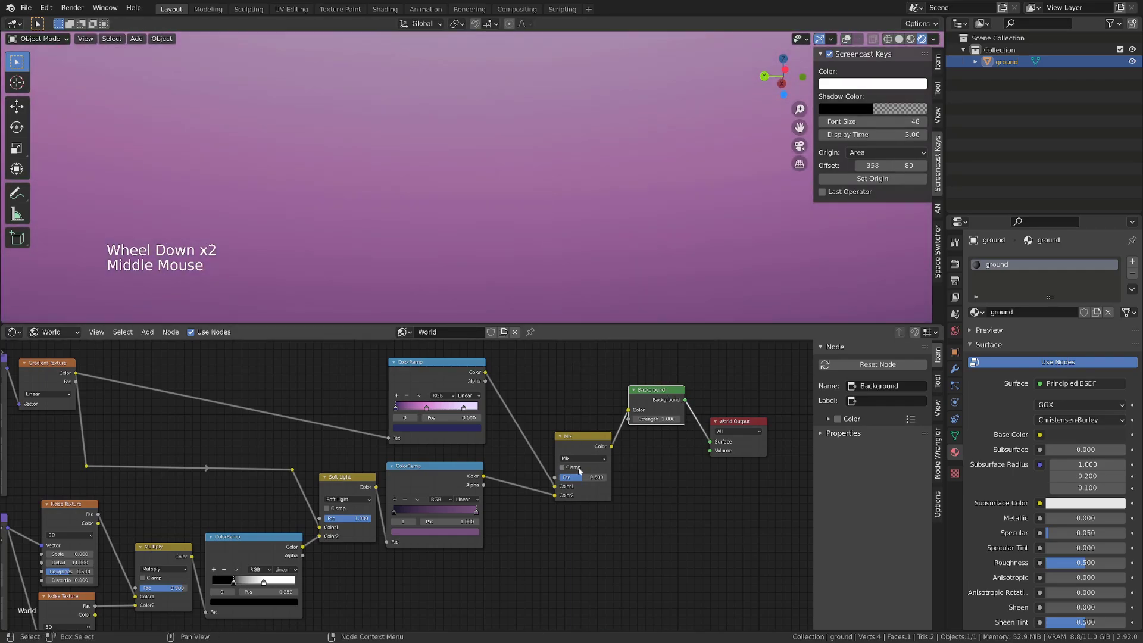
click(580, 479)
scroll(down, 3)
middle_click(564, 259)
middle_click(544, 283)
middle_click(571, 196)
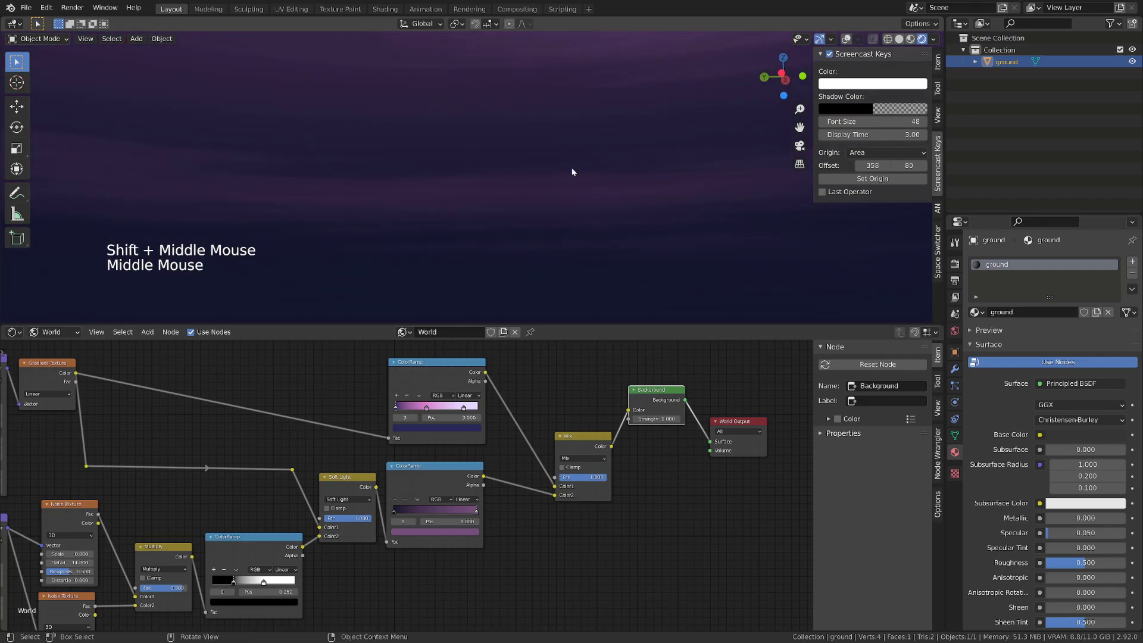
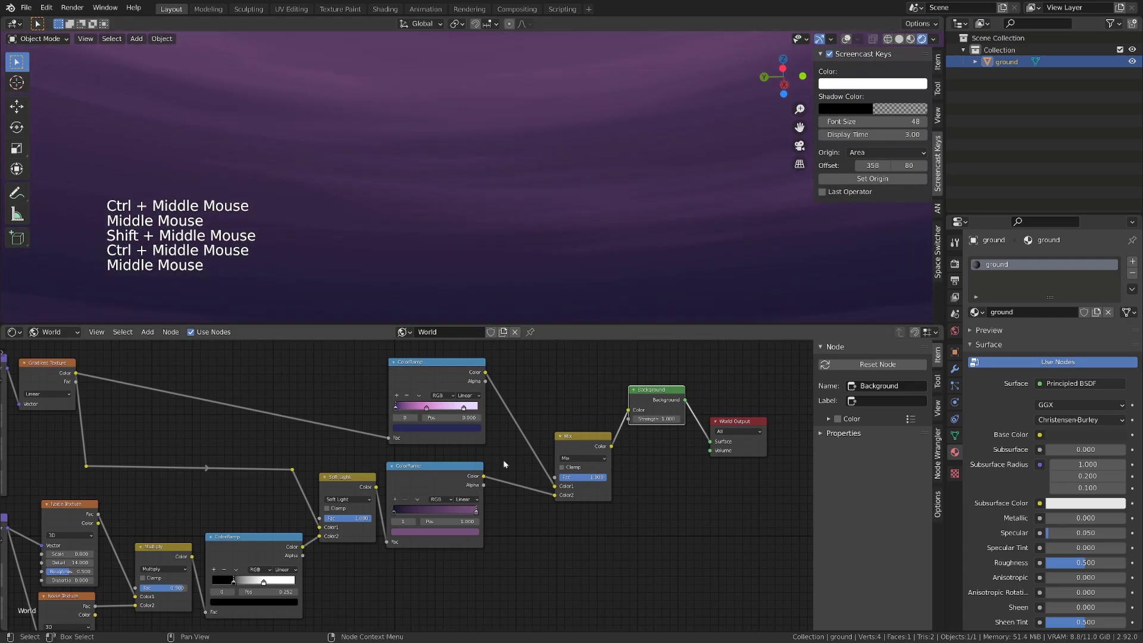
Step: Connect the grayscale black-to-white ramp's output to the Mix node's Fac, turning the sky pink-lavender
scroll(down, 3)
middle_click(519, 538)
click(336, 482)
scroll(up, 3)
middle_click(332, 541)
key(ctrl+shift+d)
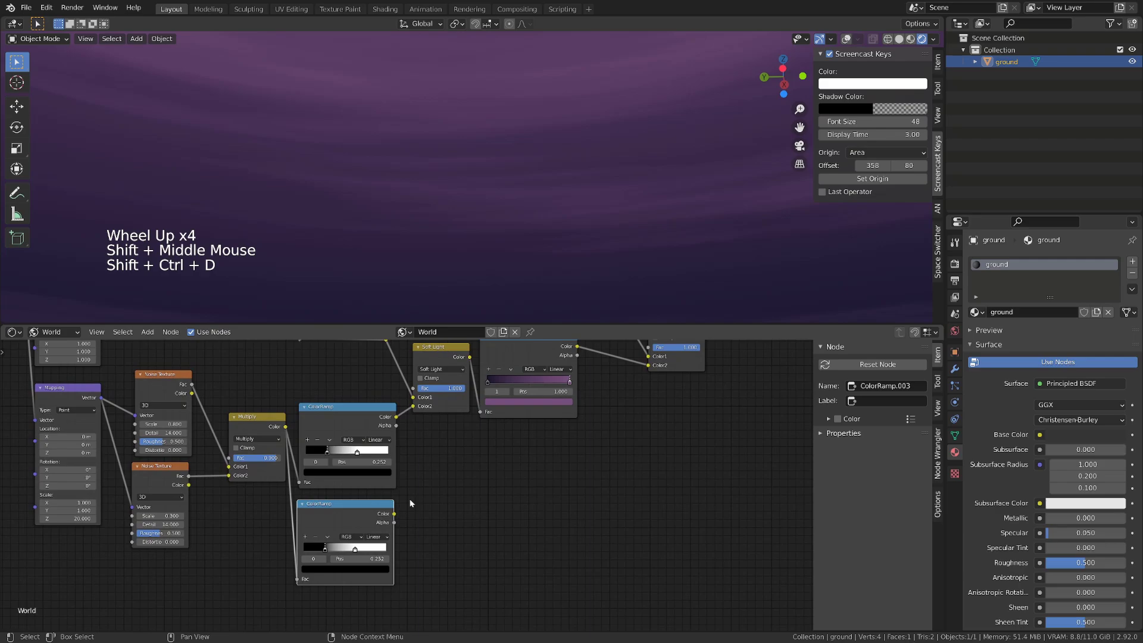
scroll(down, 3)
middle_click(532, 489)
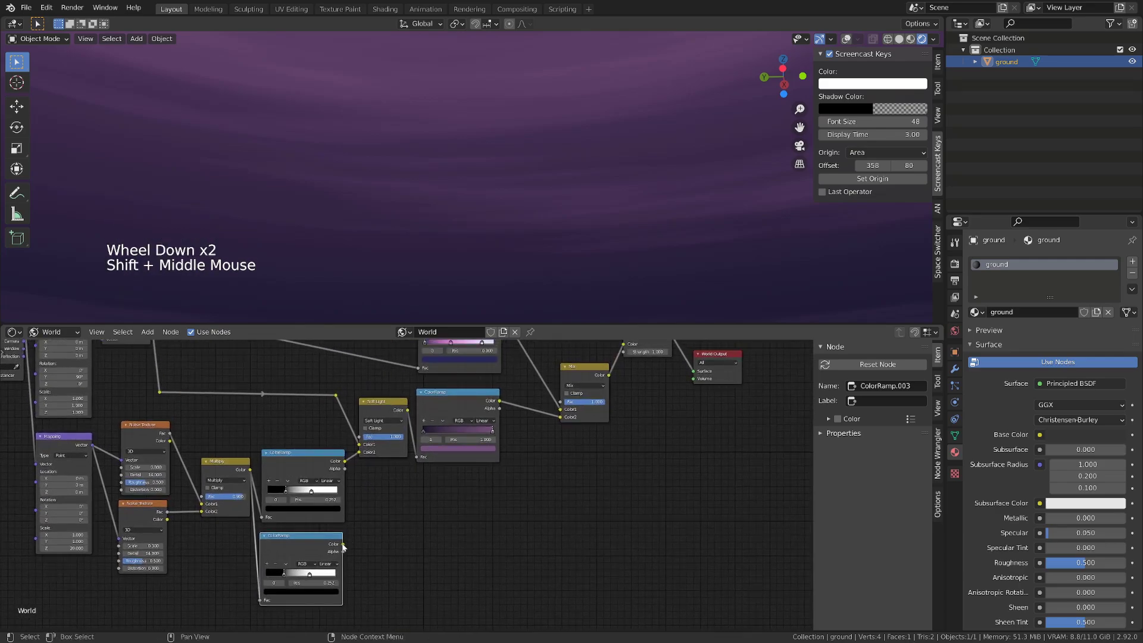
click(347, 547)
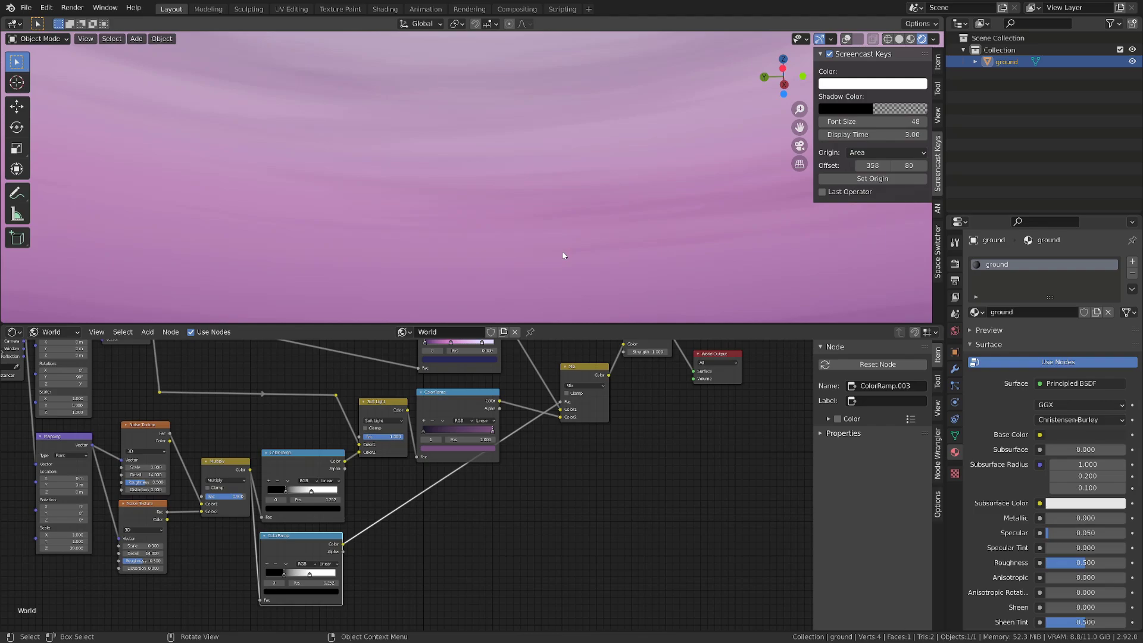
scroll(down, 3)
middle_click(564, 254)
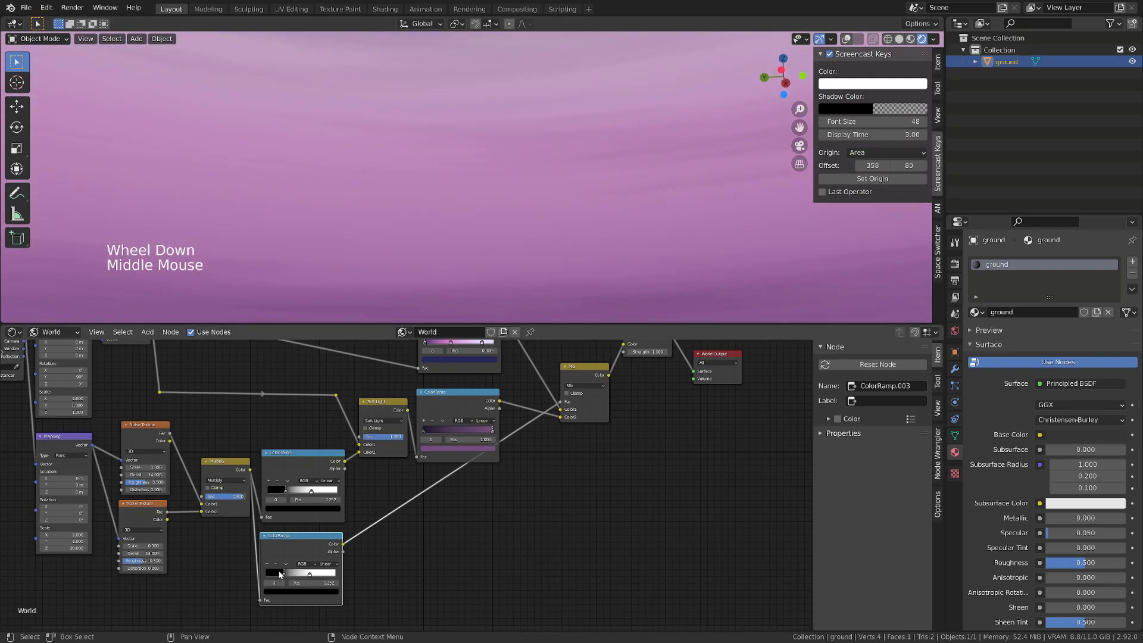
click(288, 573)
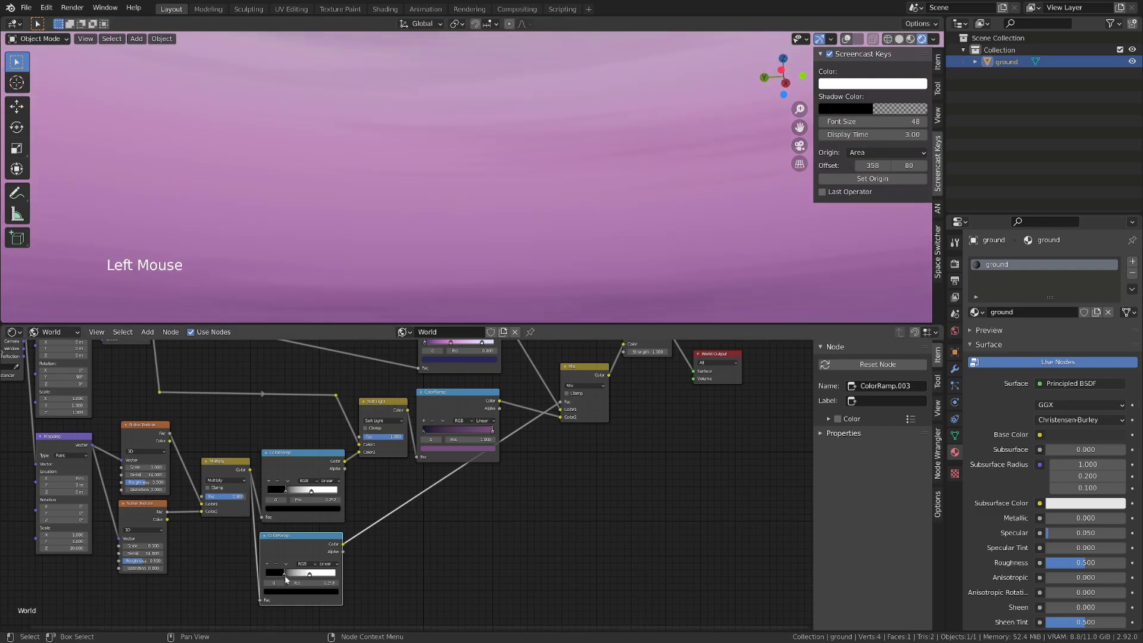
Step: Set the grayscale factor ramp's interpolation to Constant for hard-edged cloud streaks
click(313, 573)
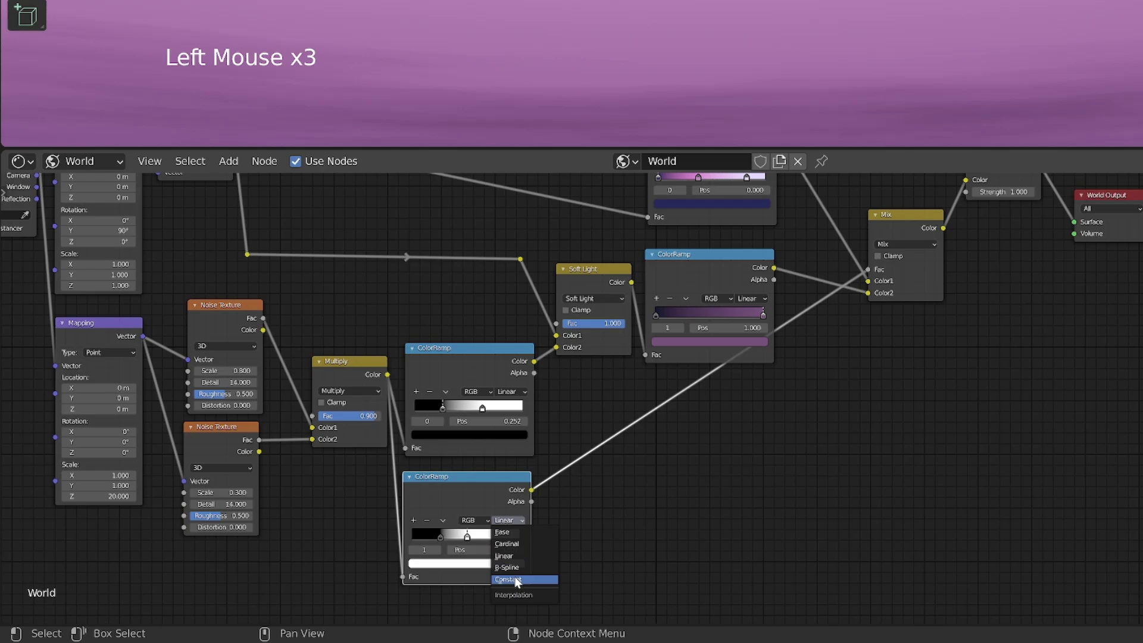
click(627, 576)
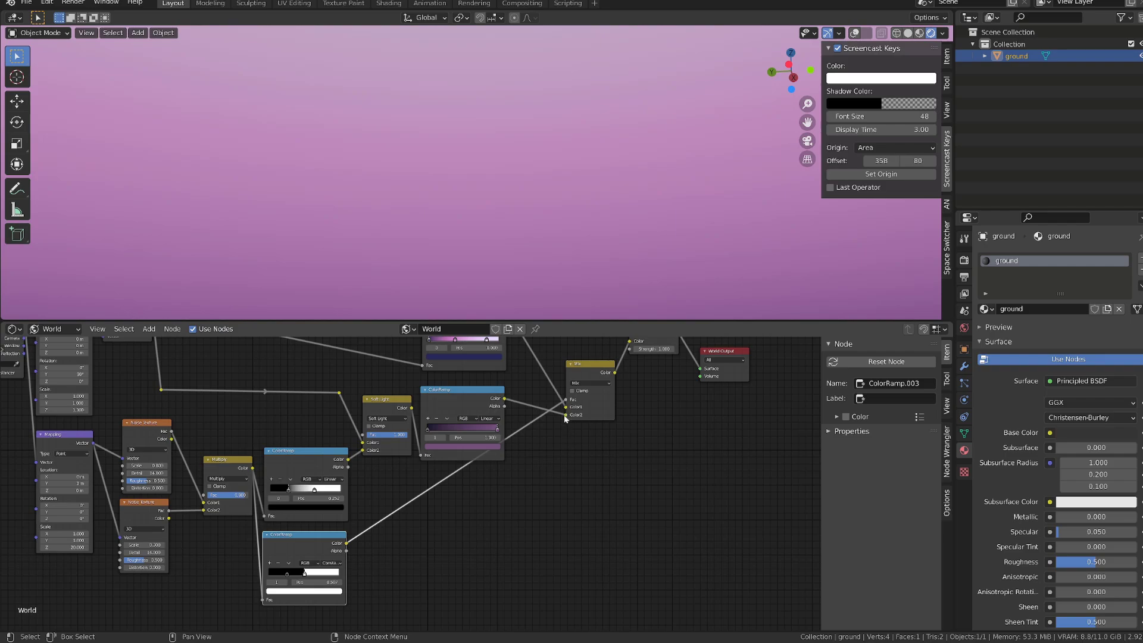
click(568, 417)
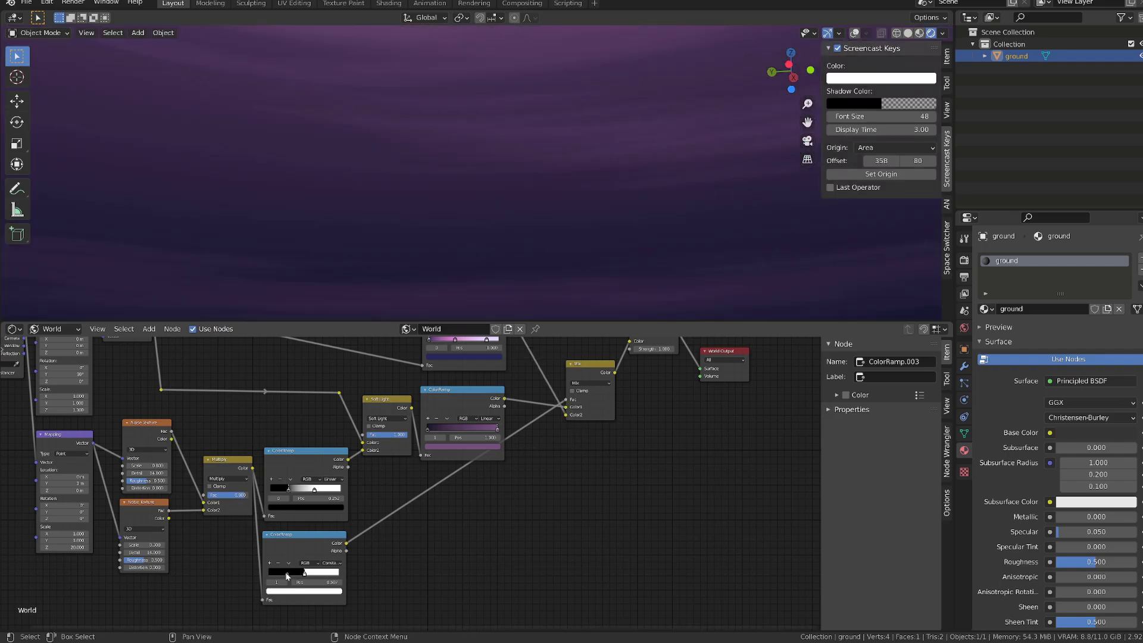
click(291, 575)
scroll(down, 3)
middle_click(544, 218)
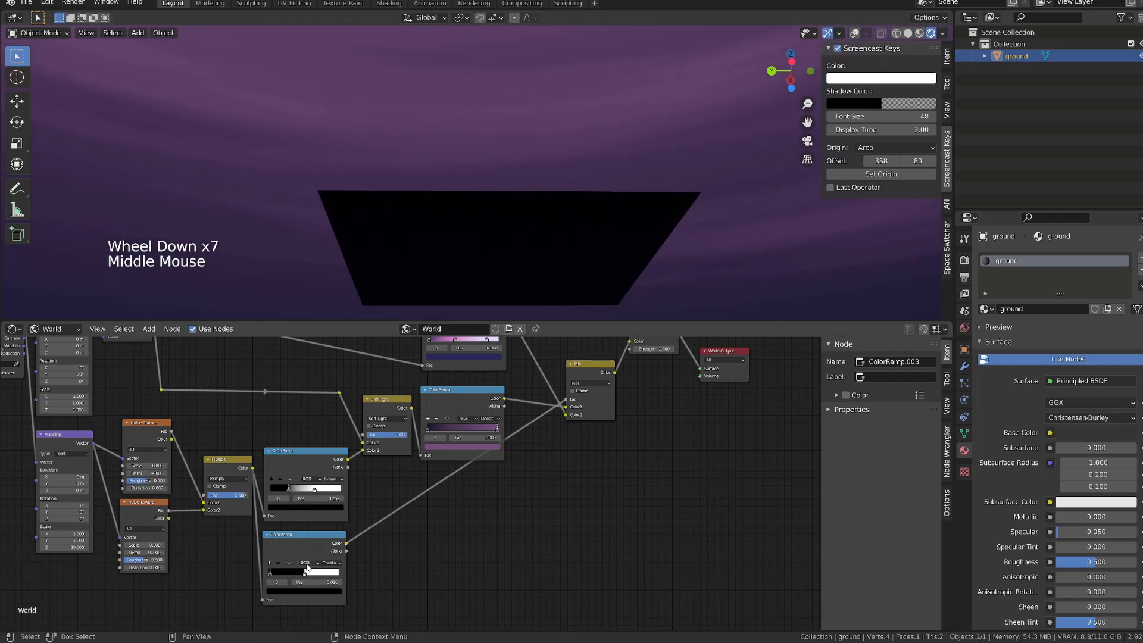
Step: Review the ramp settings and orbit up to inspect the purple streaks over the pale sky
click(307, 573)
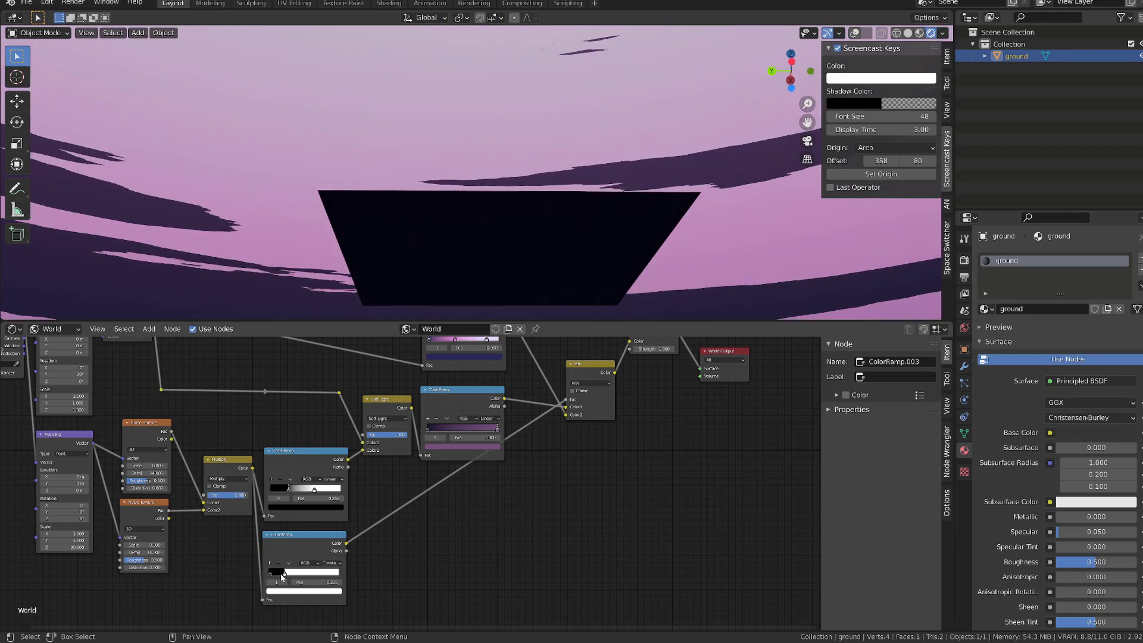
scroll(down, 3)
middle_click(562, 158)
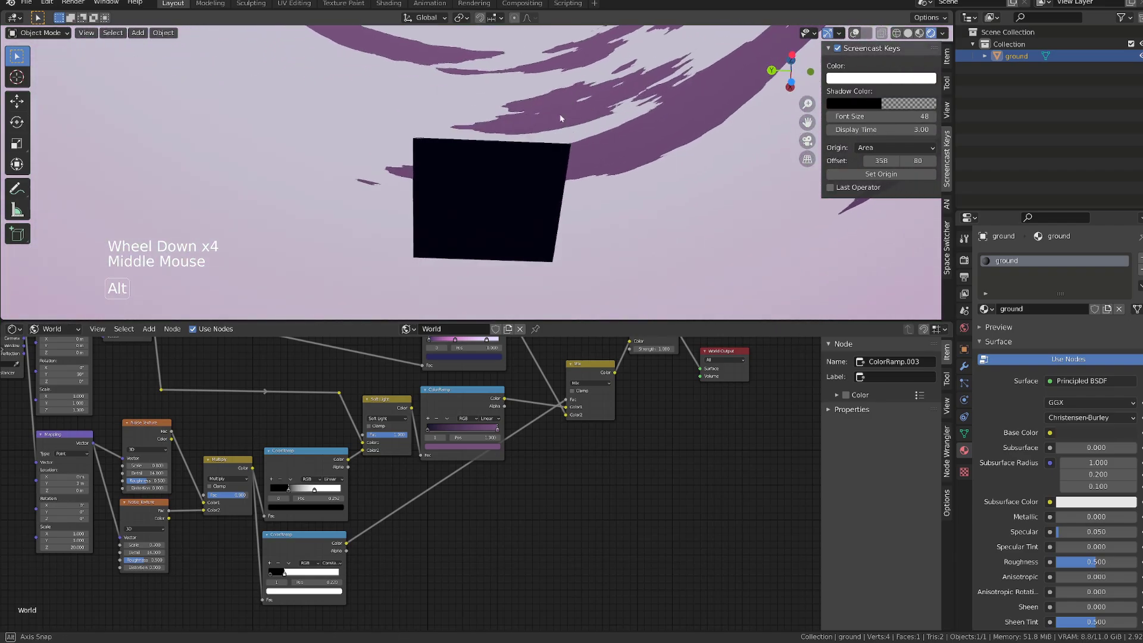
scroll(up, 3)
click(268, 590)
scroll(down, 3)
middle_click(655, 125)
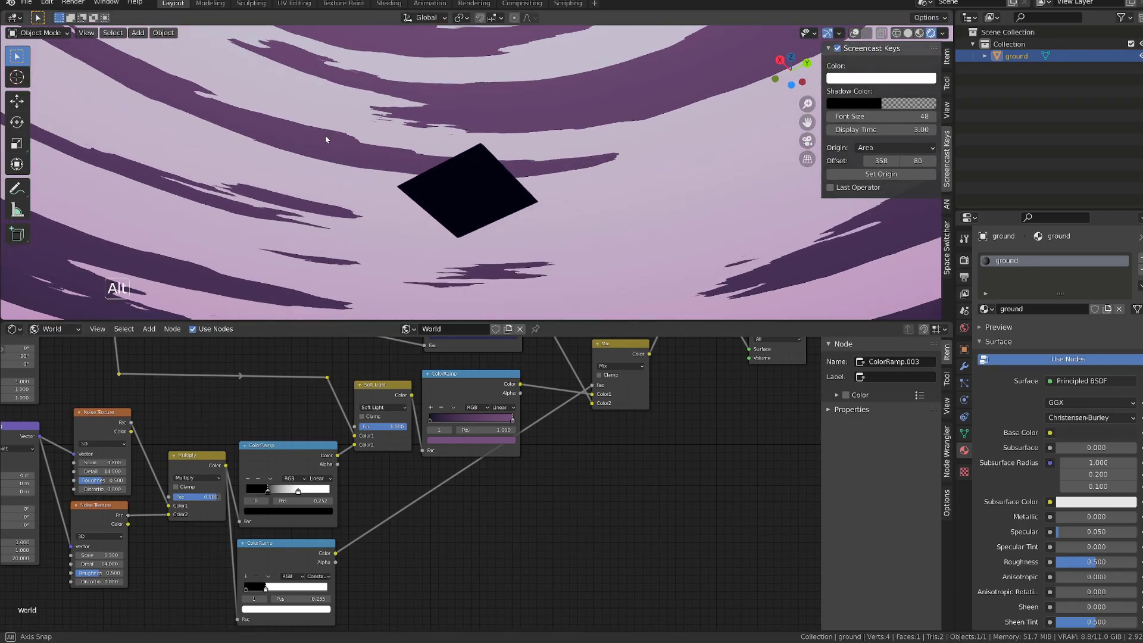
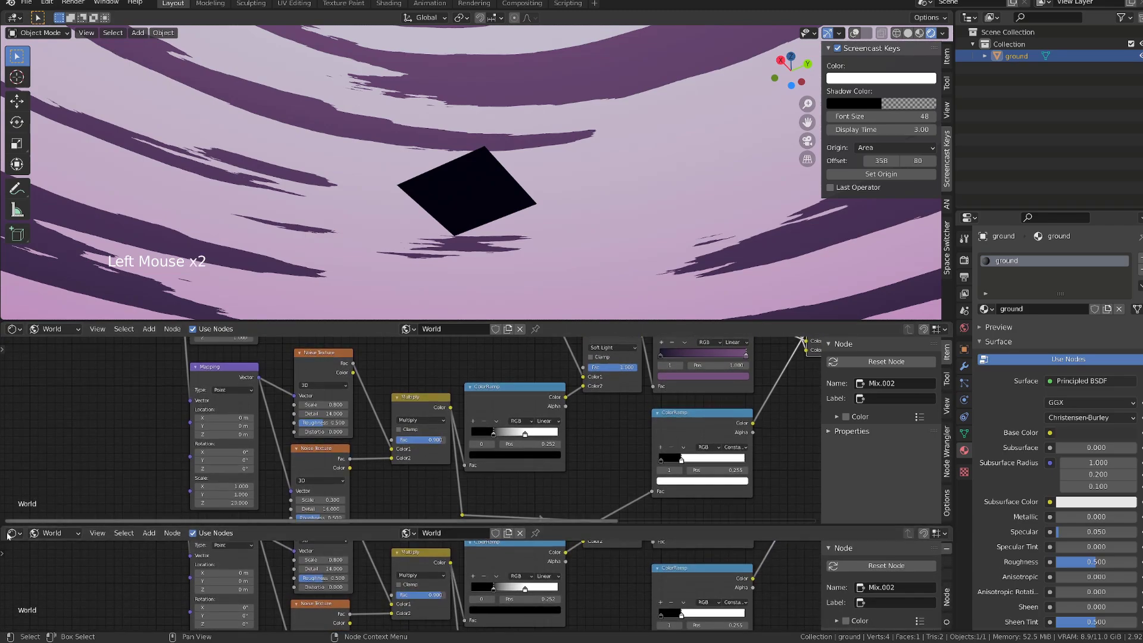
Step: Turn the bottom area into a Timeline and set the current frame to 20
click(18, 539)
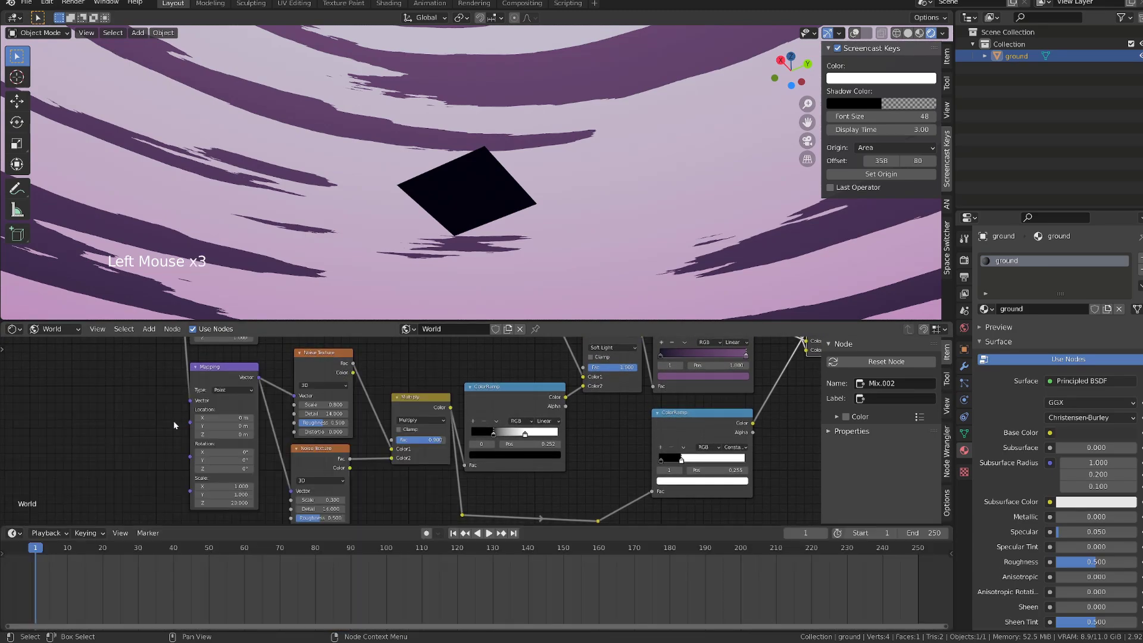
middle_click(169, 572)
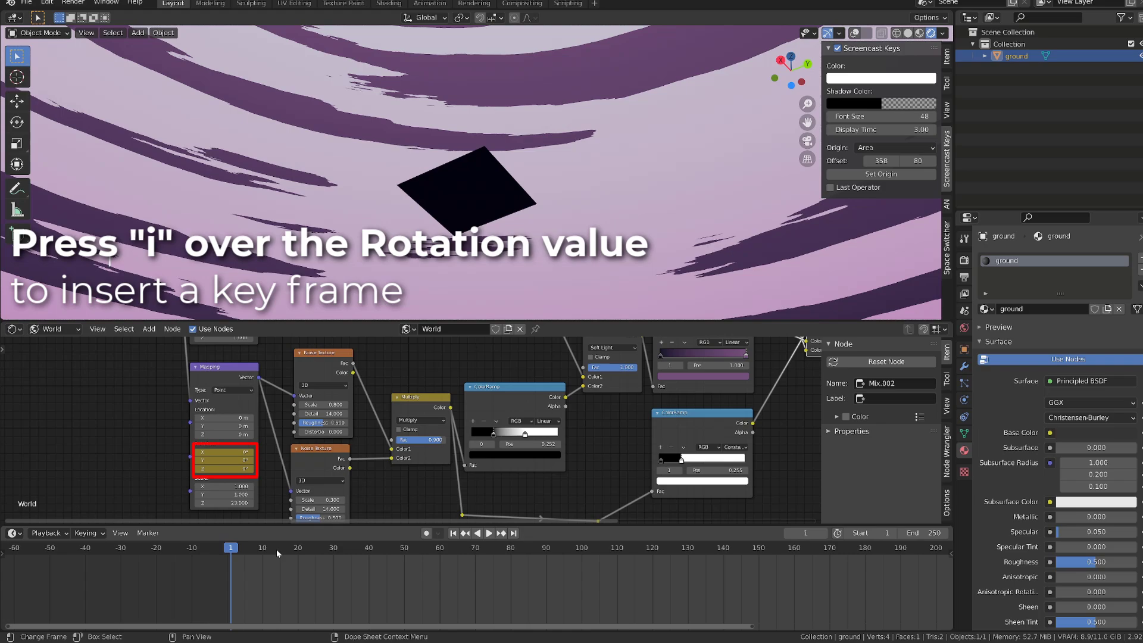
click(265, 549)
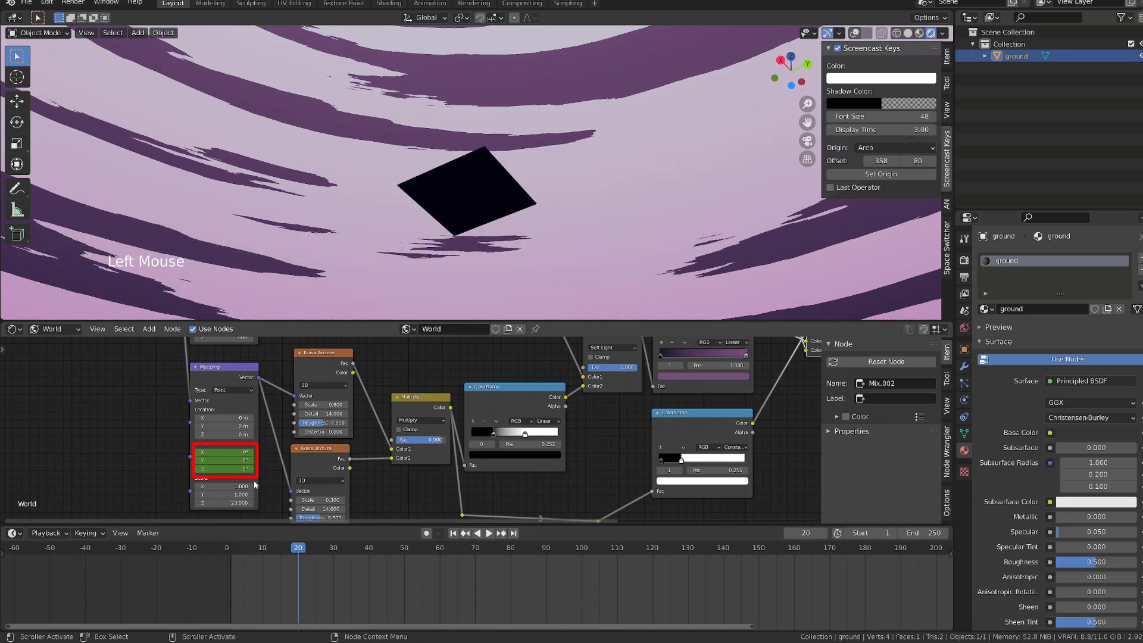
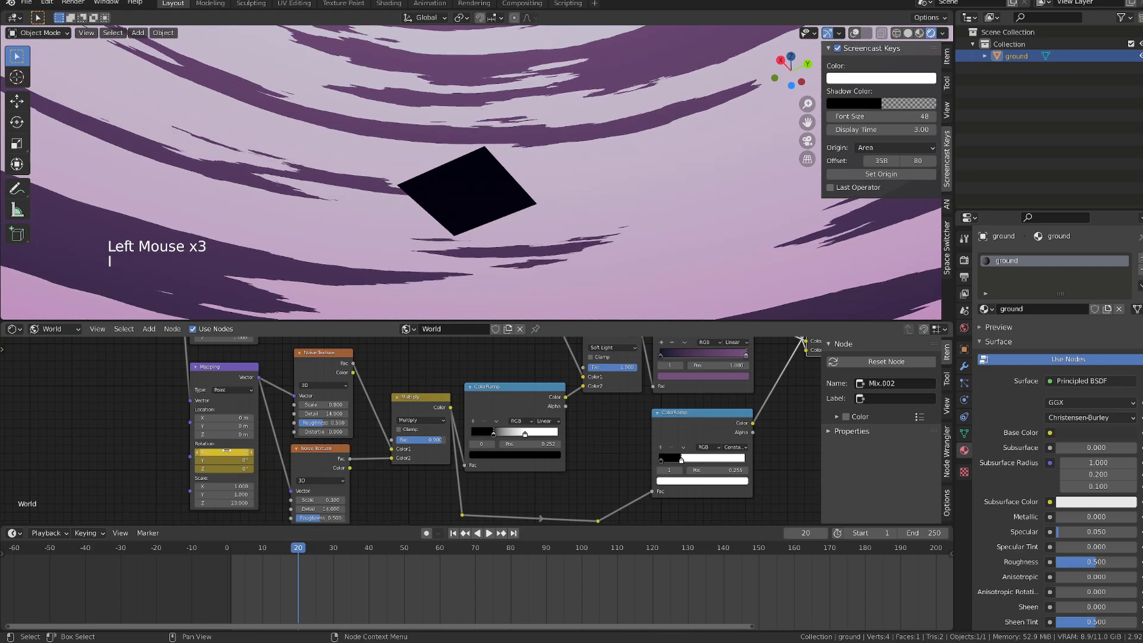
Step: Switch to the Graph Editor, expand the World rotation channels and hide the Y and Z curves
click(24, 536)
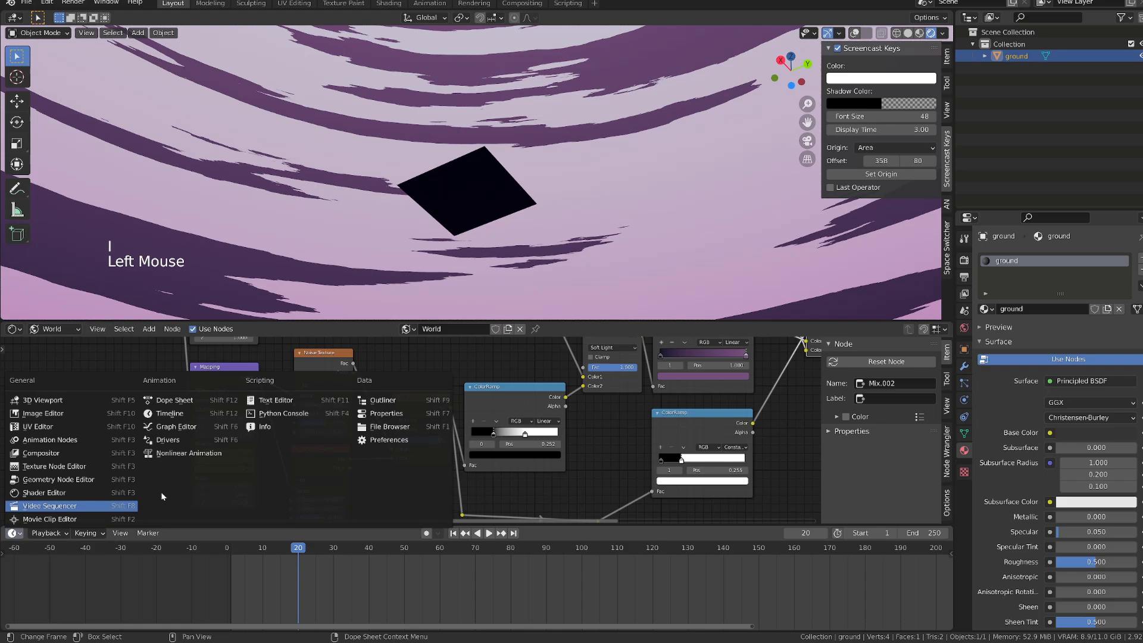
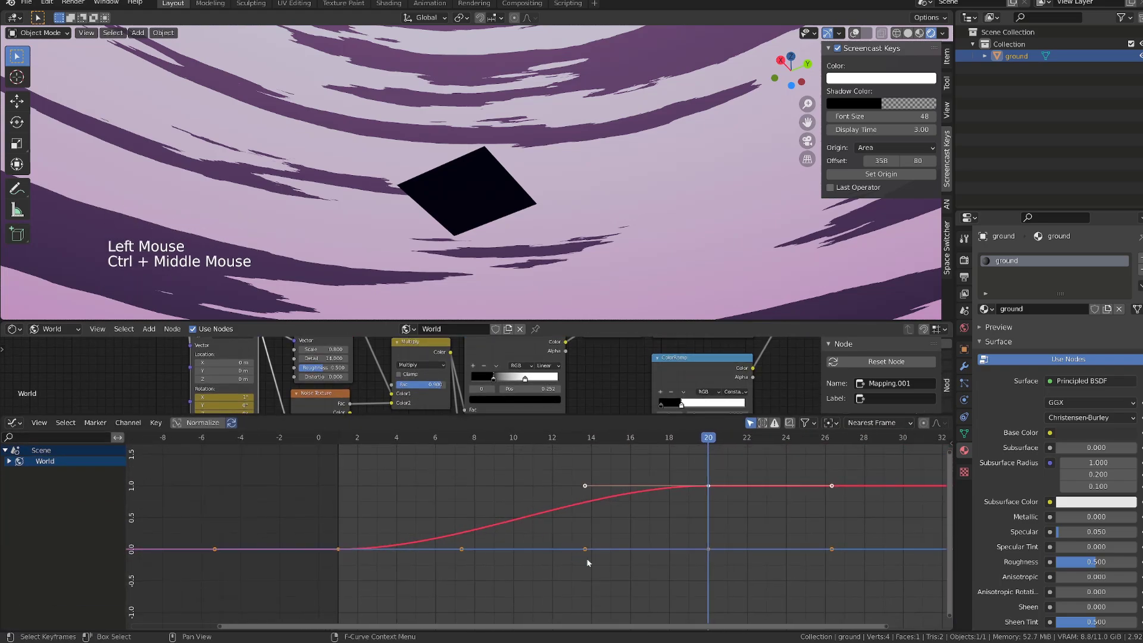
click(694, 600)
click(12, 466)
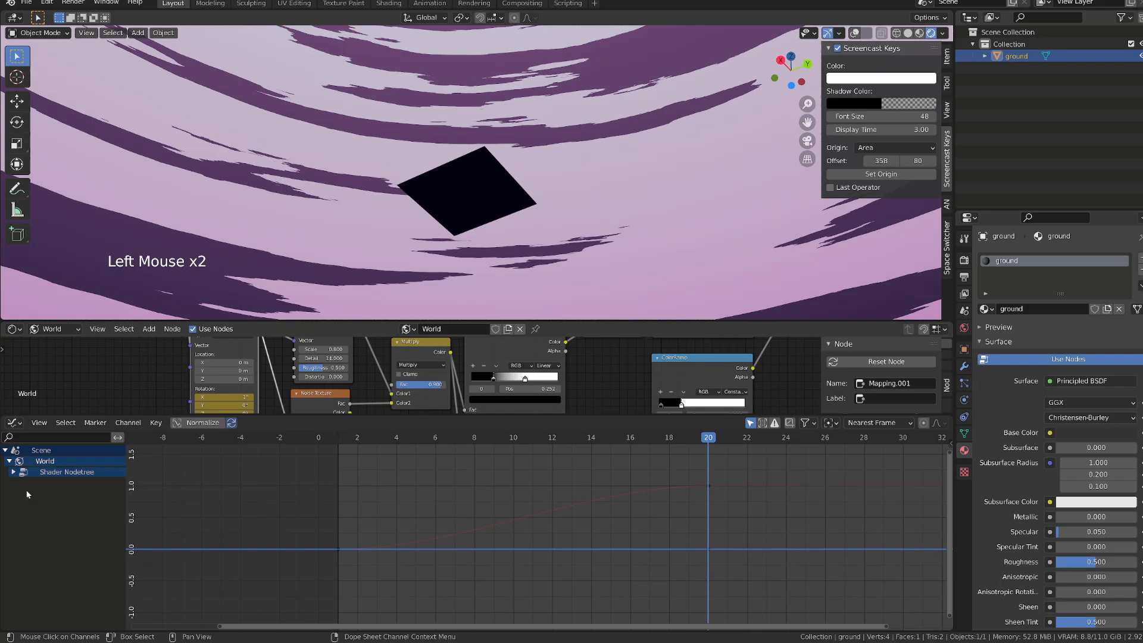
click(18, 472)
click(47, 495)
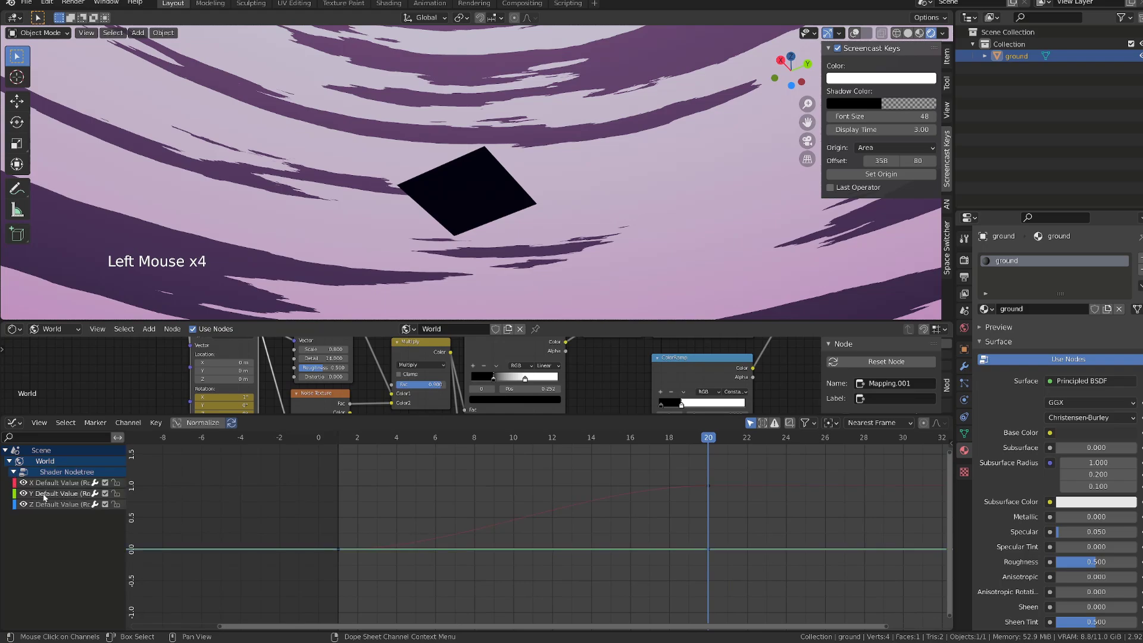
key(x)
click(53, 498)
key(x)
Step: Select the X rotation curve and give it Linear interpolation and Linear extrapolation
click(57, 487)
click(689, 461)
click(346, 504)
double_click(329, 539)
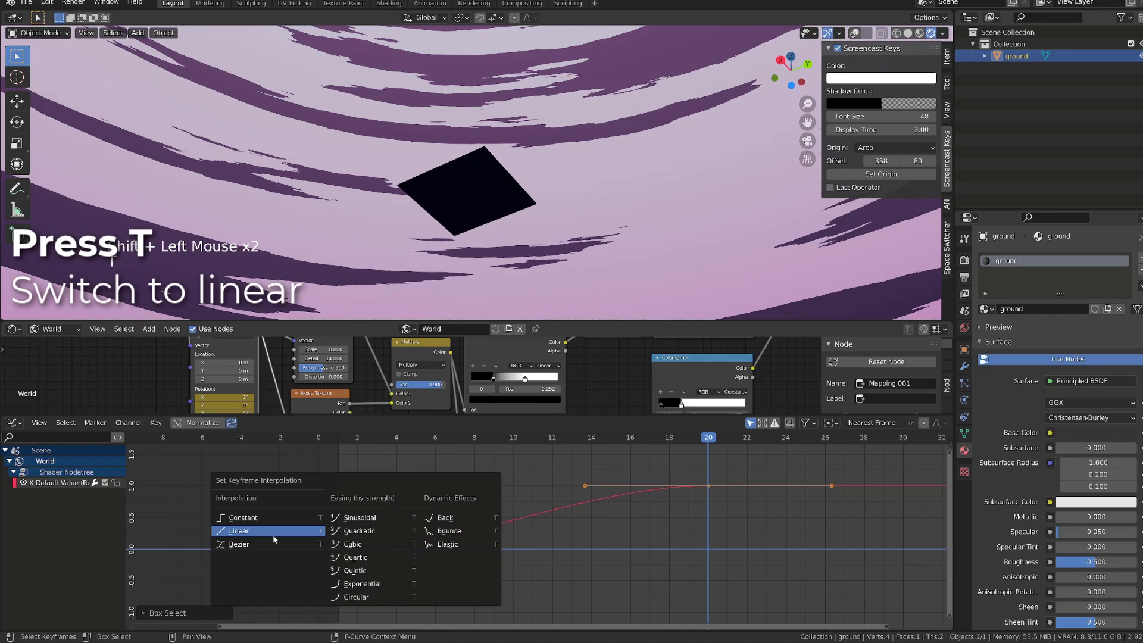
key(t)
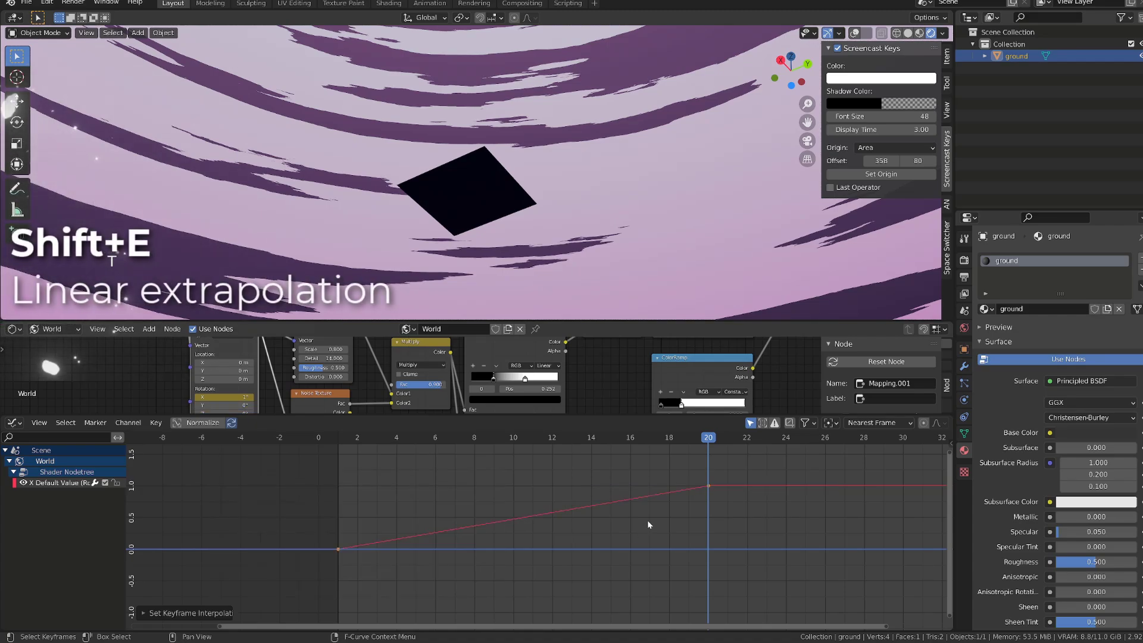
key(shift+e)
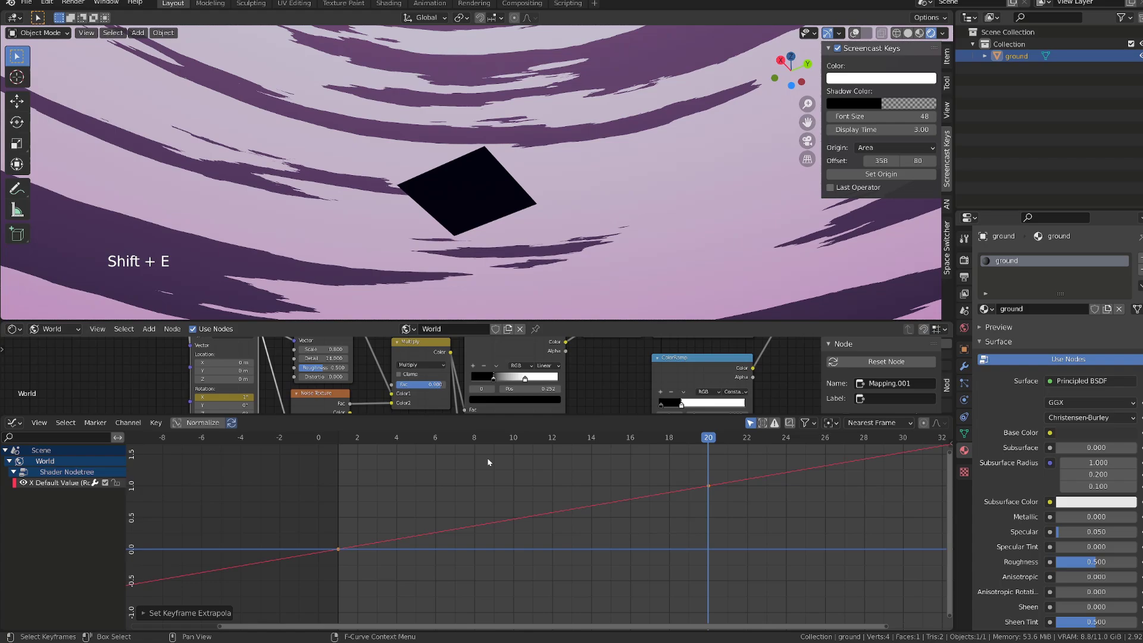
scroll(down, 3)
Step: Play the animation, lower the frame-20 keyframe to slow the cloud rotation, and restore the layout
middle_click(742, 476)
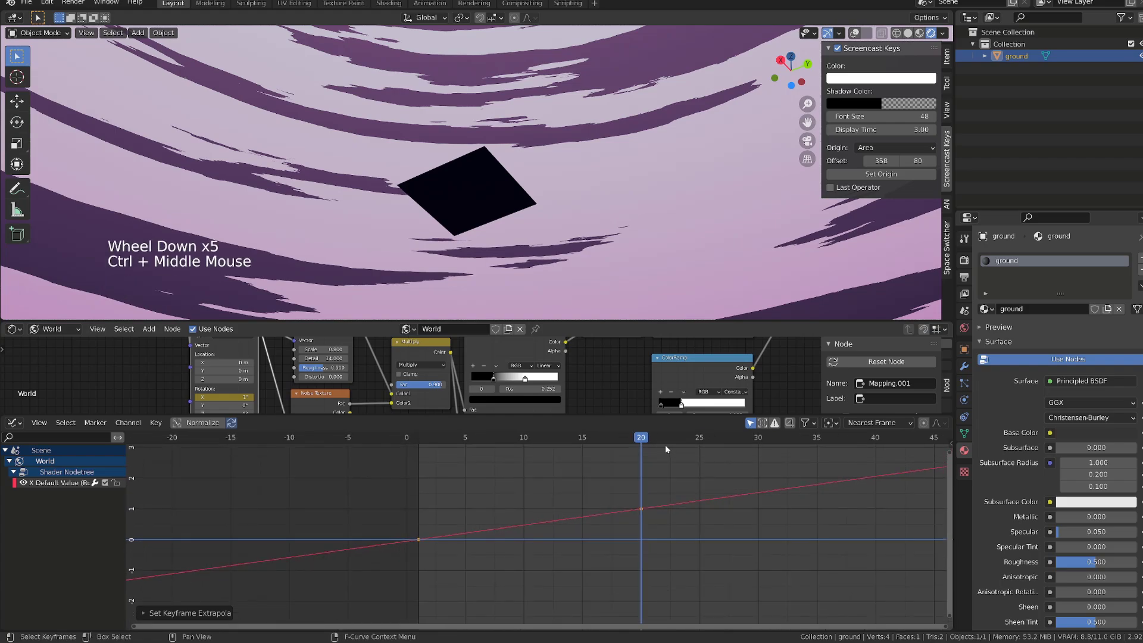
click(645, 437)
key(space)
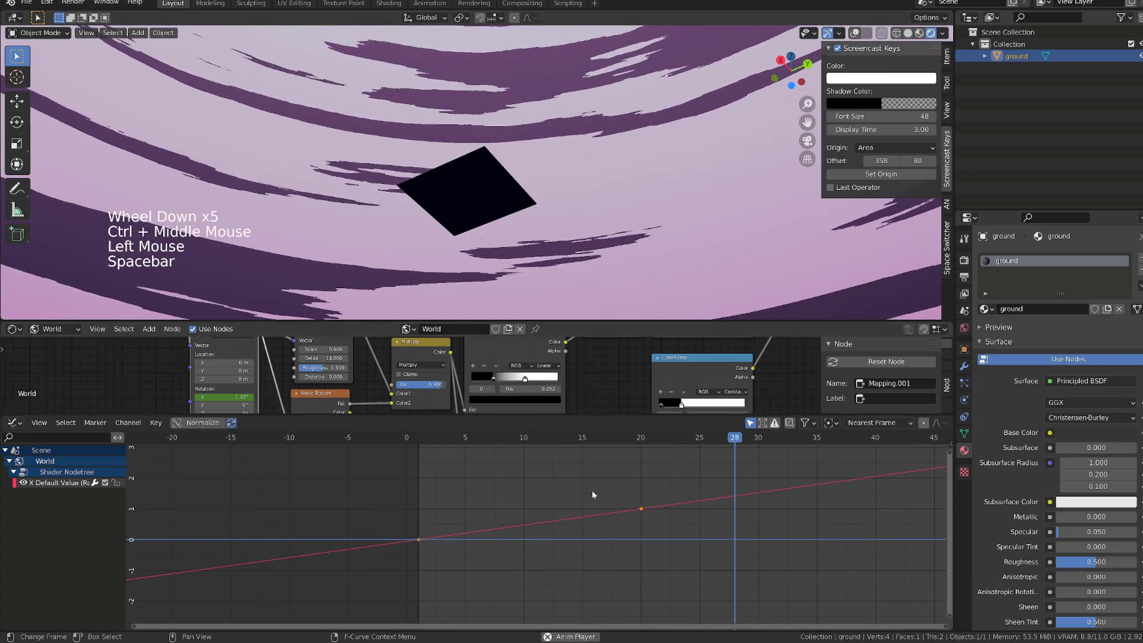
click(594, 472)
key(g)
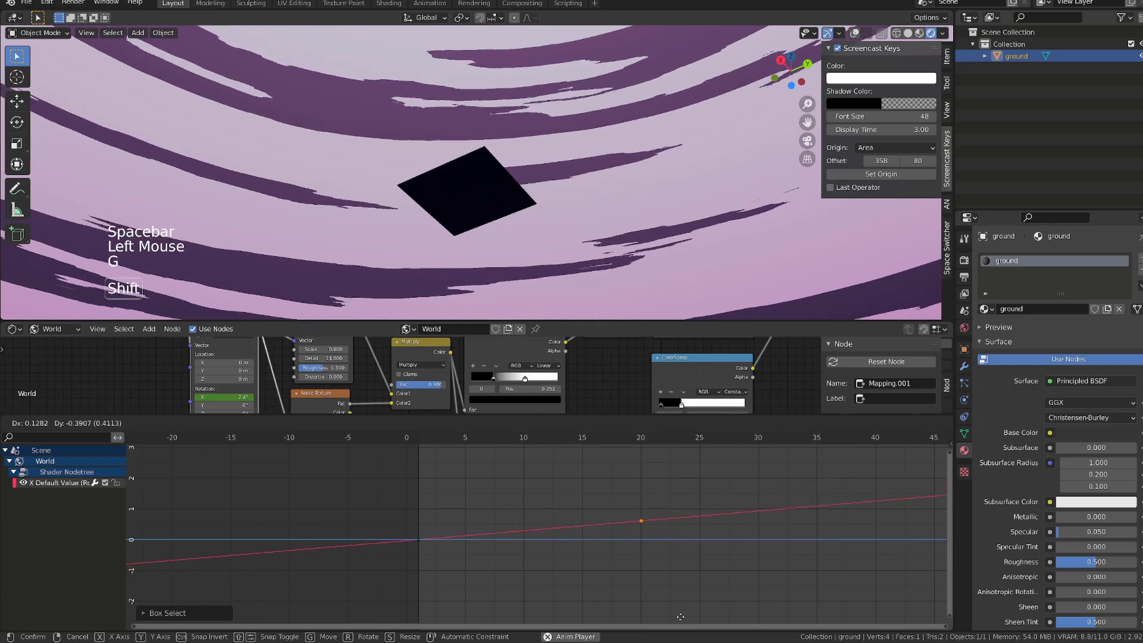
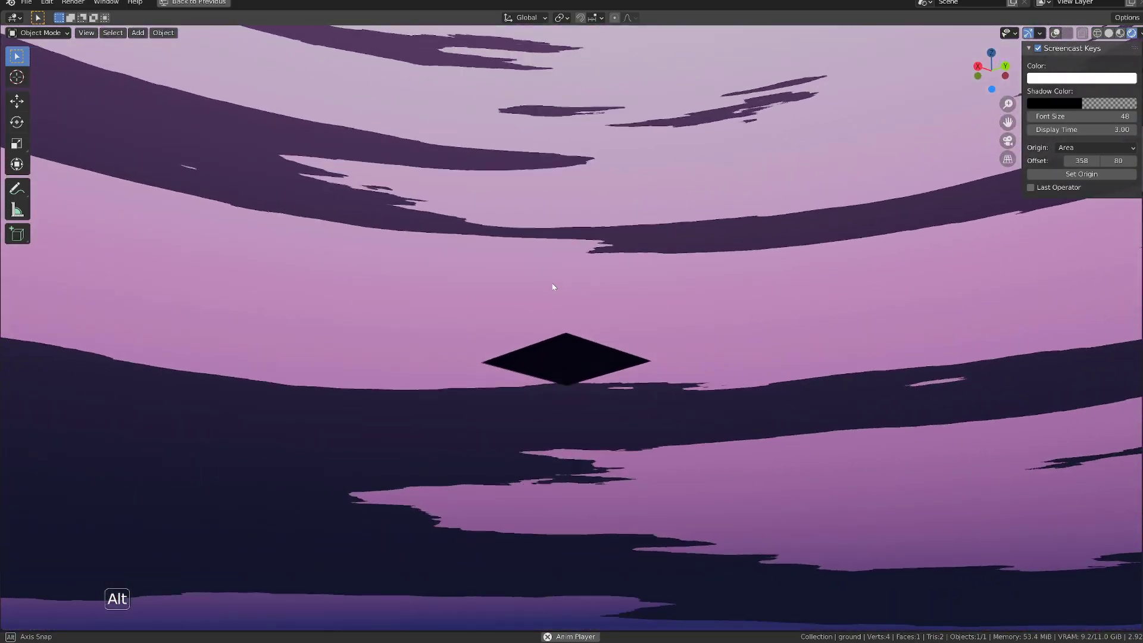
key(ctrl+space)
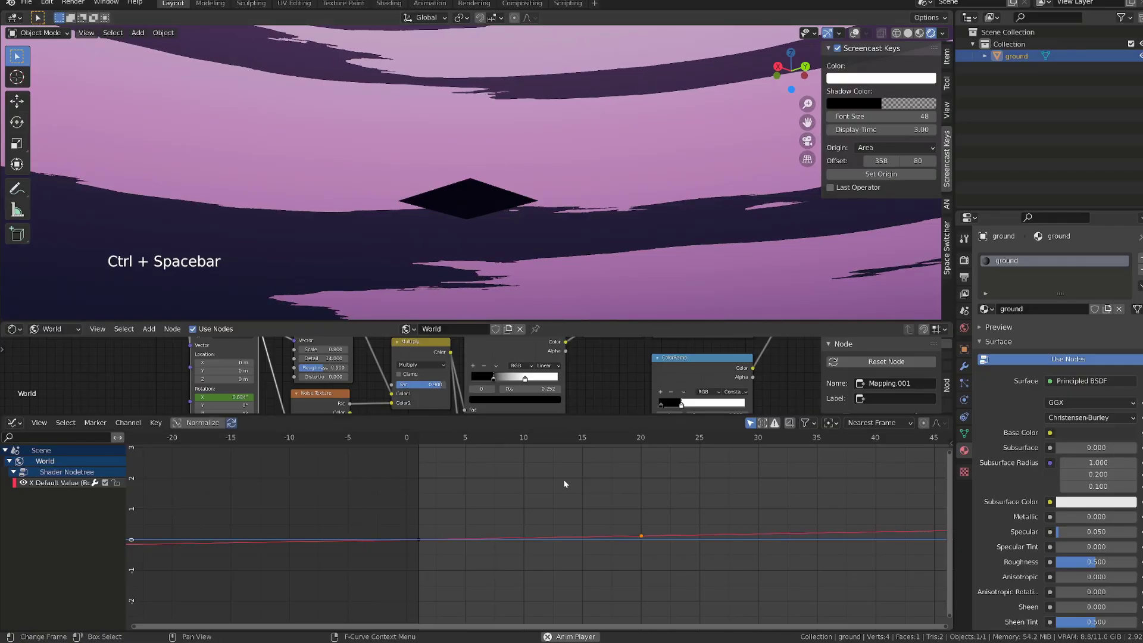